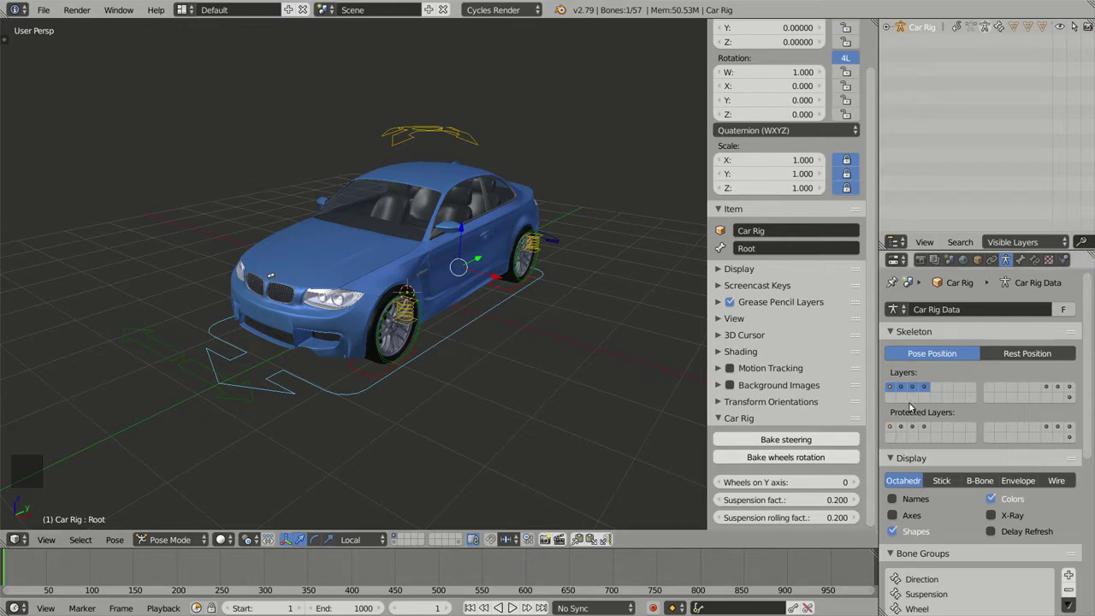
Hide the extra Car Rig bone layers and orbit around the car.
click(908, 388)
click(920, 390)
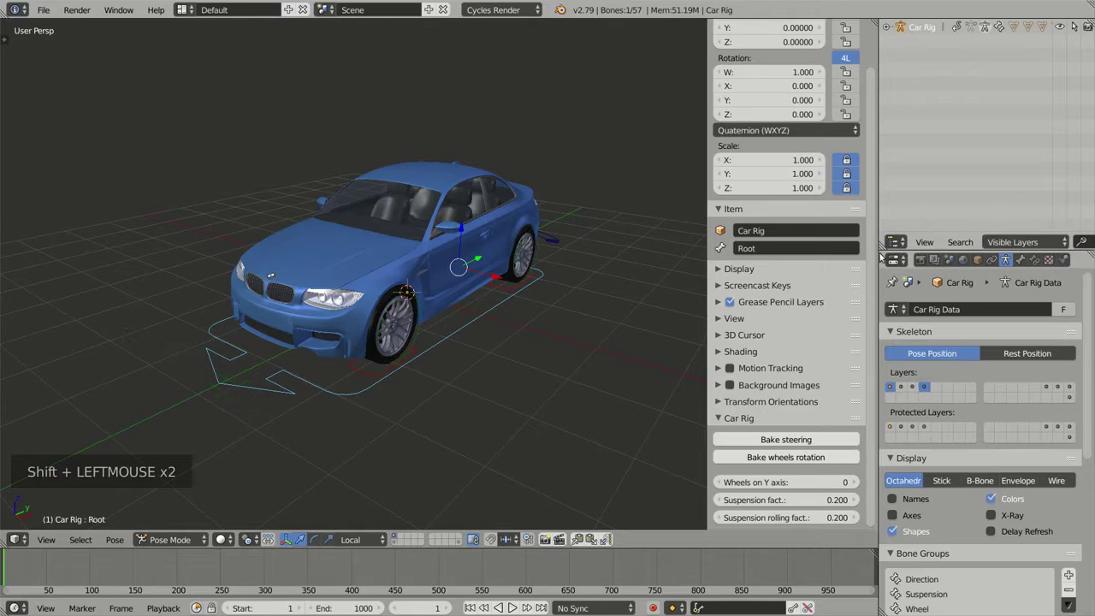
middle_click(581, 281)
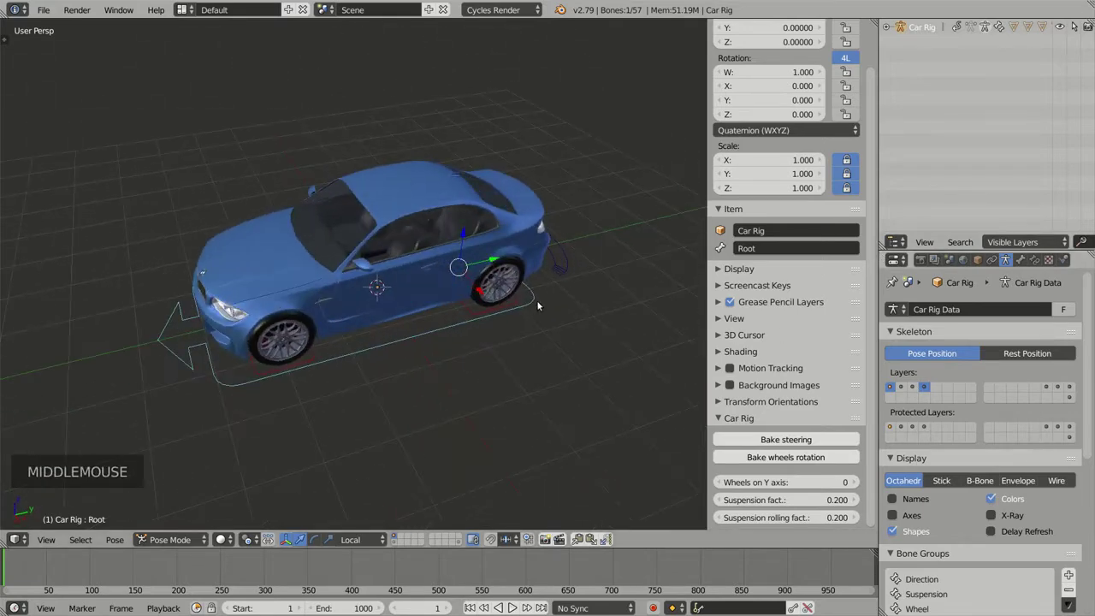
middle_click(414, 348)
middle_click(414, 360)
middle_click(454, 371)
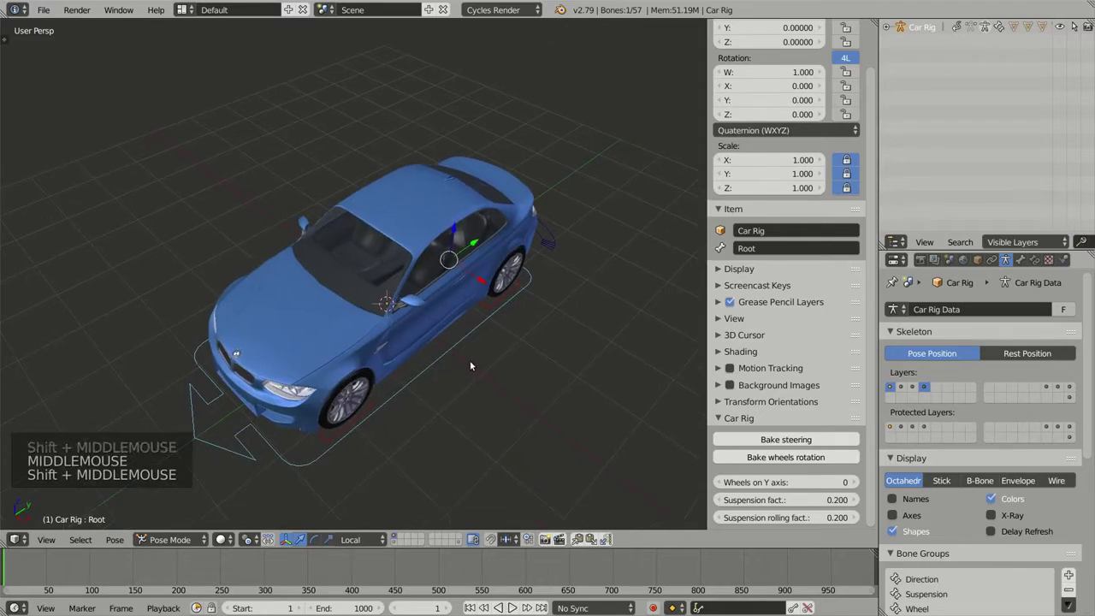
Return the rig to object mode and switch to top orthographic view over the car.
key(ctrl+Tab)
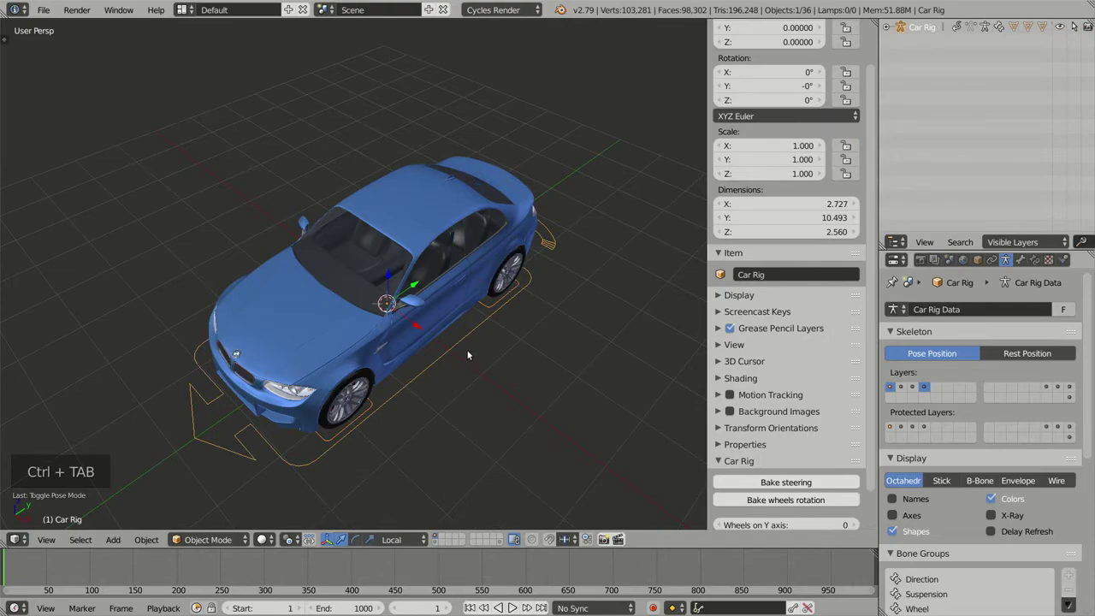
key(KP_7)
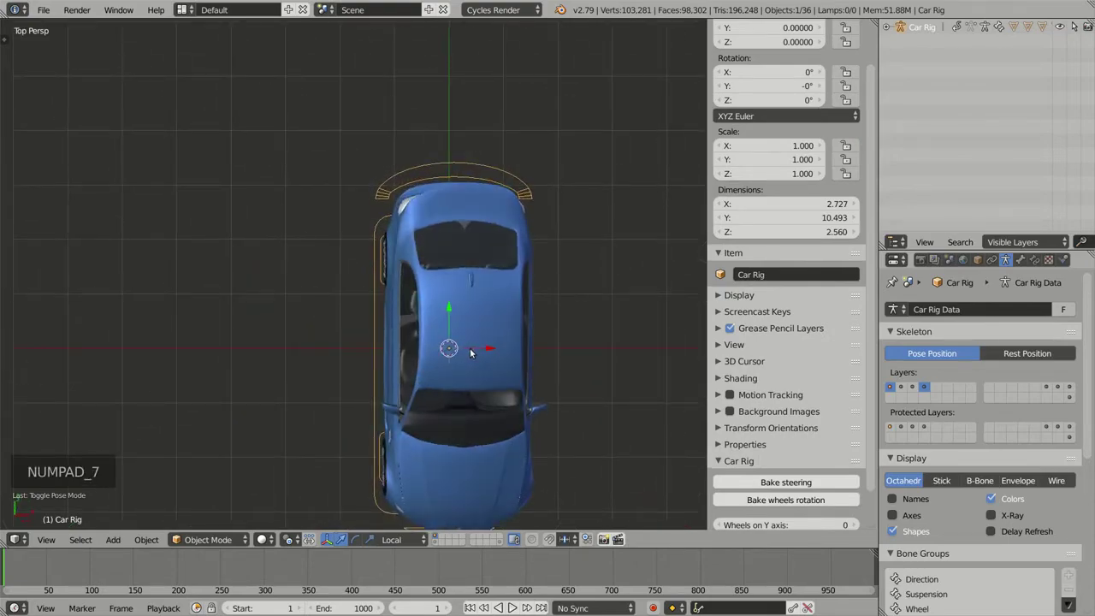
key(KP_5)
middle_click(498, 368)
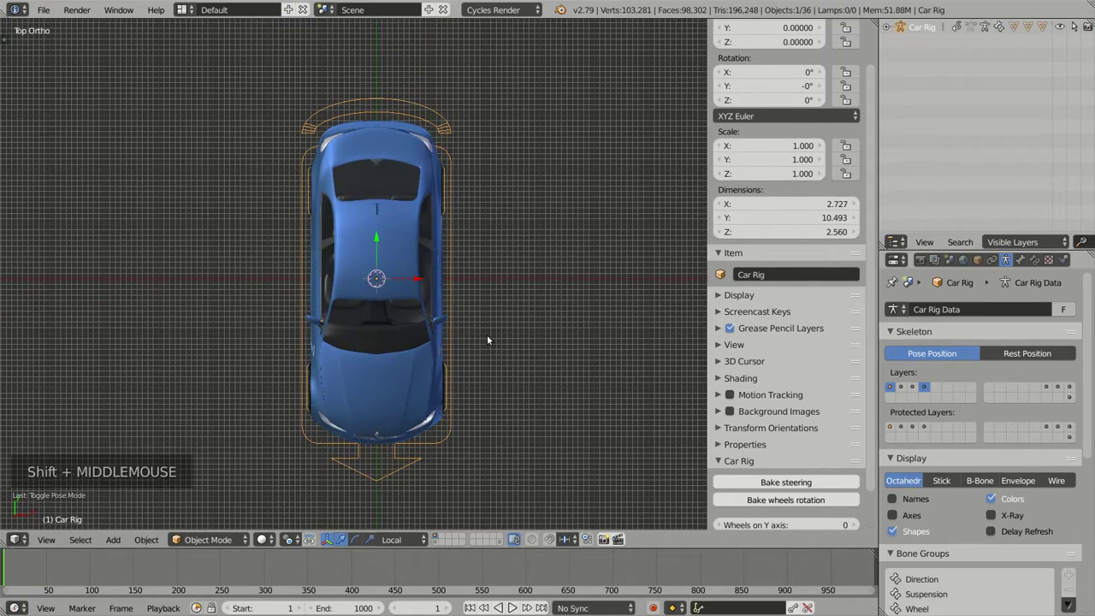
Bring up the Add menu to insert a new curve object.
key(shift+a)
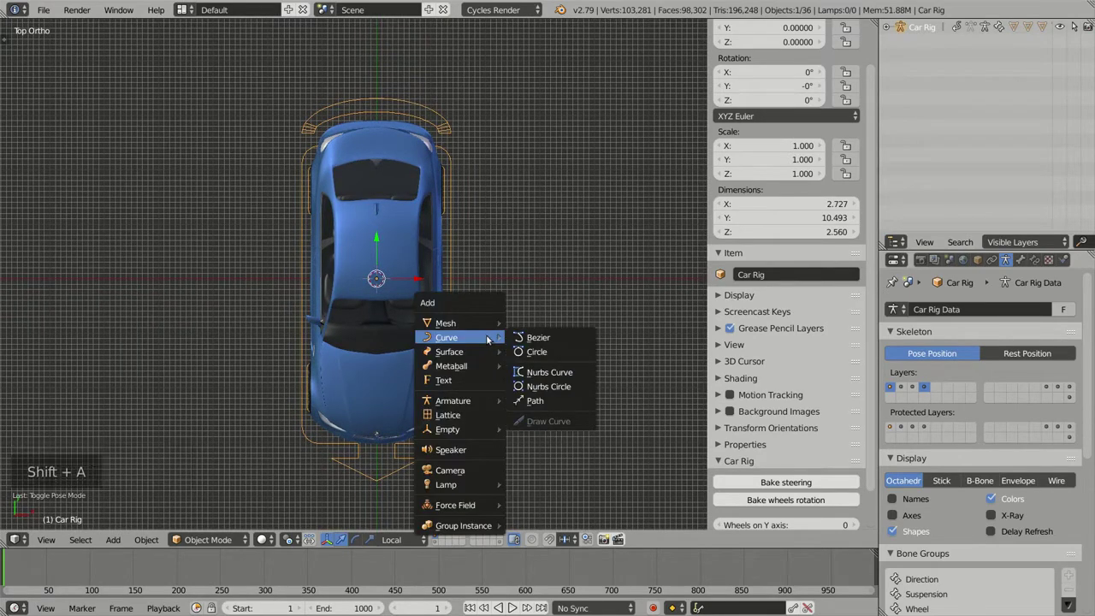
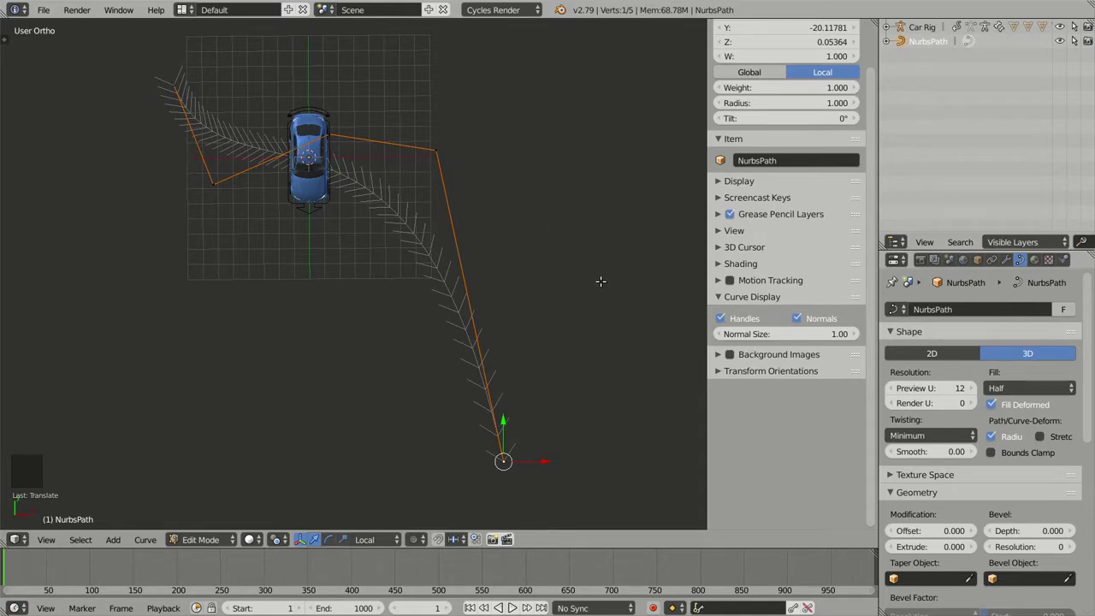
Set the NurbsPath Preview U resolution to 100 and leave edit mode.
click(949, 392)
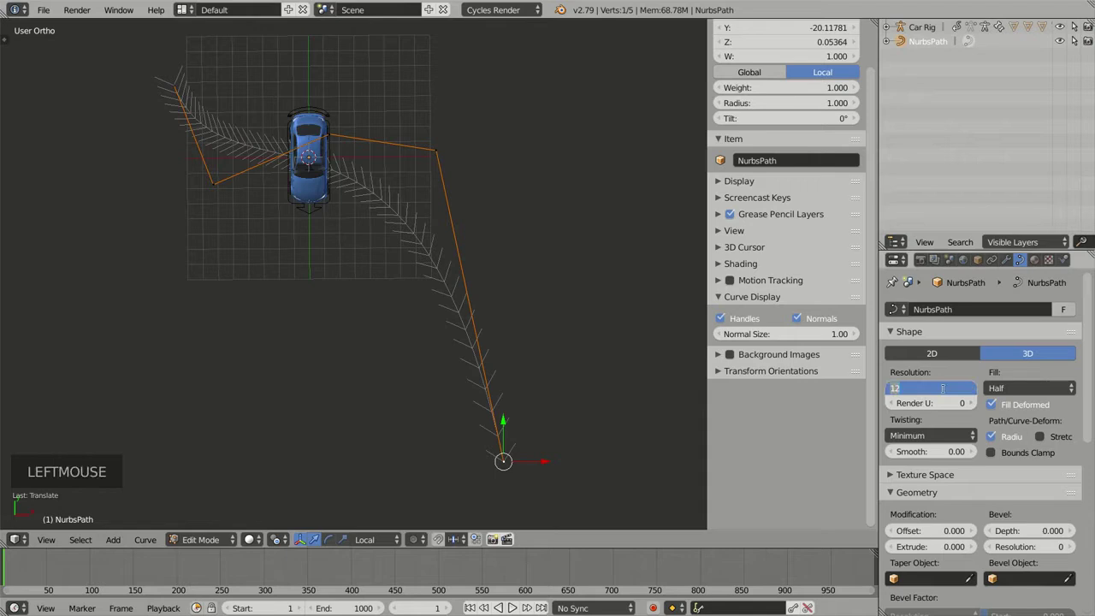
key(KP_0)
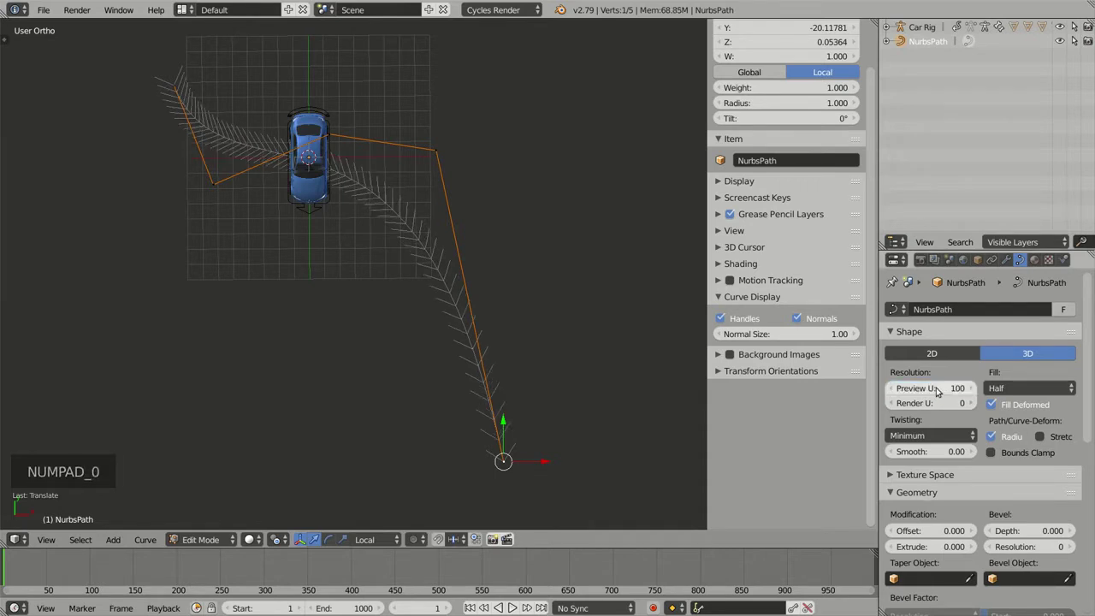
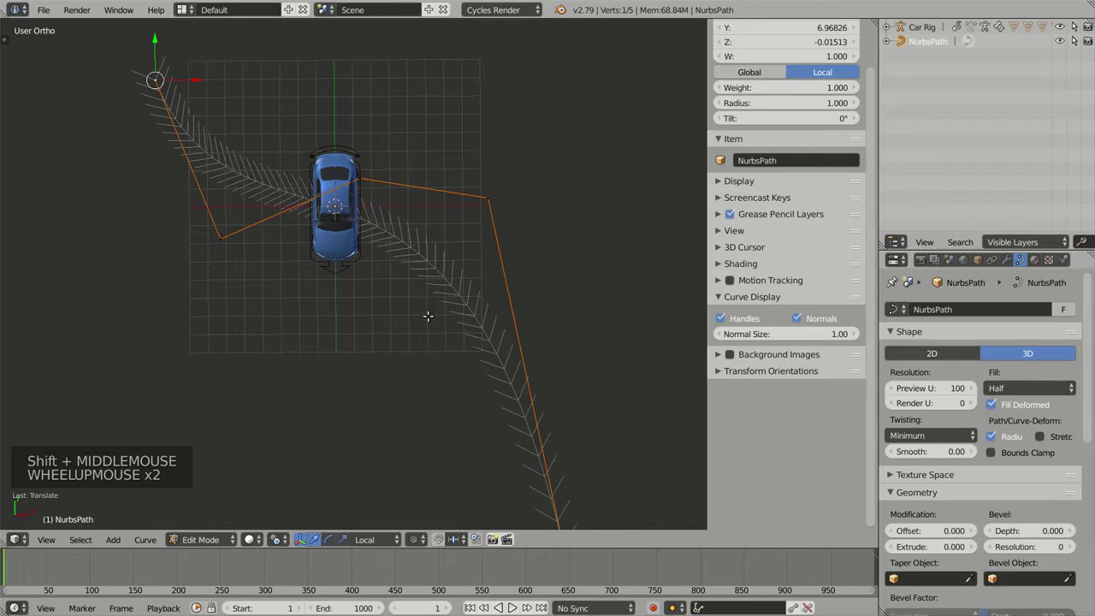
key(Tab)
middle_click(408, 307)
middle_click(398, 290)
middle_click(393, 247)
middle_click(416, 290)
scroll(up, 3)
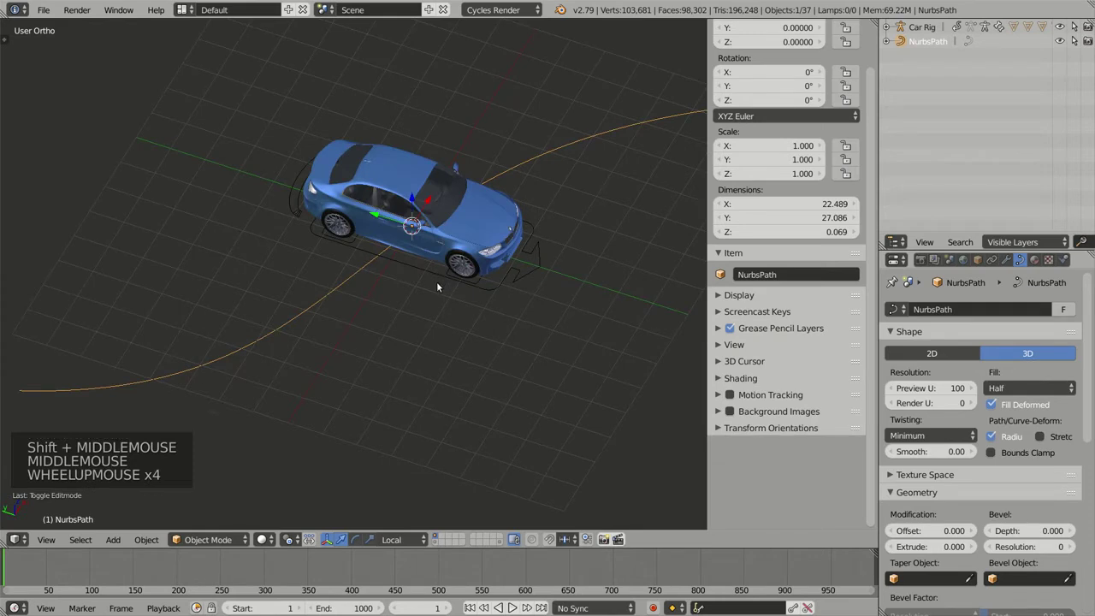
Select the Car Rig, enter pose mode and select its Root bone.
right_click(445, 274)
middle_click(486, 285)
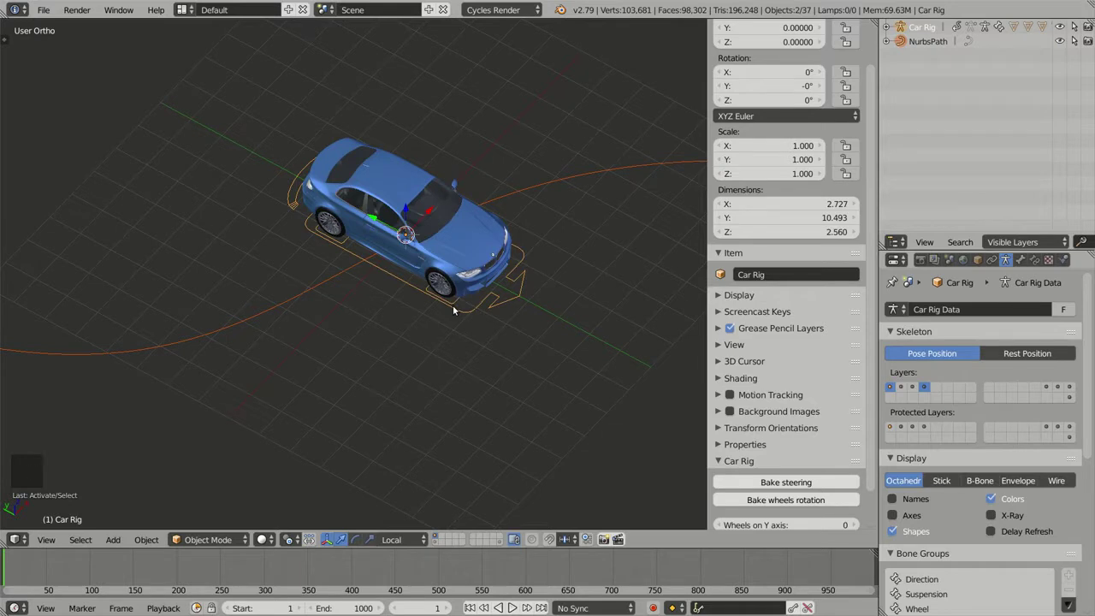
key(ctrl+Tab)
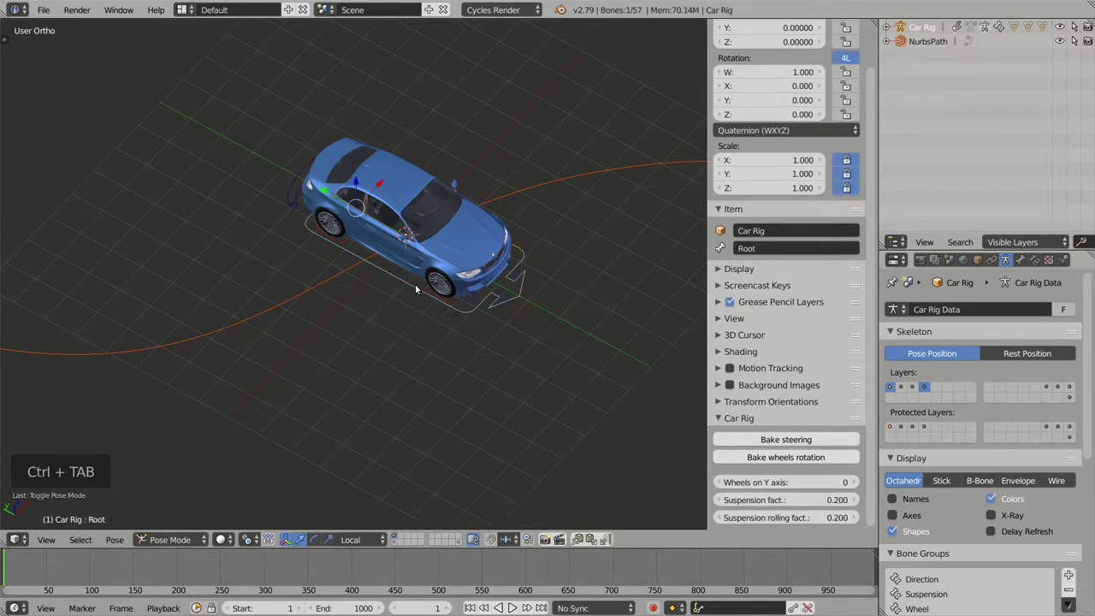
right_click(417, 288)
middle_click(420, 295)
middle_click(410, 285)
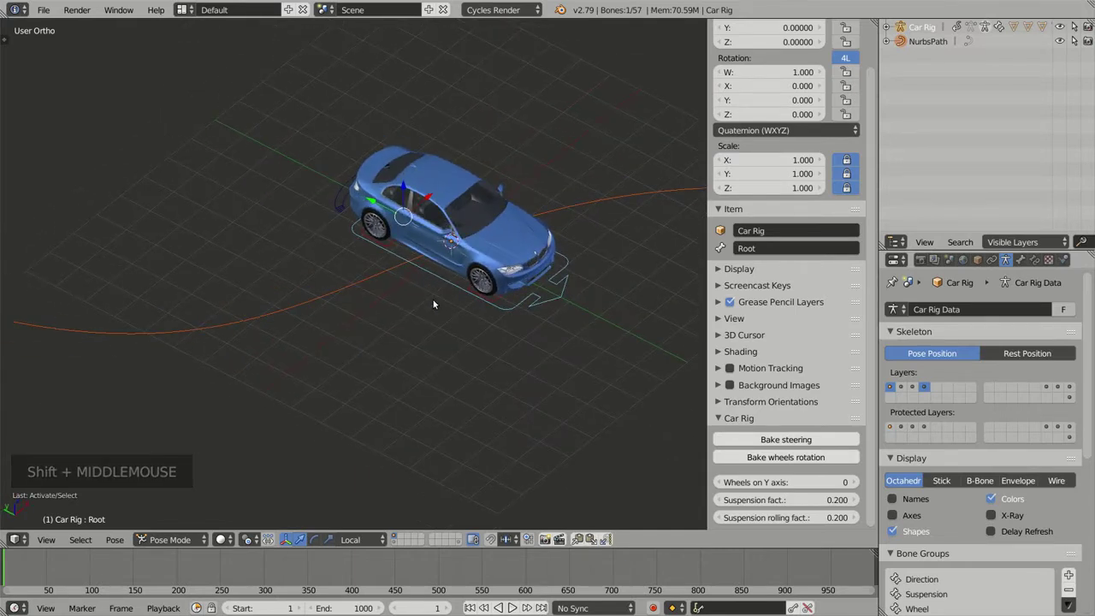
Add a Follow Path bone constraint on Root targeting the NurbsPath.
key(ctrl+shift+c)
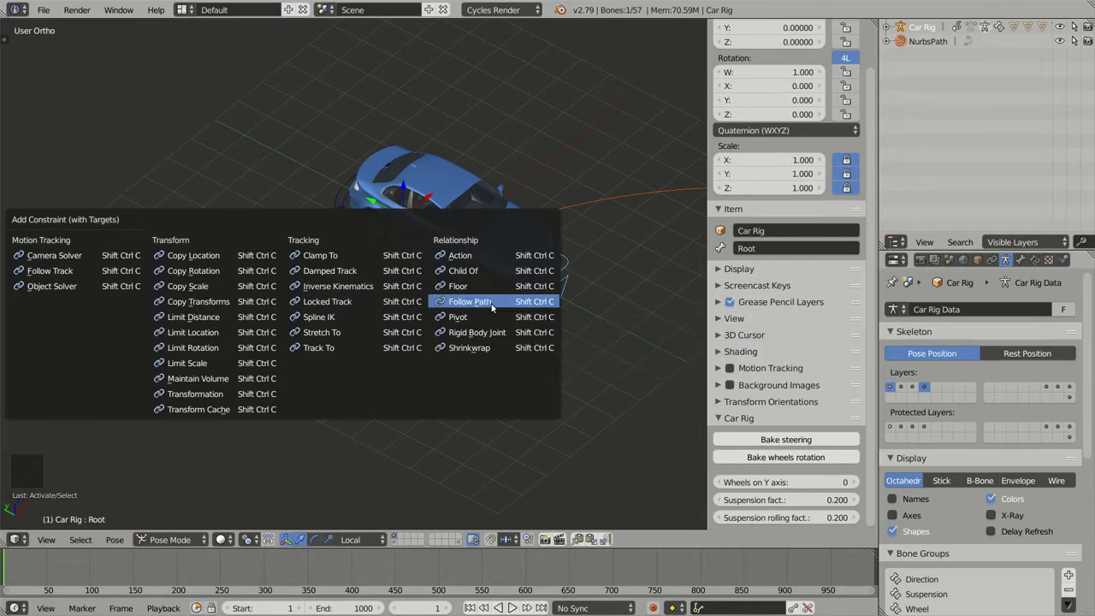
middle_click(391, 303)
middle_click(466, 294)
middle_click(425, 350)
middle_click(396, 351)
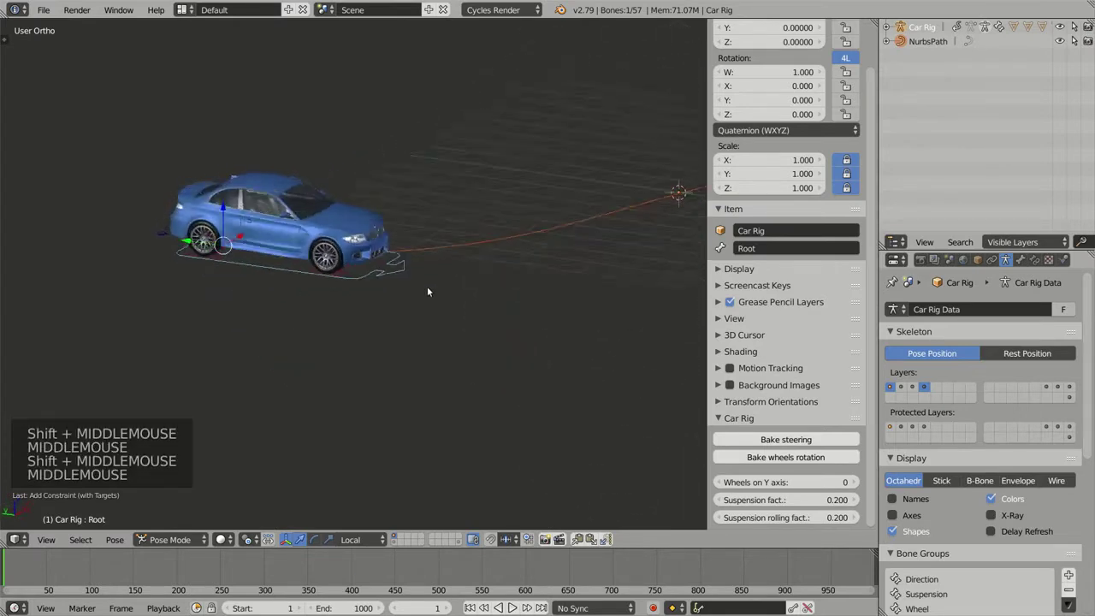
middle_click(376, 340)
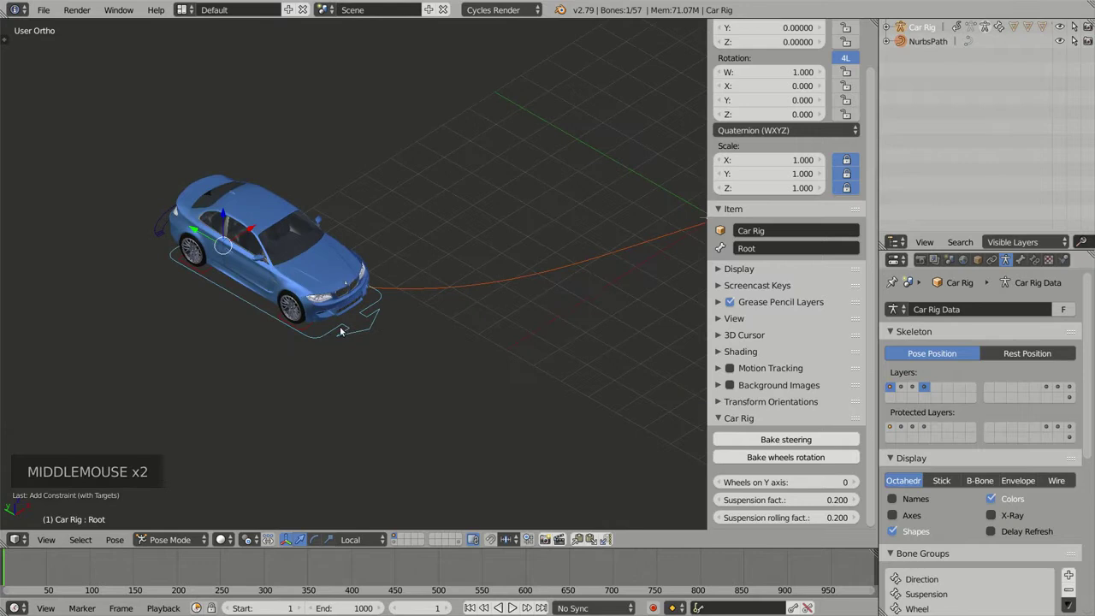
middle_click(503, 286)
middle_click(483, 332)
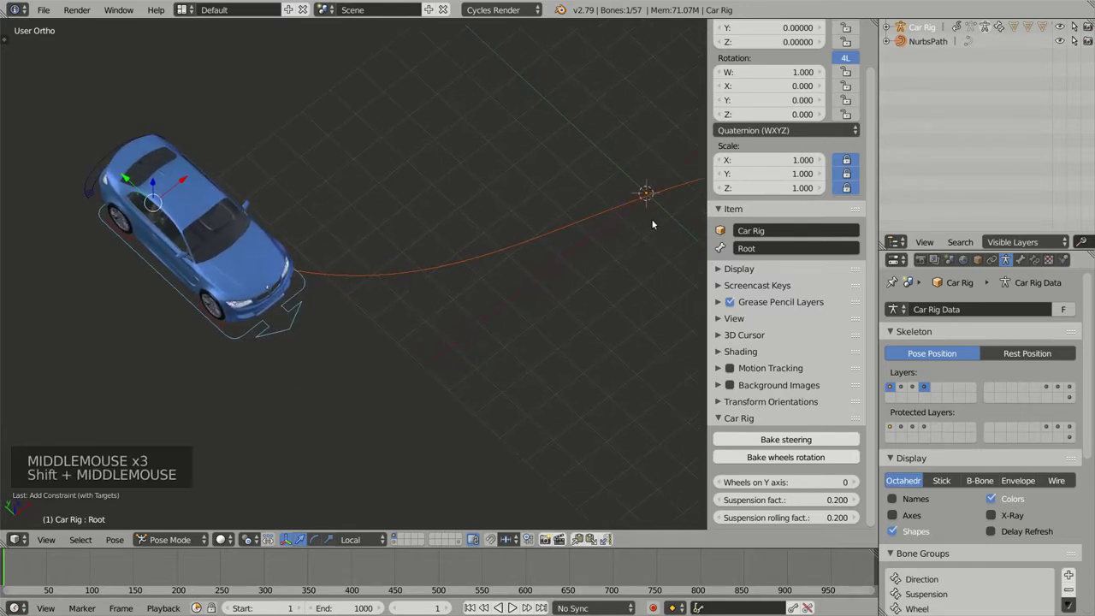
middle_click(550, 251)
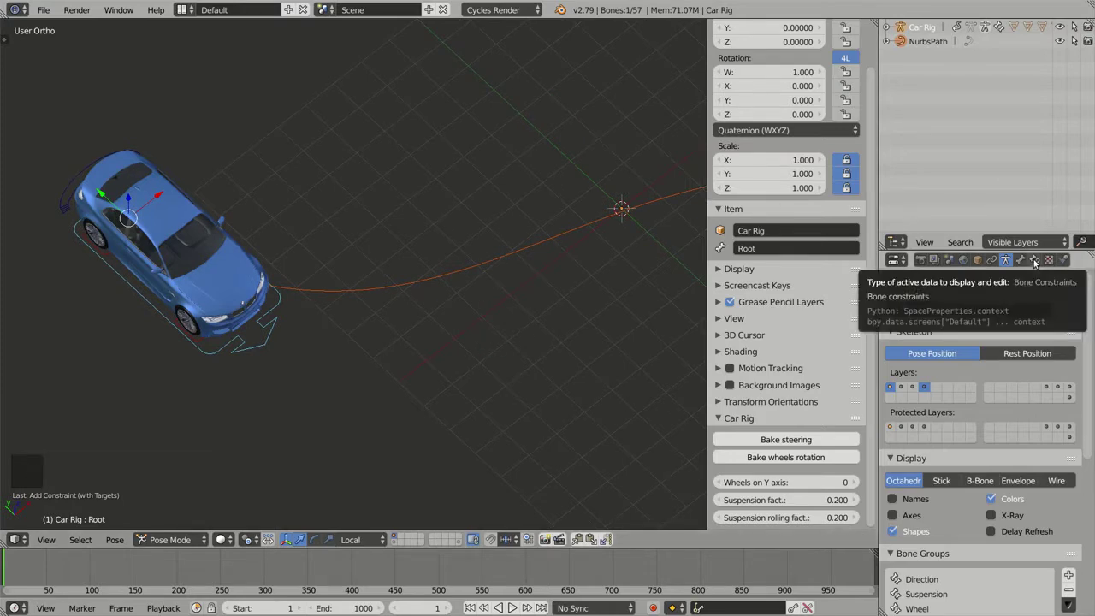
Show the Root bone's constraint settings and view the path from above.
click(1041, 259)
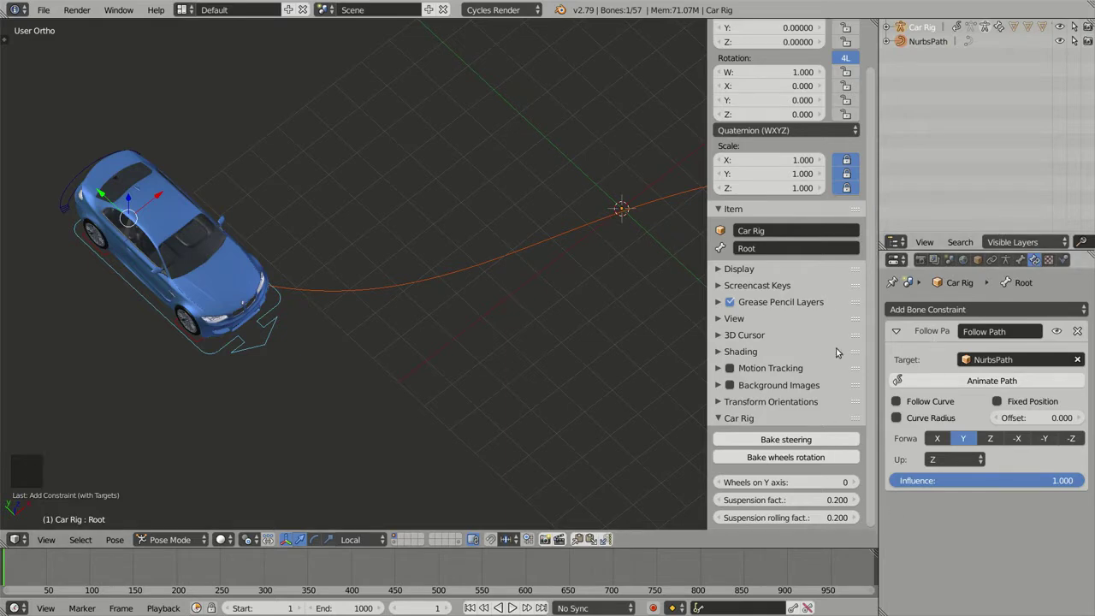
middle_click(537, 314)
middle_click(525, 309)
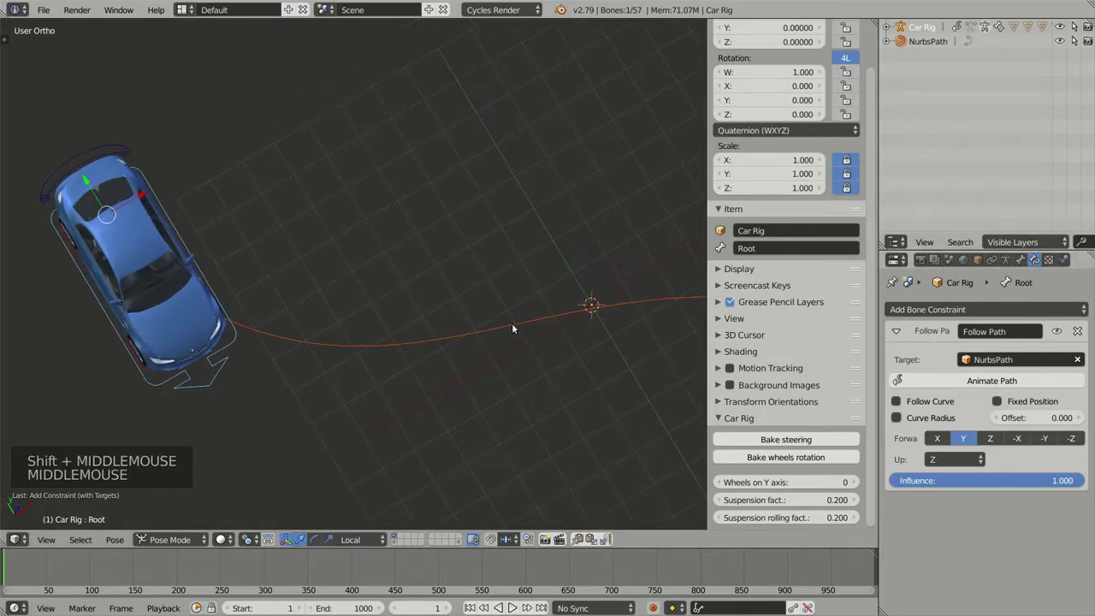
key(KP_7)
scroll(down, 3)
middle_click(465, 370)
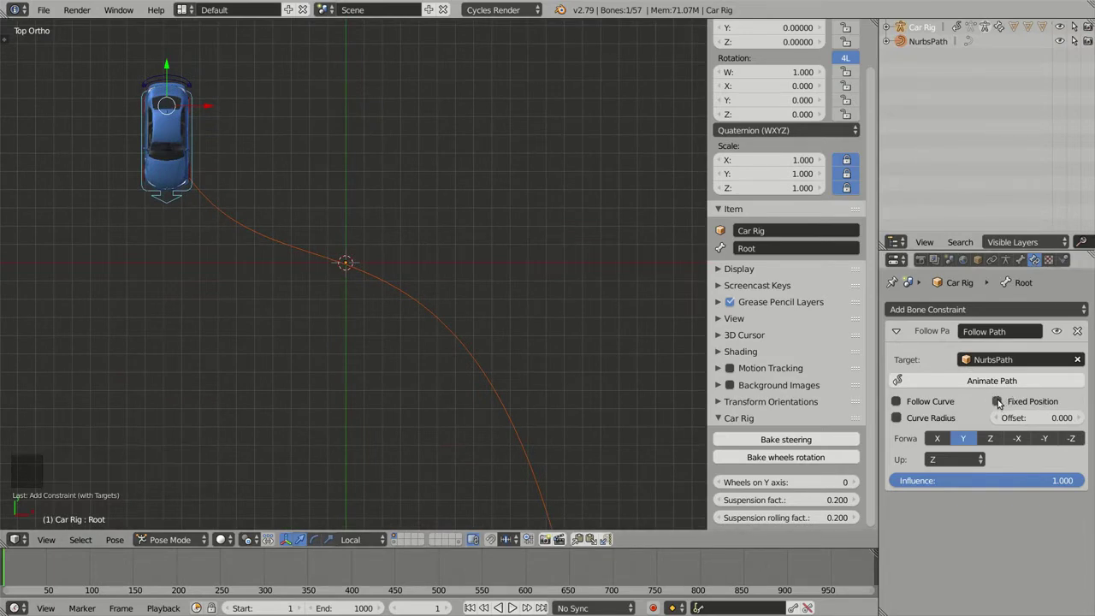
Enable Fixed Position with Offset 0 so the car sits at the path start.
click(1004, 401)
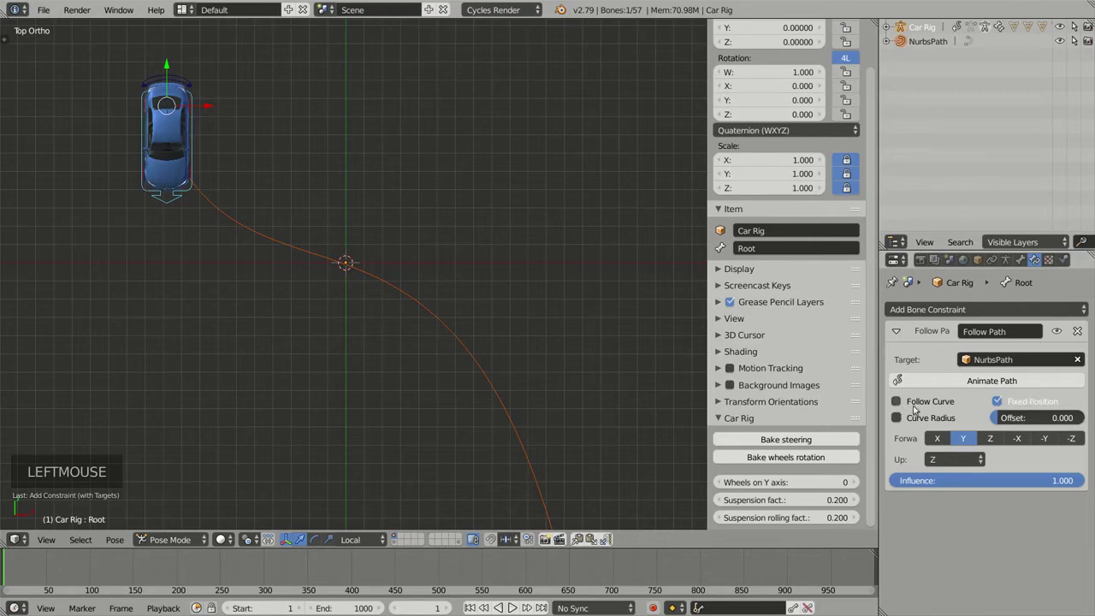
middle_click(395, 286)
middle_click(495, 326)
scroll(down, 3)
middle_click(434, 303)
scroll(up, 3)
middle_click(486, 360)
scroll(down, 3)
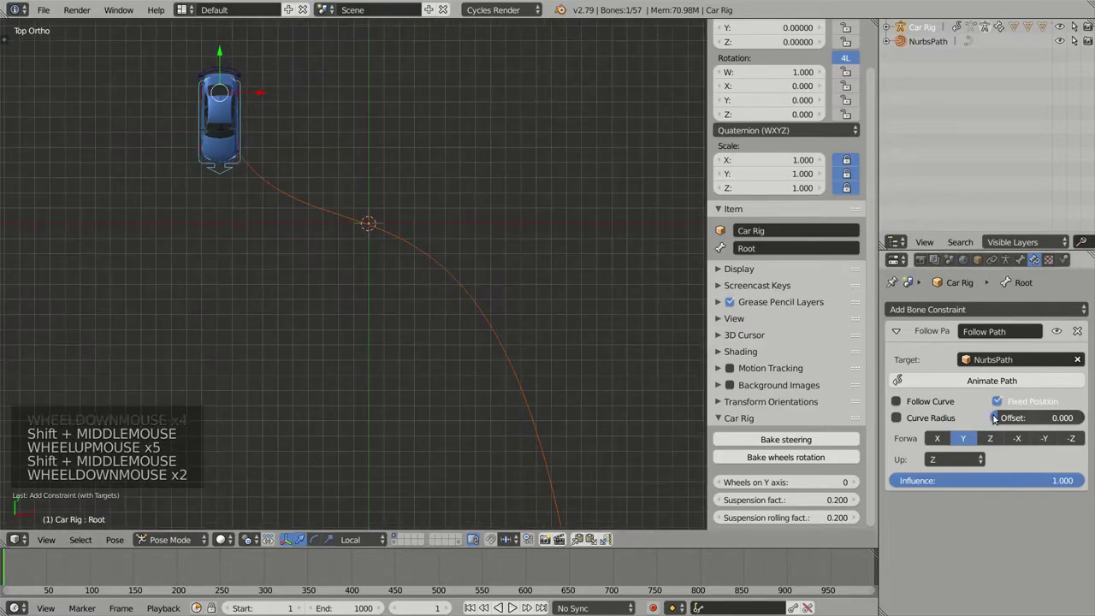
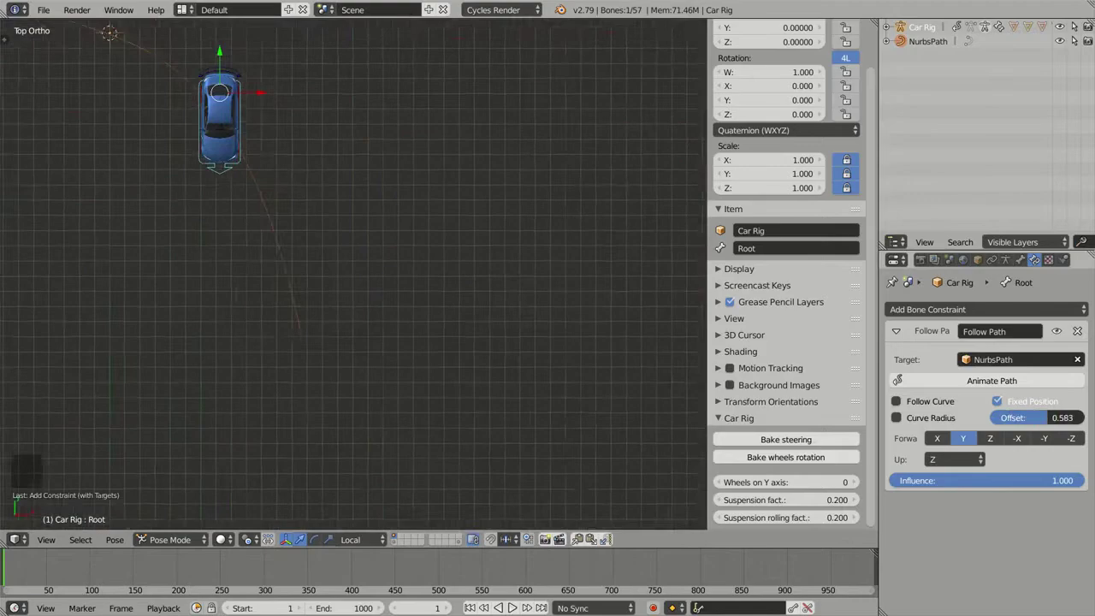
middle_click(462, 243)
scroll(up, 3)
middle_click(494, 309)
scroll(up, 3)
middle_click(496, 317)
scroll(down, 3)
key(z)
middle_click(530, 310)
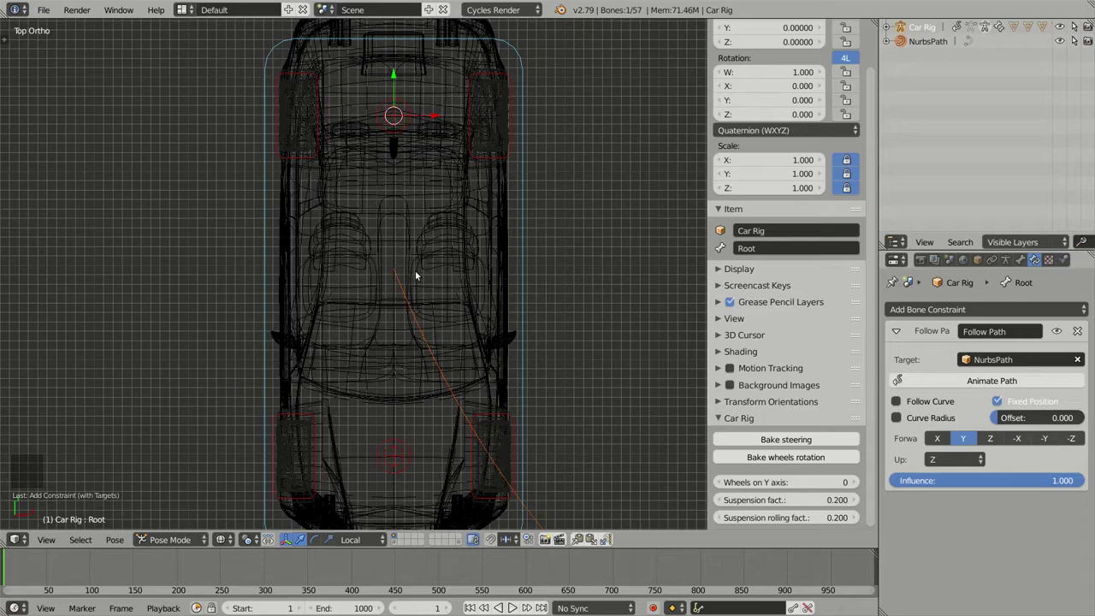
key(ctrl+Tab)
middle_click(430, 304)
middle_click(493, 251)
key(ctrl+Tab)
key(KP_7)
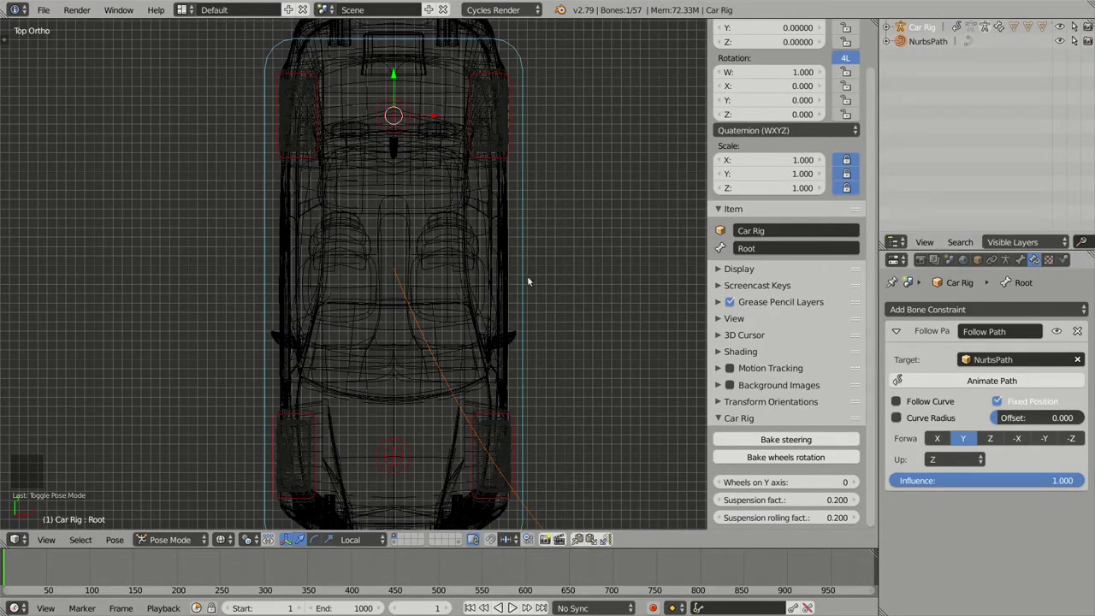
middle_click(547, 313)
middle_click(459, 175)
scroll(up, 3)
middle_click(432, 247)
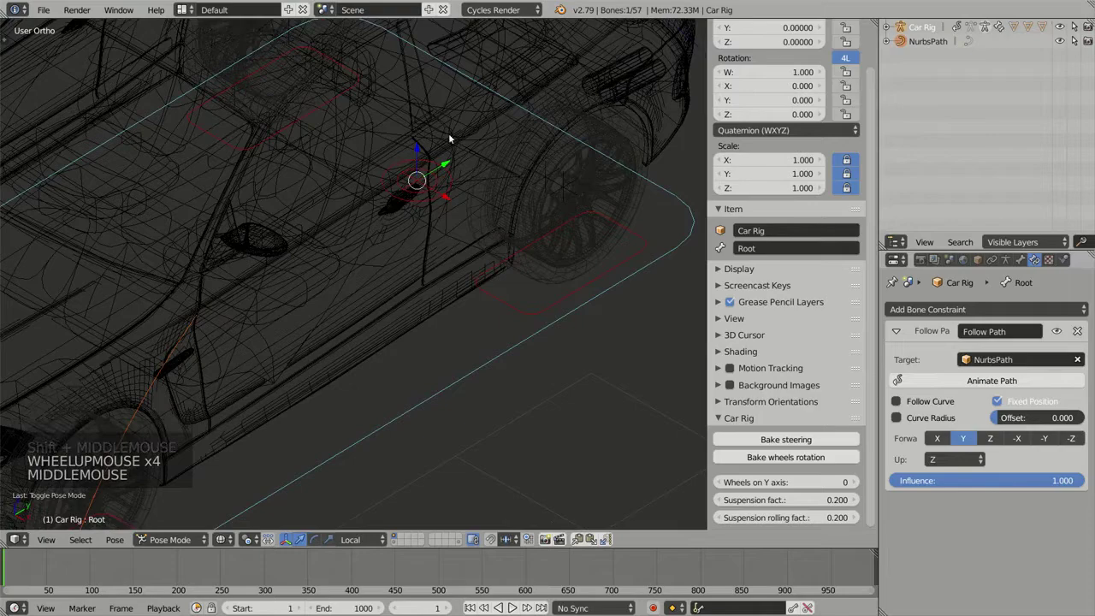
middle_click(393, 203)
middle_click(404, 219)
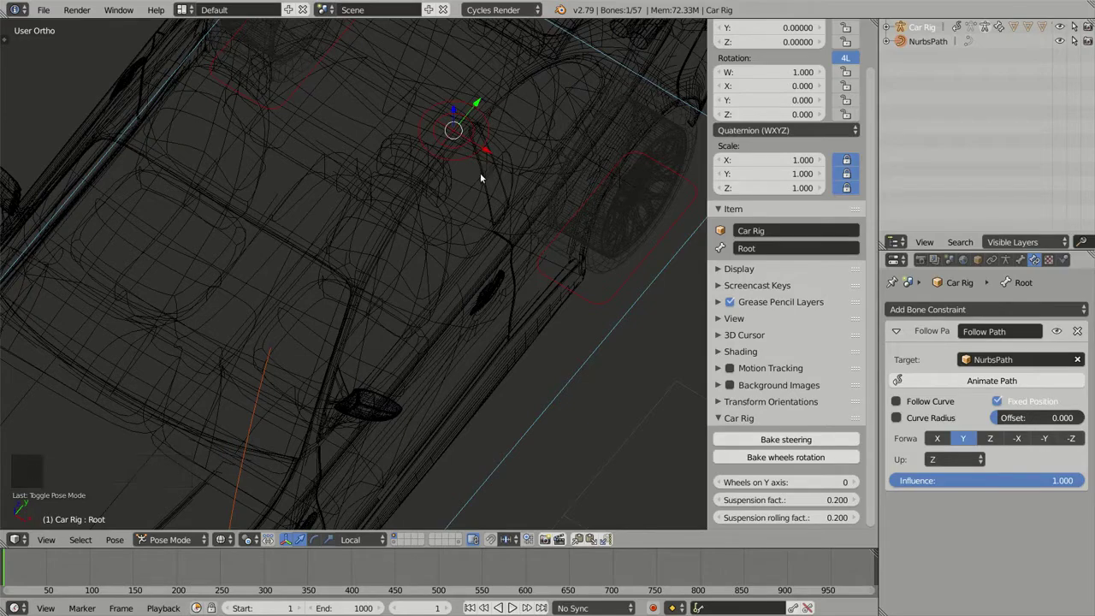
key(KP_7)
scroll(down, 3)
middle_click(496, 245)
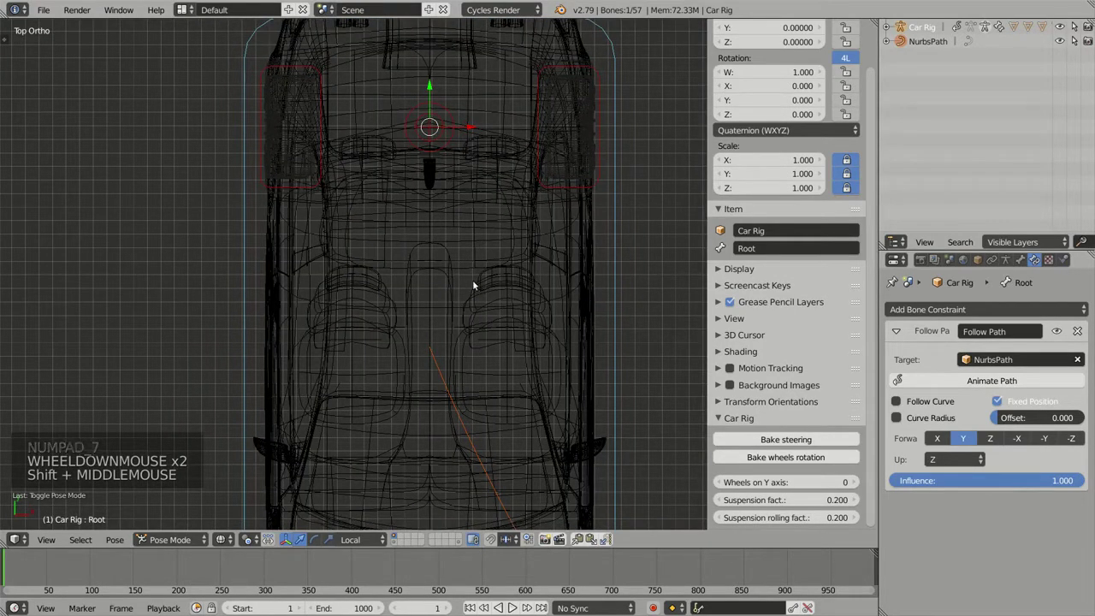
middle_click(480, 292)
middle_click(488, 345)
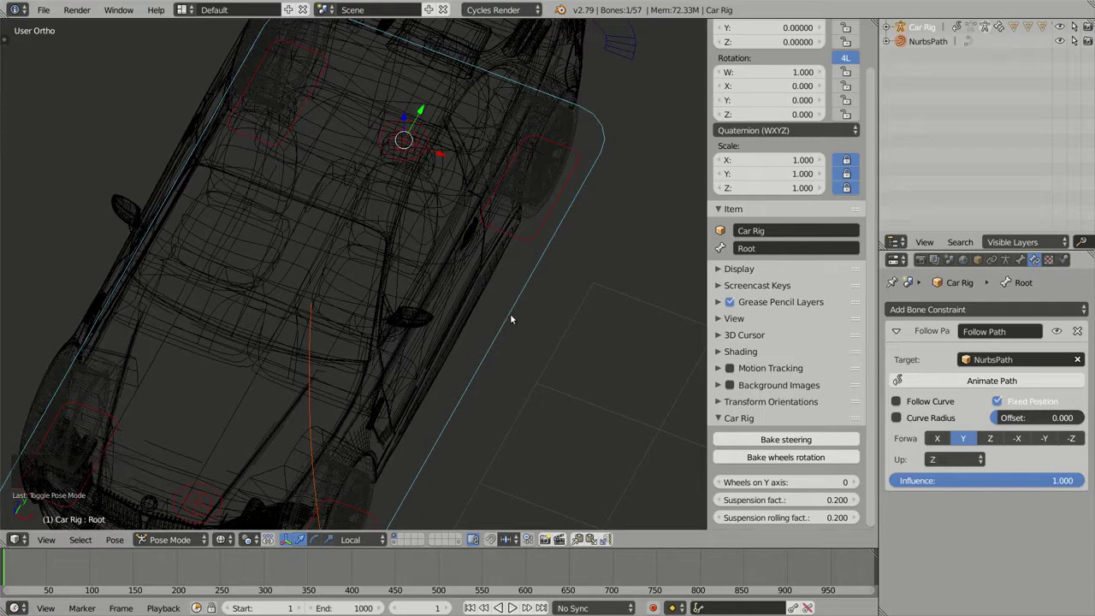
key(KP_7)
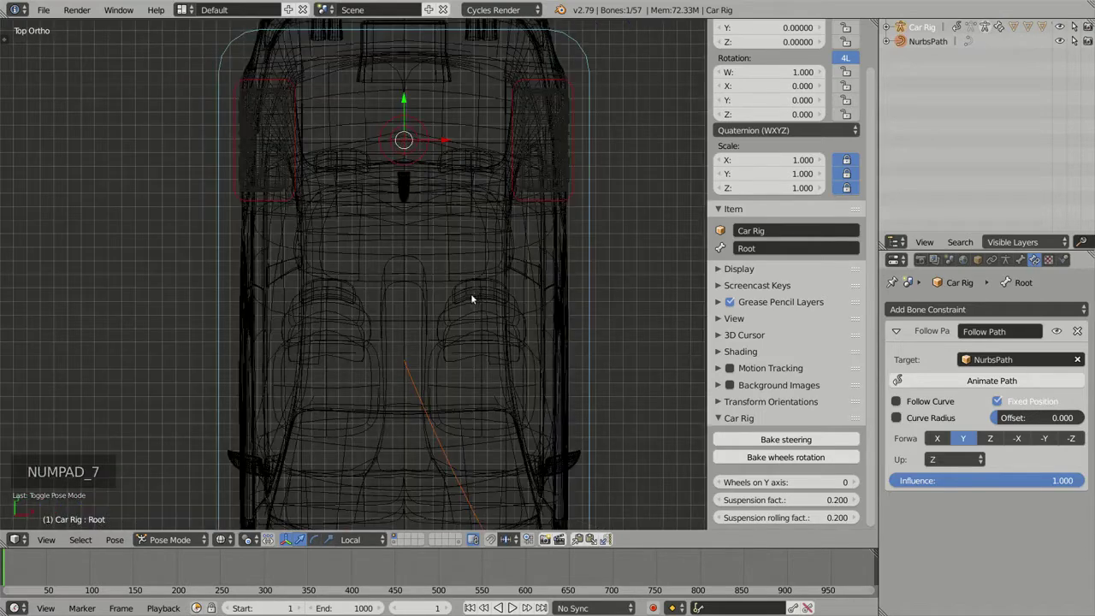
middle_click(499, 246)
middle_click(459, 330)
middle_click(451, 296)
middle_click(461, 262)
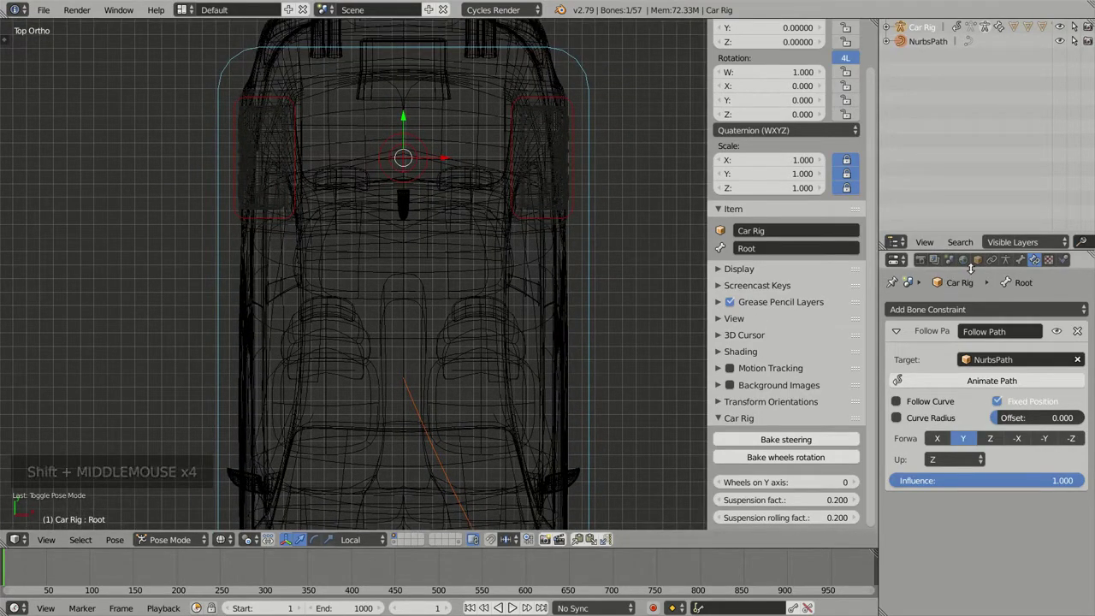
Set the Car Rig's Delta Location Y to -1.625 in Object properties.
click(984, 263)
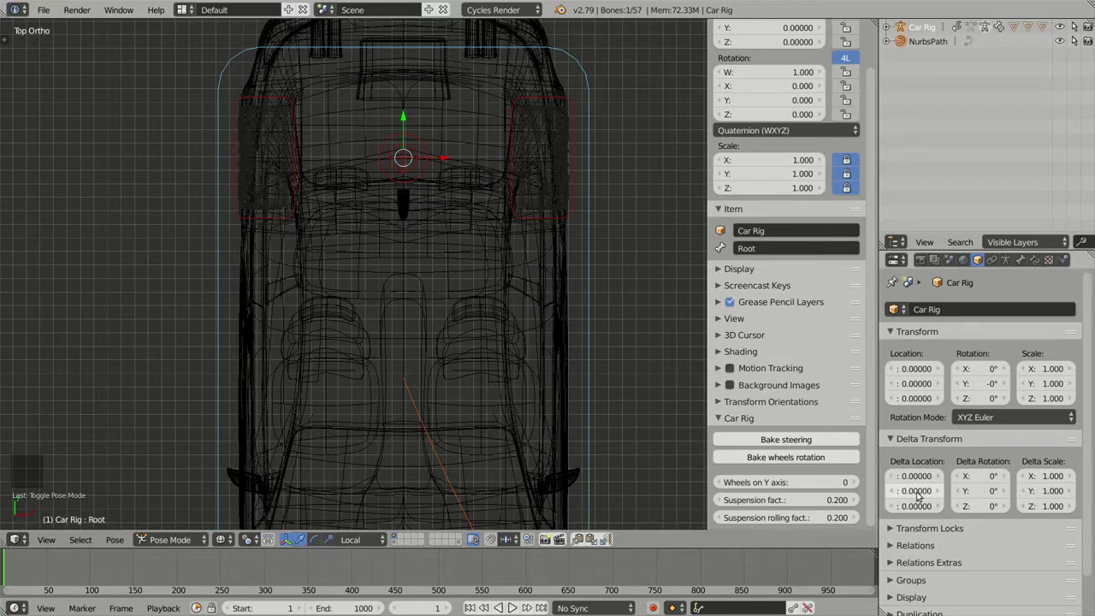
click(859, 456)
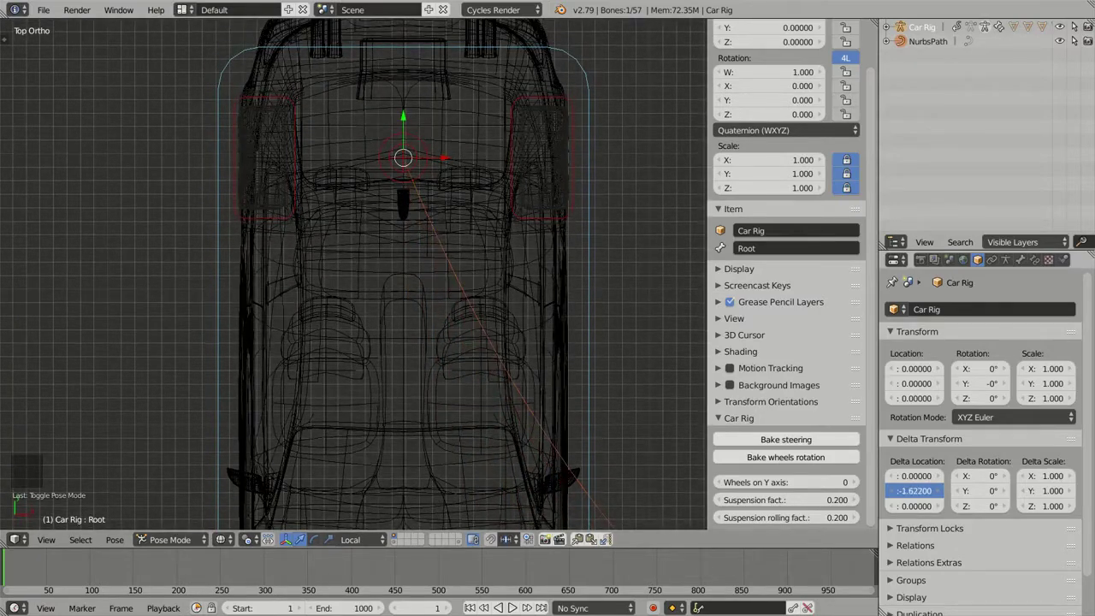
scroll(up, 3)
middle_click(466, 224)
scroll(down, 3)
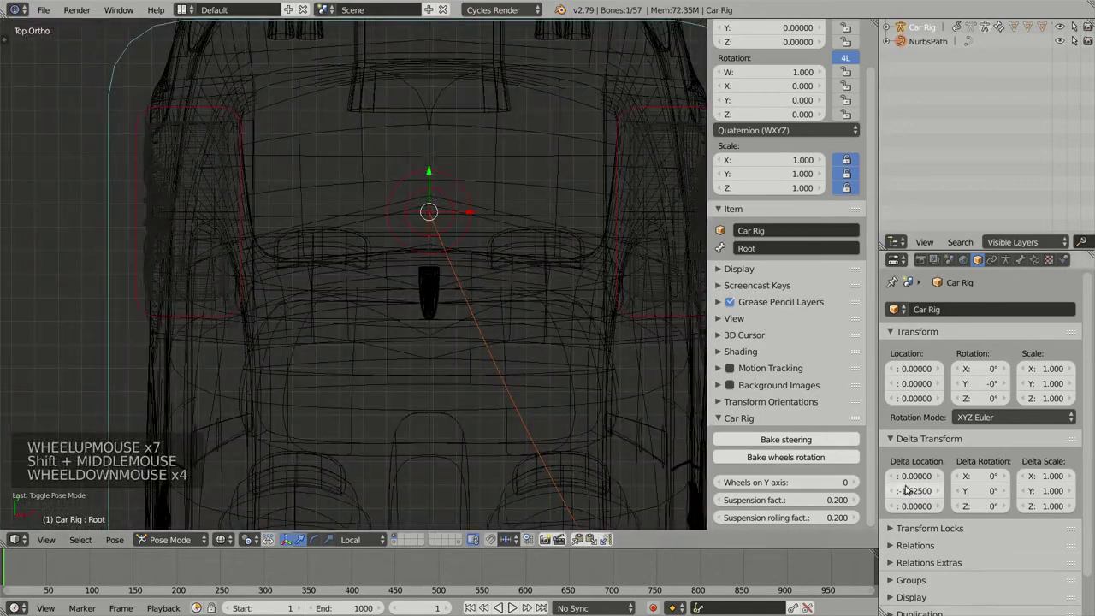
click(920, 493)
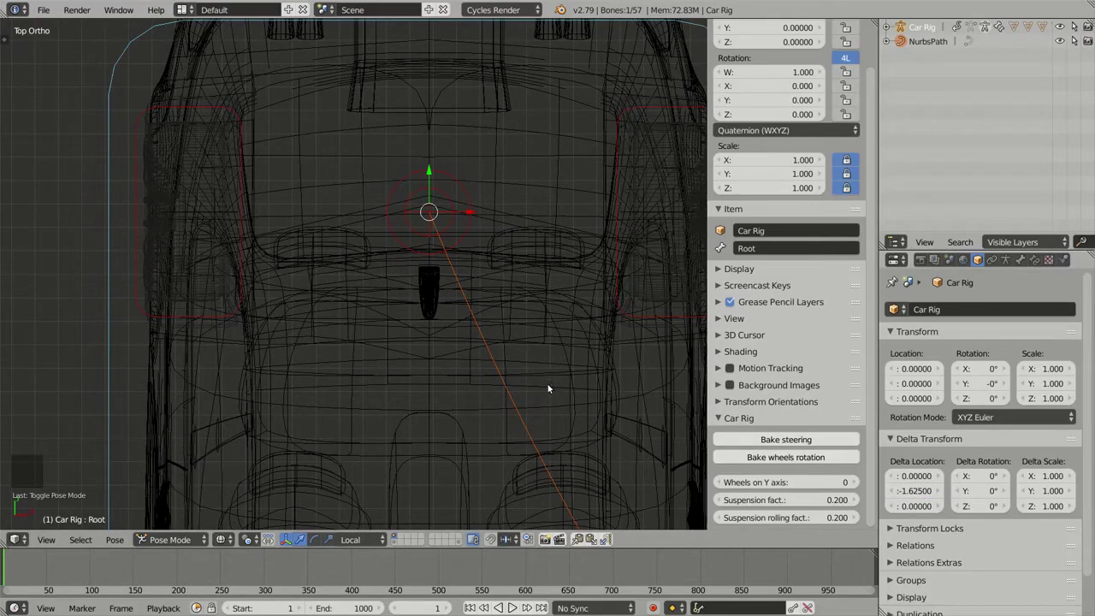
Orbit and zoom out to frame the car and the whole path.
middle_click(558, 415)
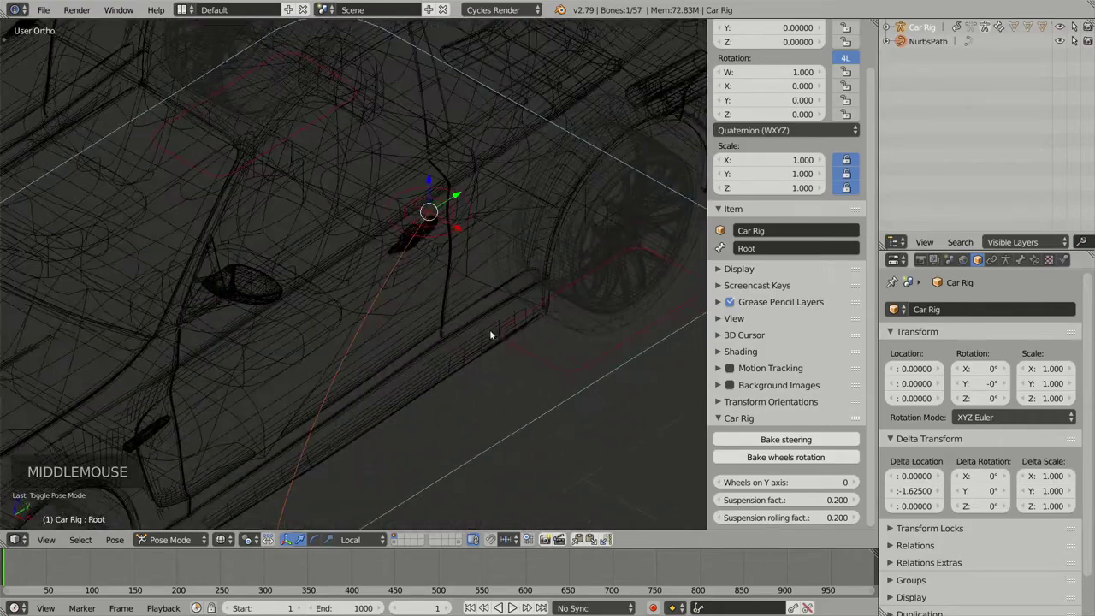
scroll(down, 3)
middle_click(493, 317)
middle_click(510, 292)
scroll(down, 3)
middle_click(501, 305)
scroll(down, 3)
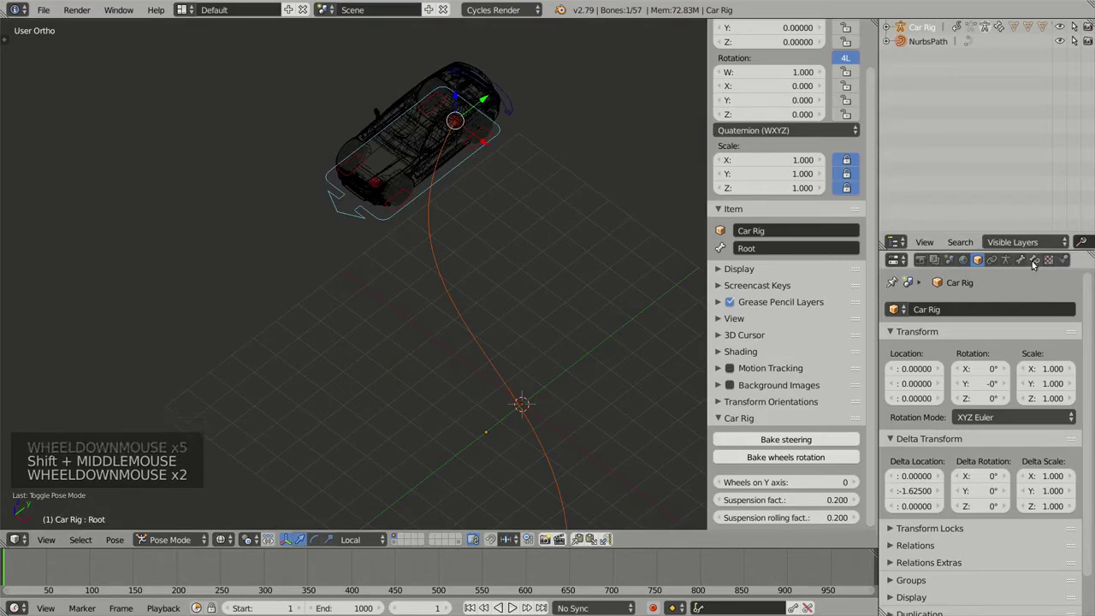
Return to the Root bone's Follow Path constraint, viewing the path from above.
click(1041, 262)
middle_click(603, 309)
scroll(down, 3)
middle_click(605, 346)
scroll(down, 3)
middle_click(556, 329)
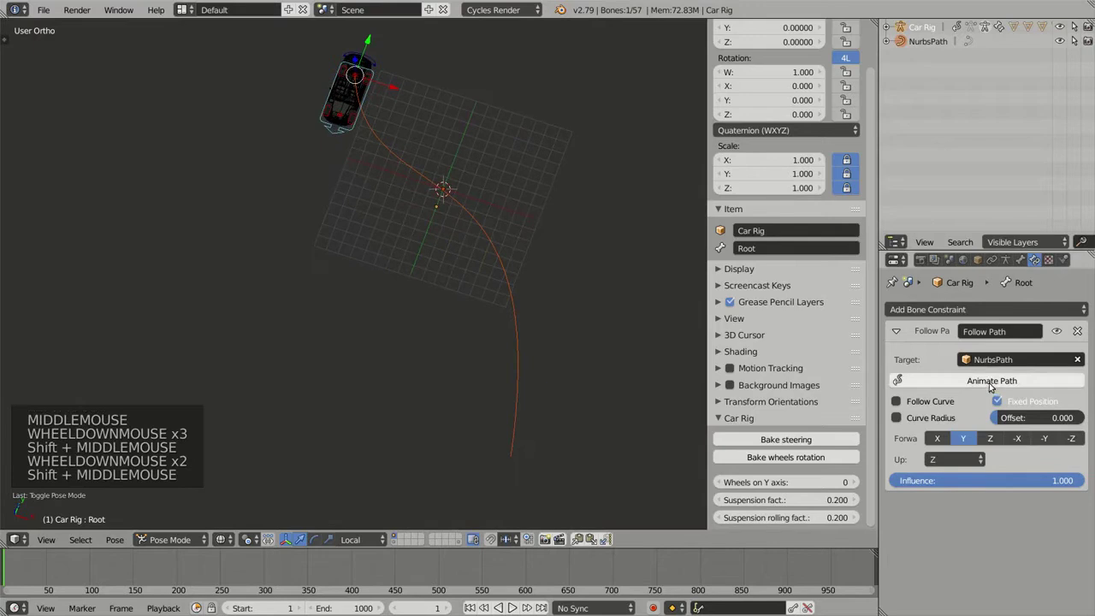
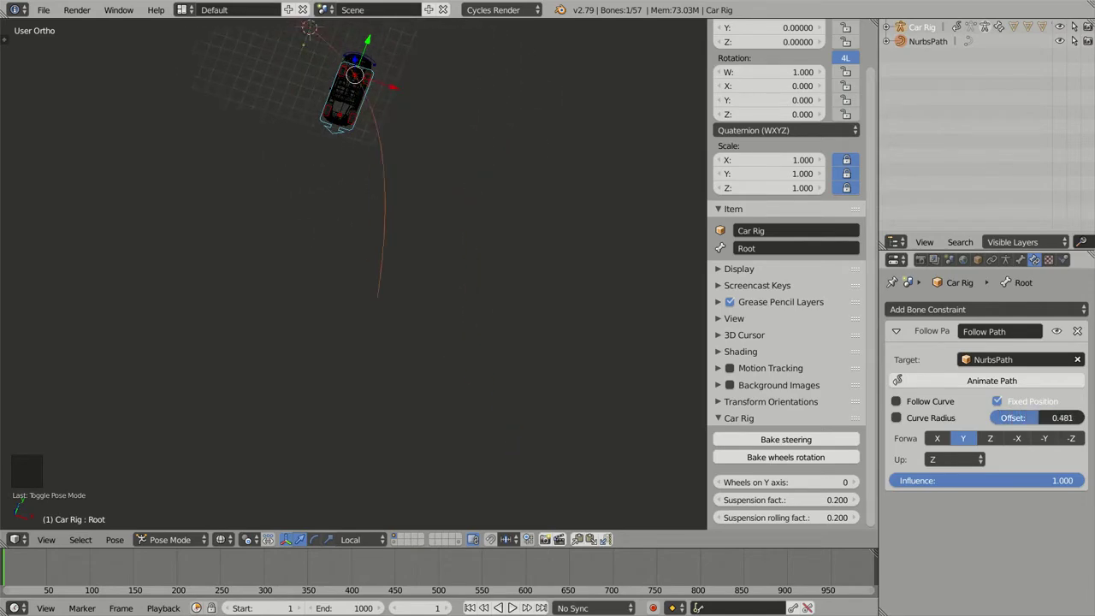
key(KP_7)
middle_click(617, 232)
scroll(up, 3)
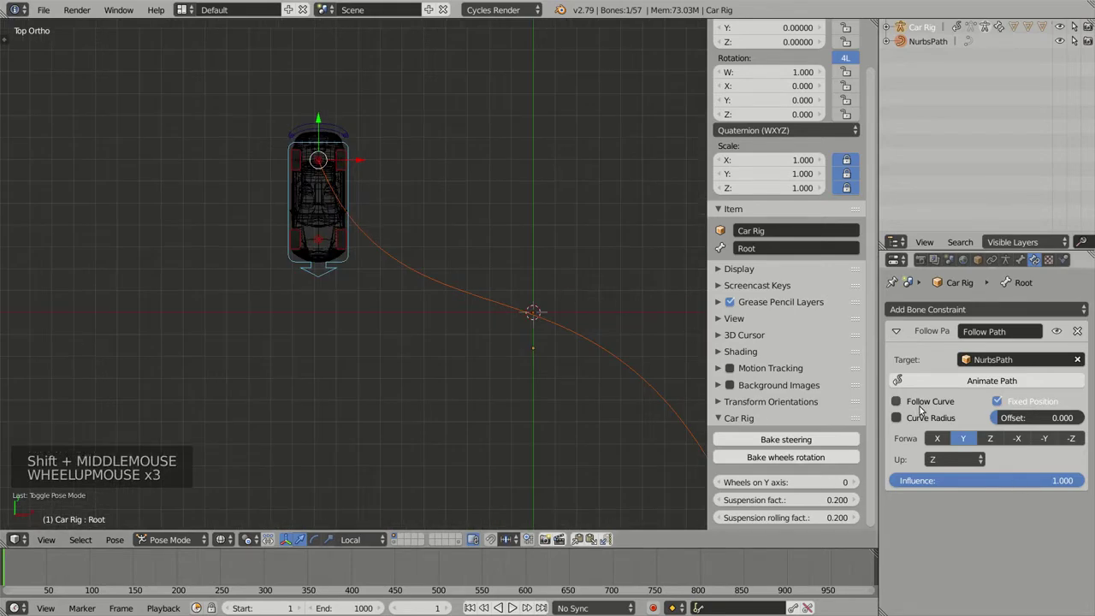
Enable Follow Curve with forward axis -Y so the car turns along the route.
click(900, 402)
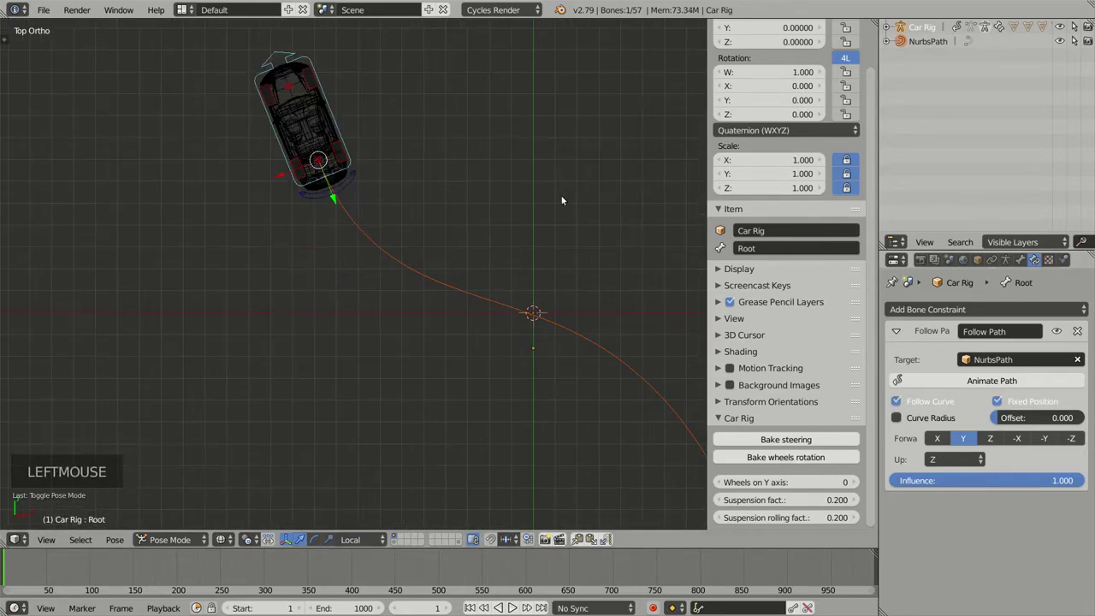
middle_click(532, 238)
middle_click(592, 265)
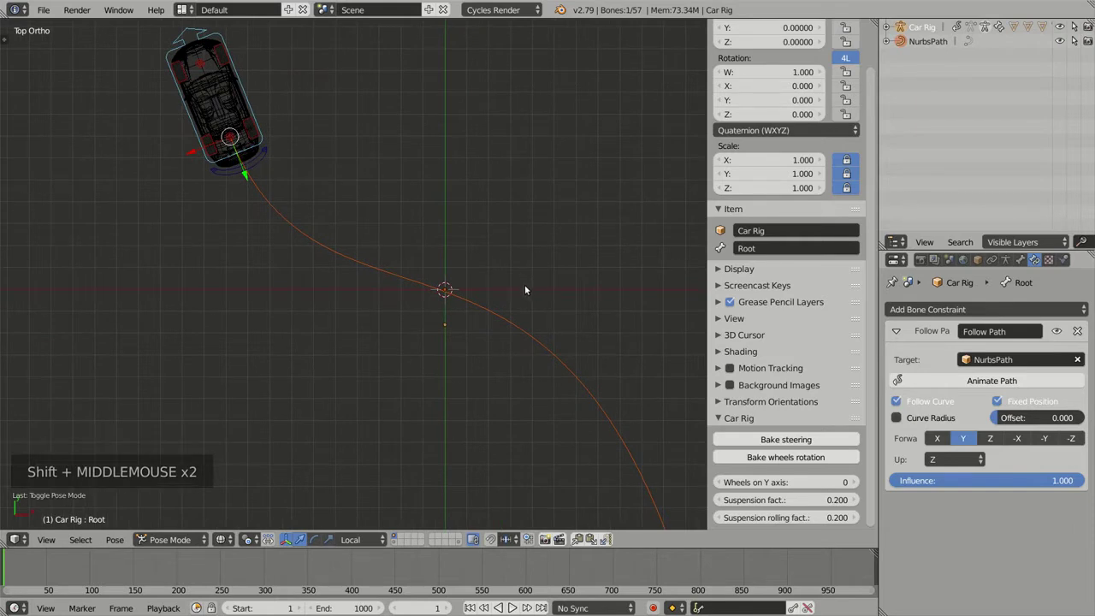
middle_click(545, 336)
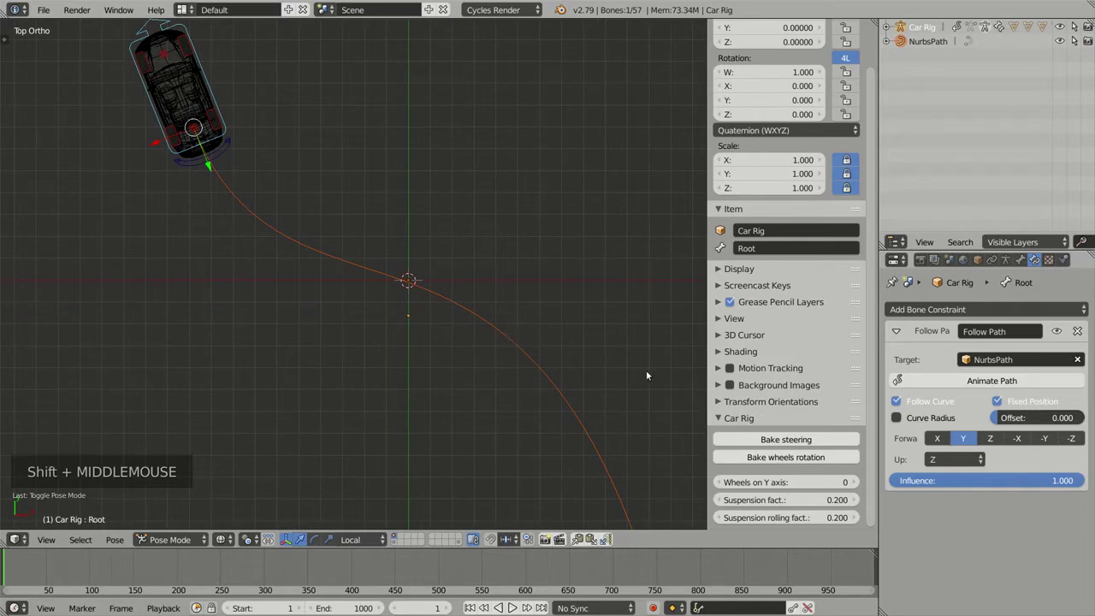
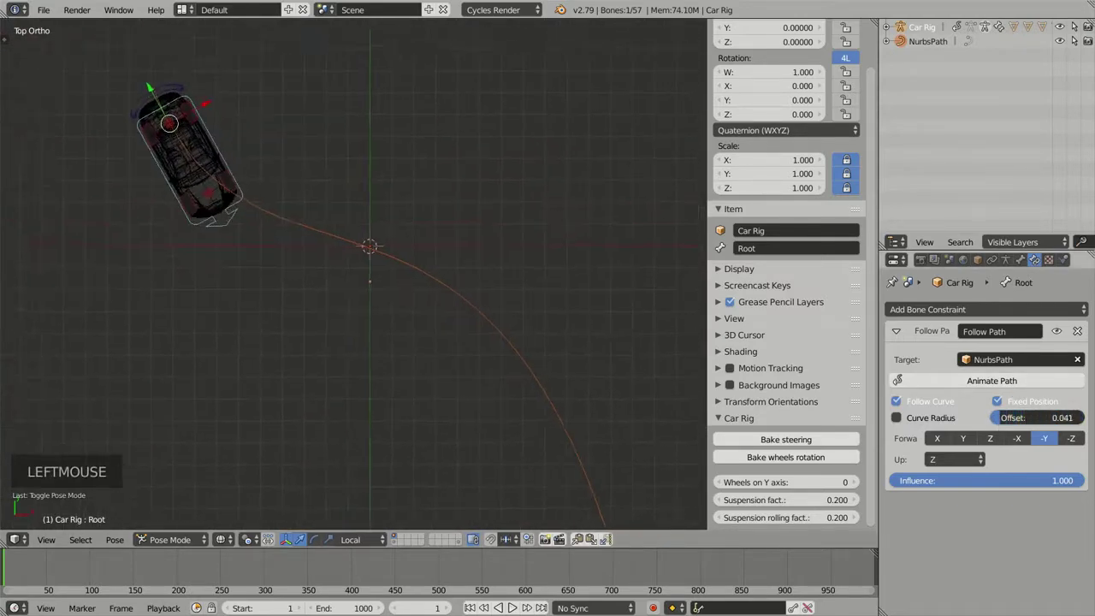
In solid shading, preview the offset slider and keyframe Offset 0 at frame 1.
key(z)
middle_click(513, 379)
middle_click(520, 330)
middle_click(506, 331)
middle_click(513, 312)
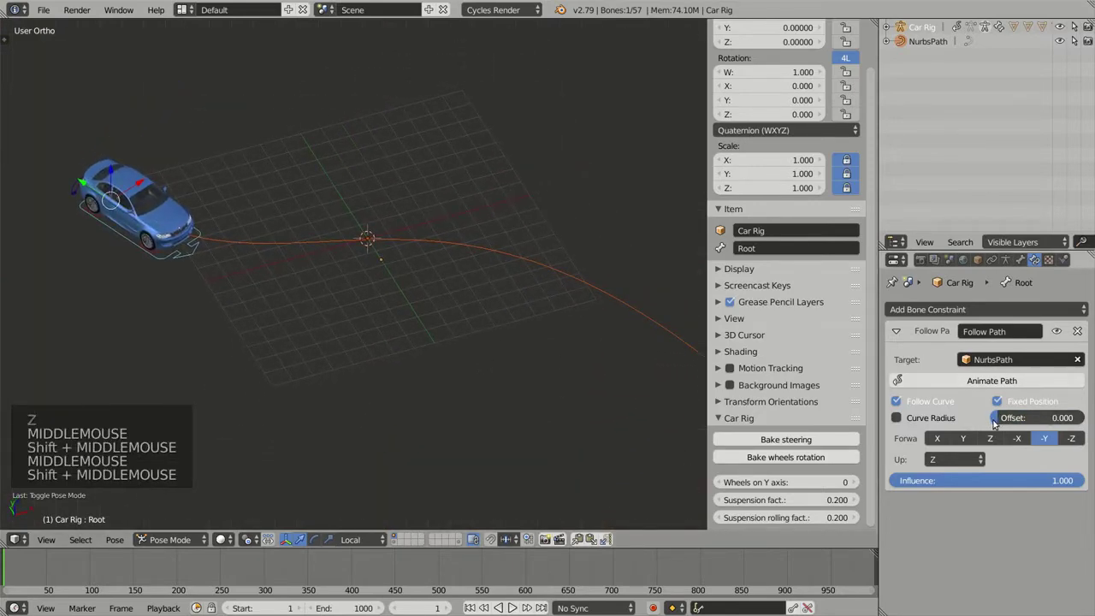
click(997, 421)
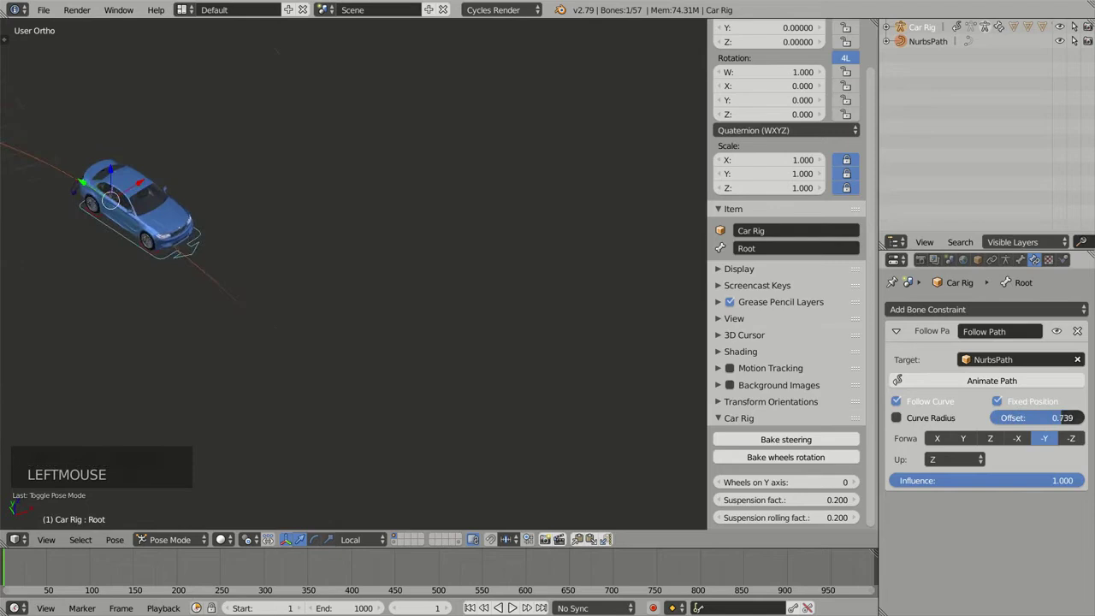
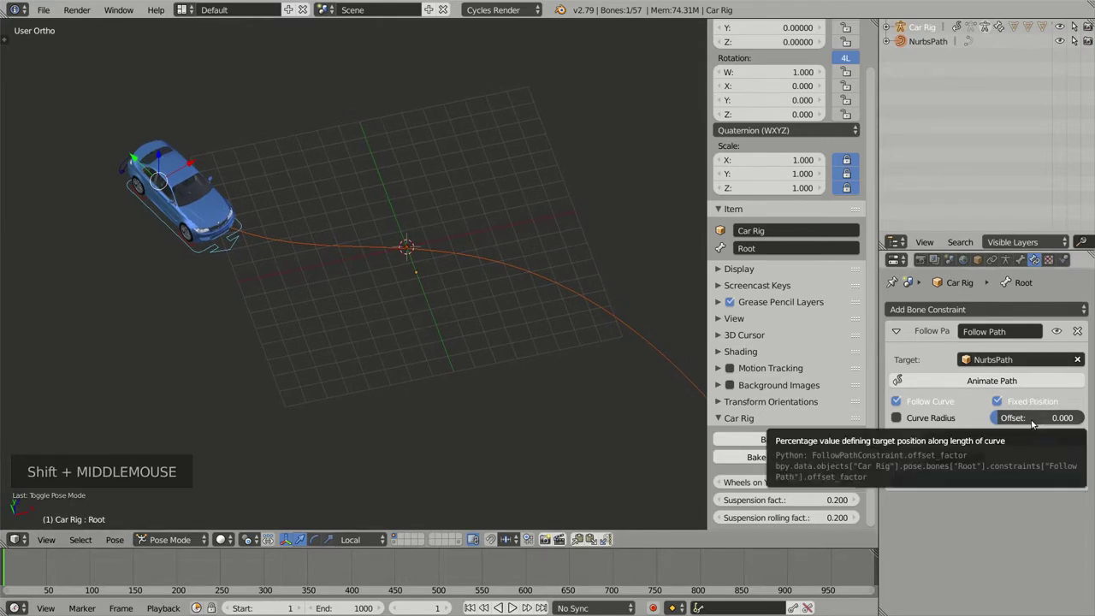
key(i)
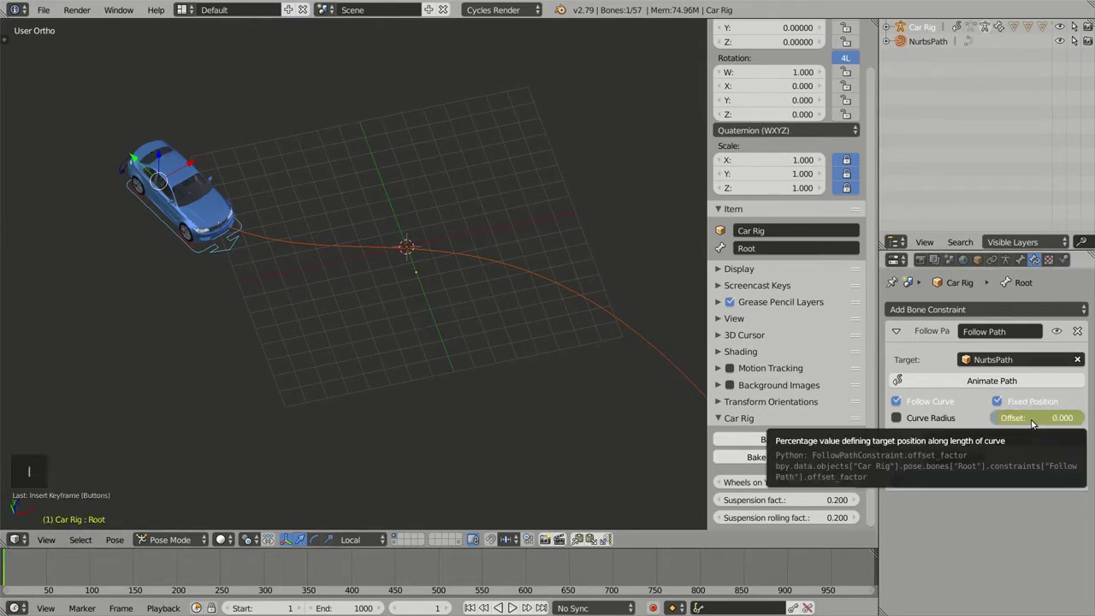
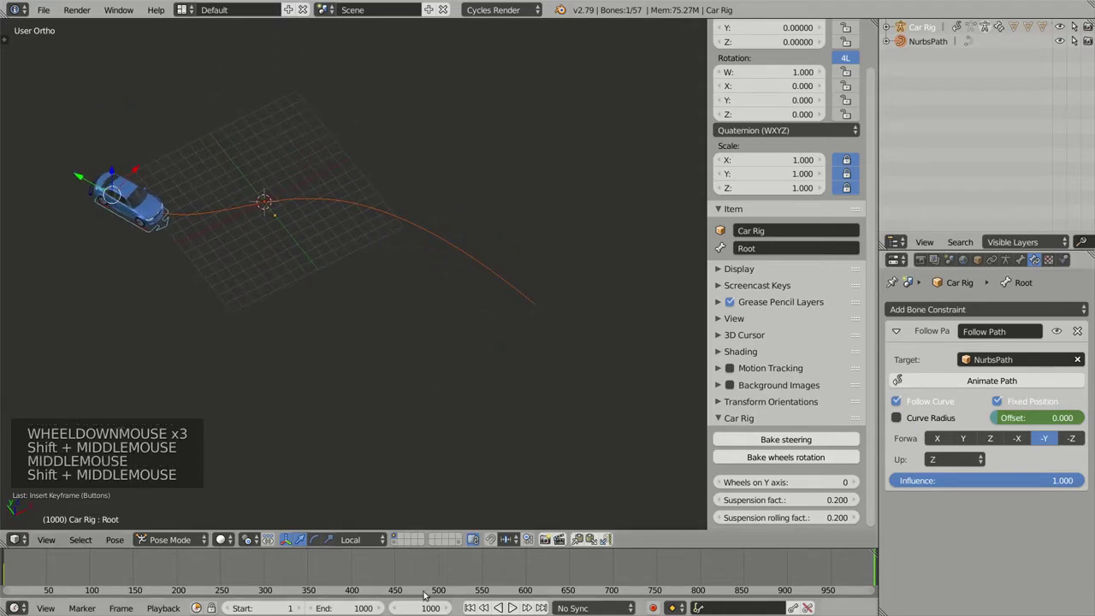
Keyframe Offset 1.000 at frame 1000, placing the car at the path's end.
middle_click(469, 375)
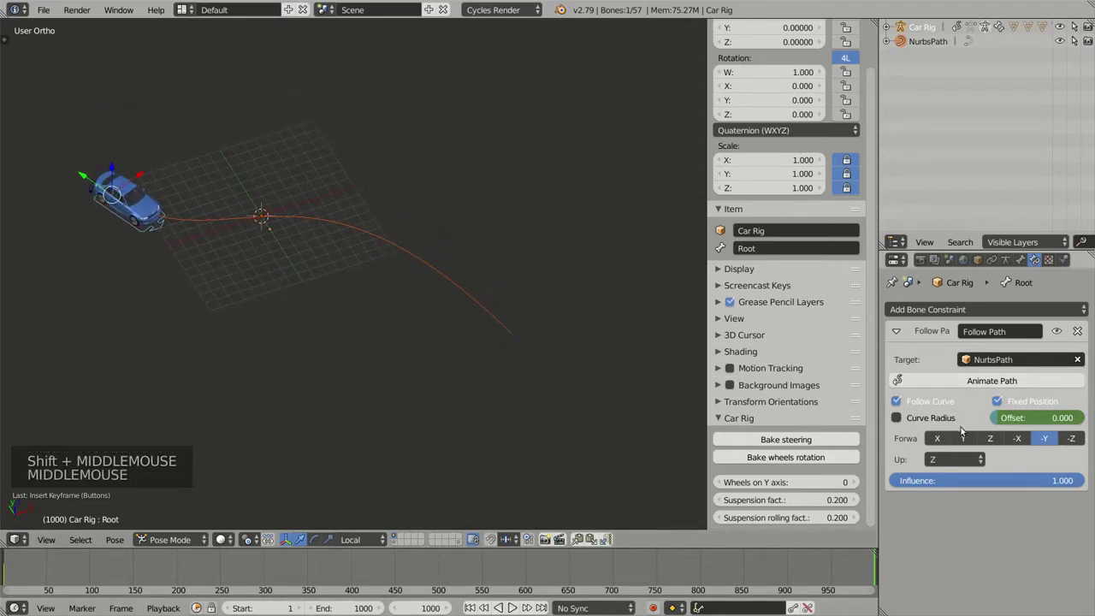
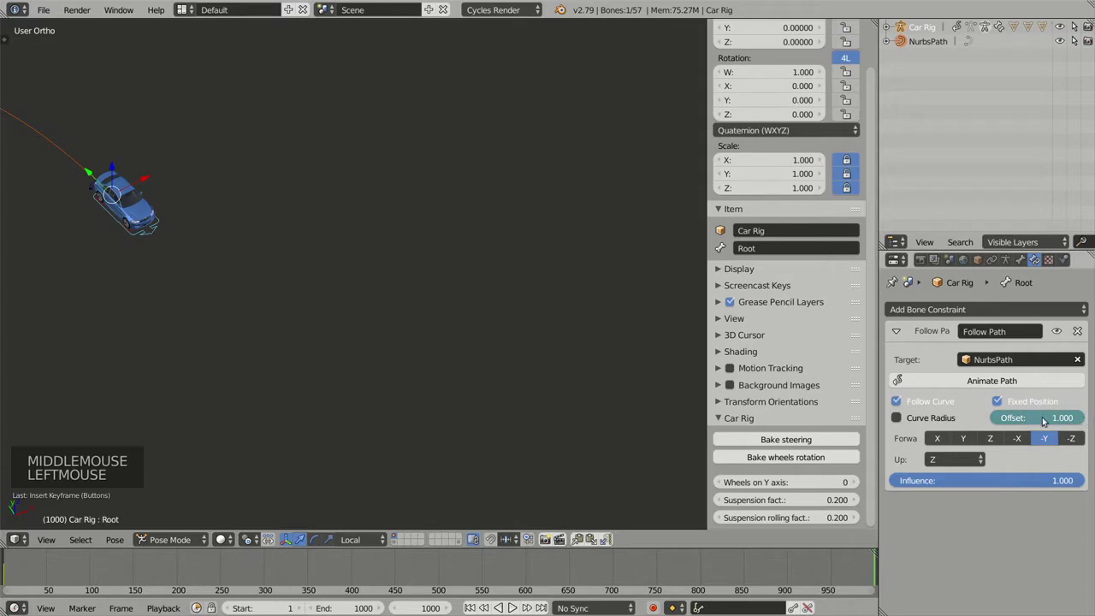
key(i)
middle_click(210, 291)
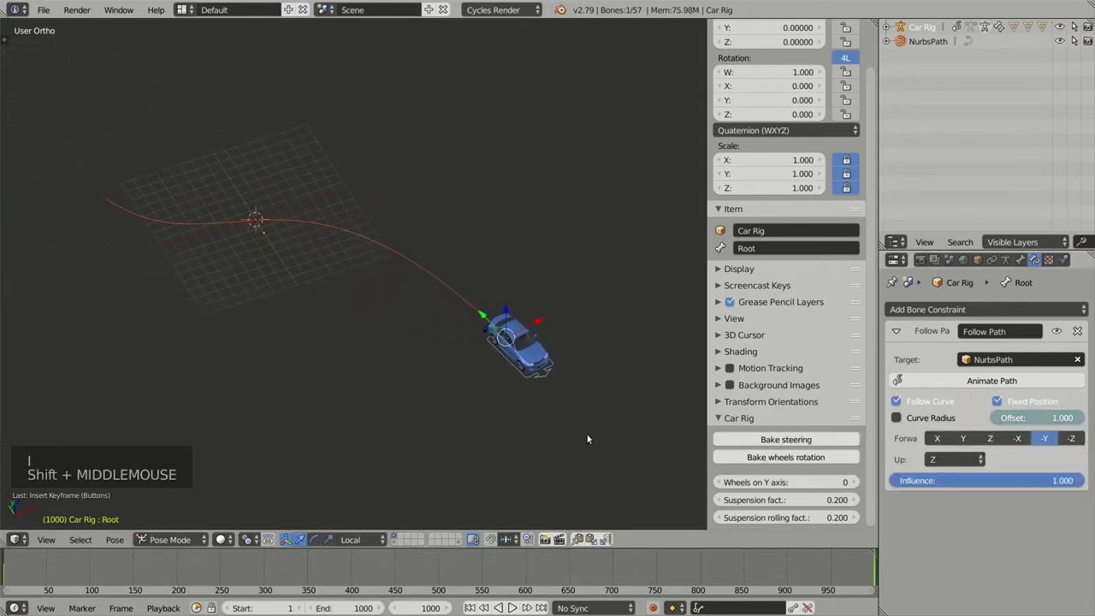
Play the animation and orbit to follow the car driving along the route.
key(alt+a)
middle_click(514, 423)
middle_click(302, 338)
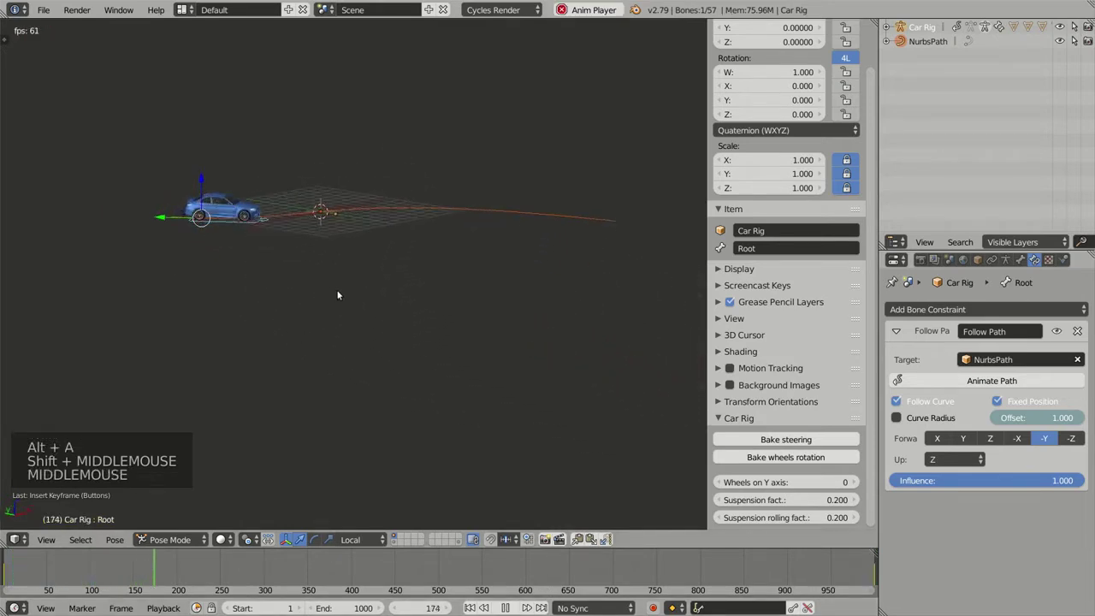
middle_click(349, 361)
scroll(up, 3)
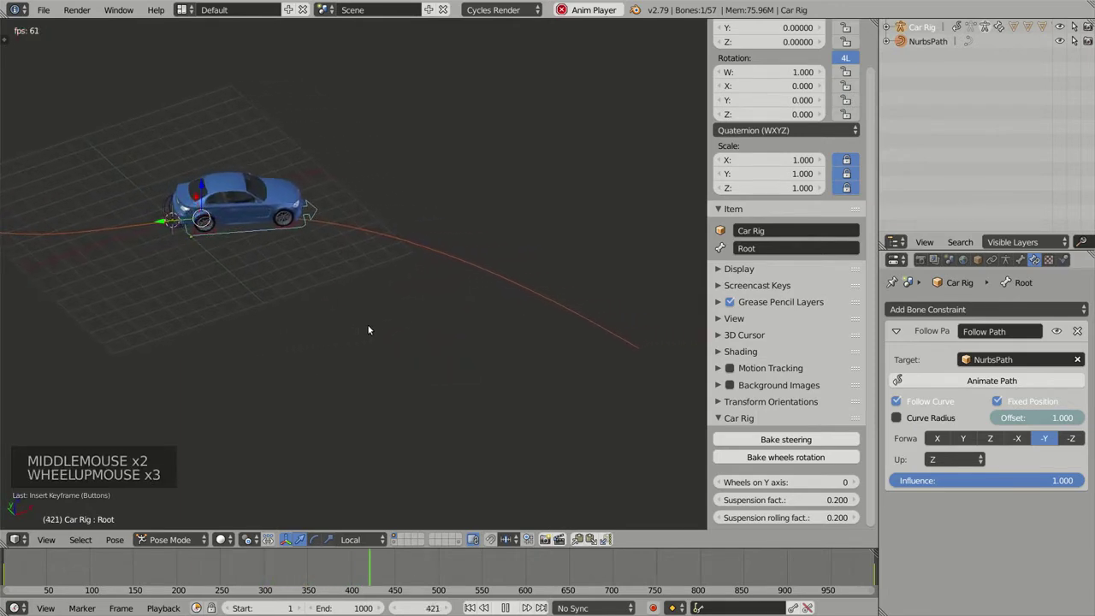
middle_click(371, 312)
middle_click(323, 334)
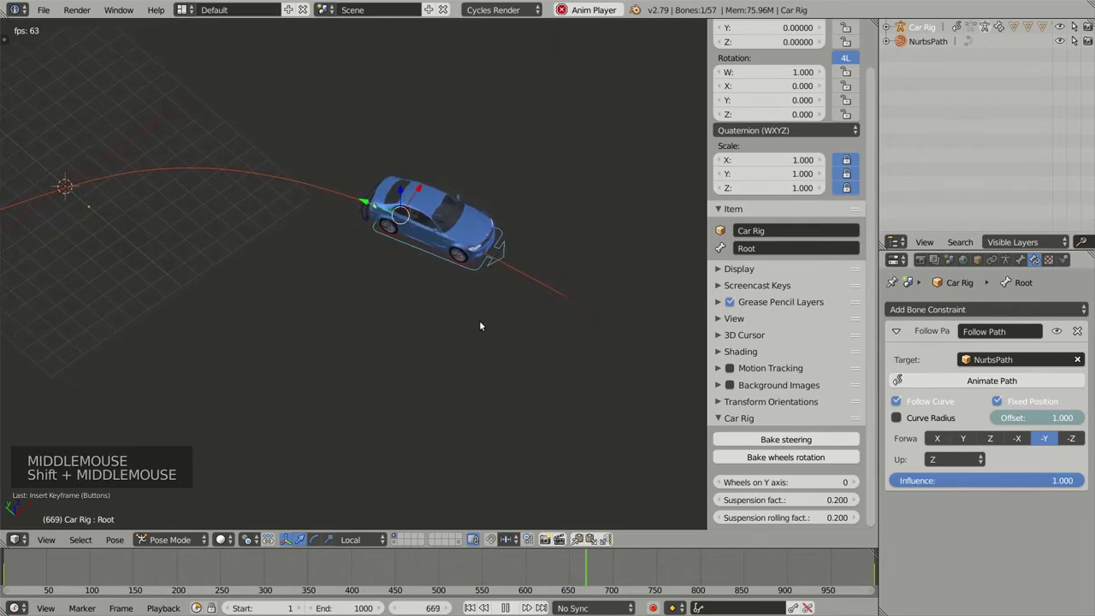
Stop playback and rewind to the start frame with offset 0.000.
key(alt+a)
middle_click(418, 333)
click(560, 577)
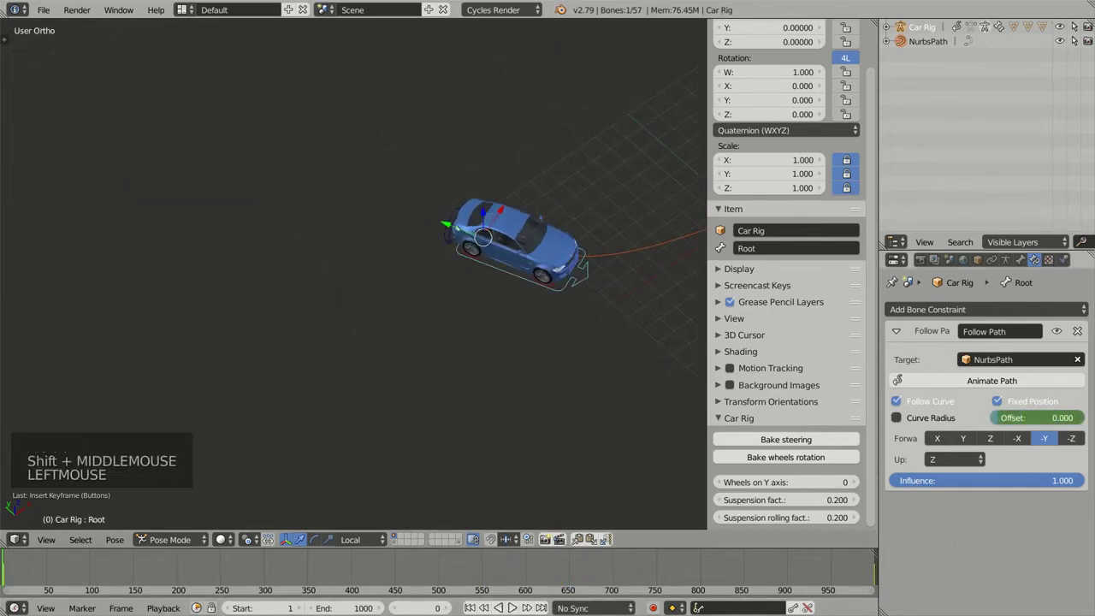
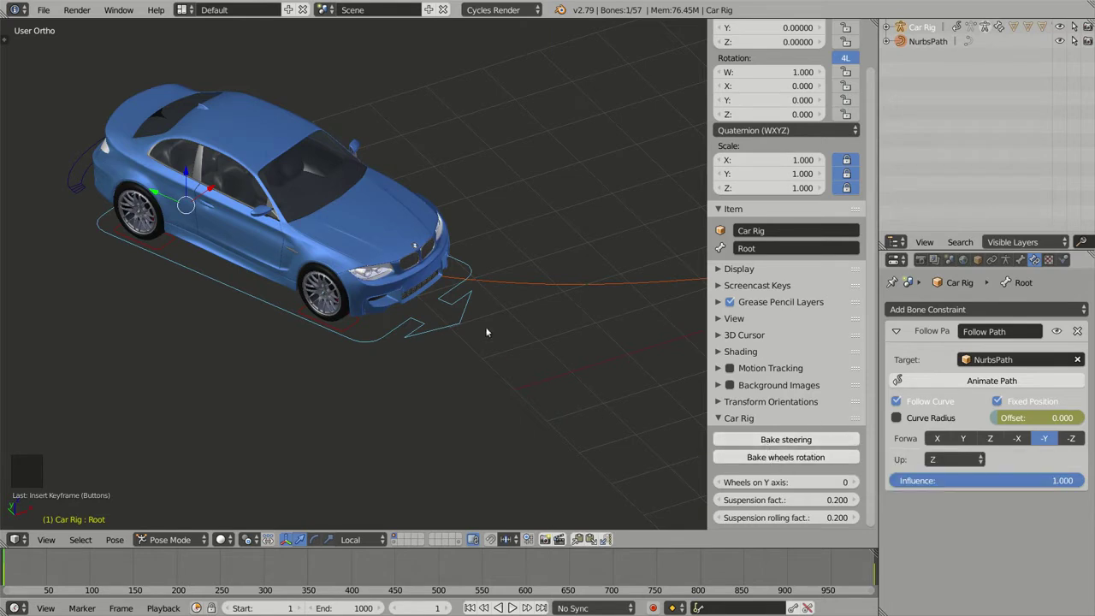
Bake steering for the Car Rig over frames 1–1000 from its path motion.
middle_click(495, 327)
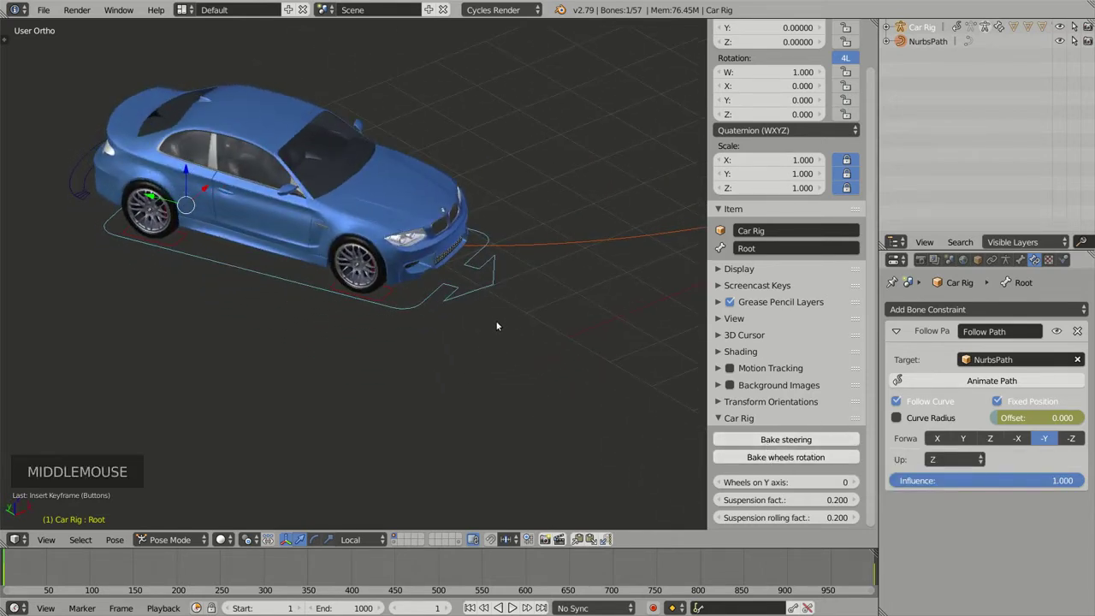
middle_click(497, 339)
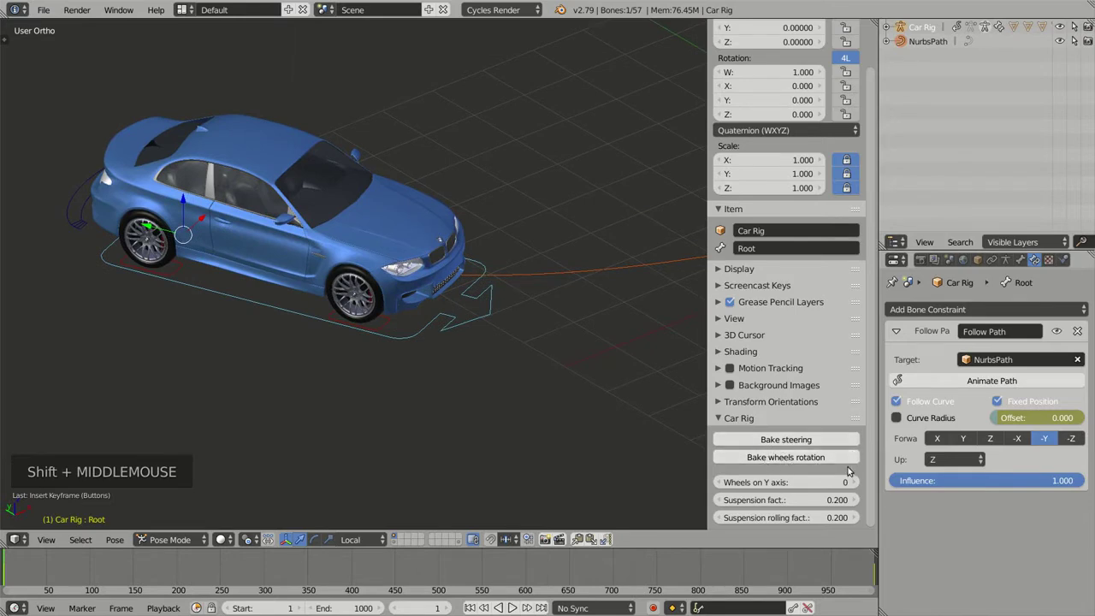
middle_click(512, 337)
middle_click(528, 366)
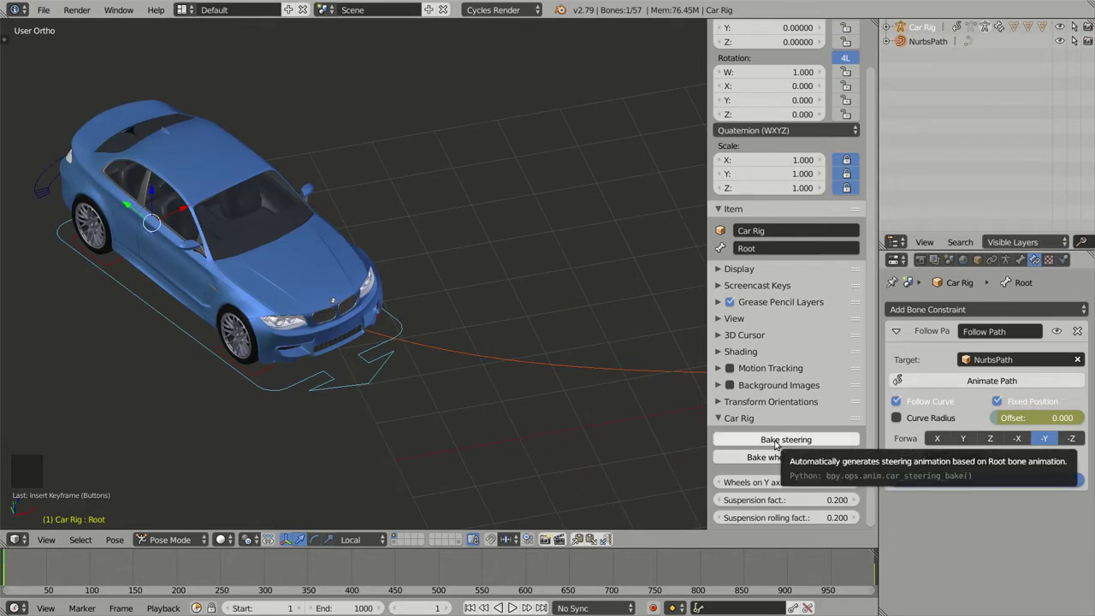
click(777, 442)
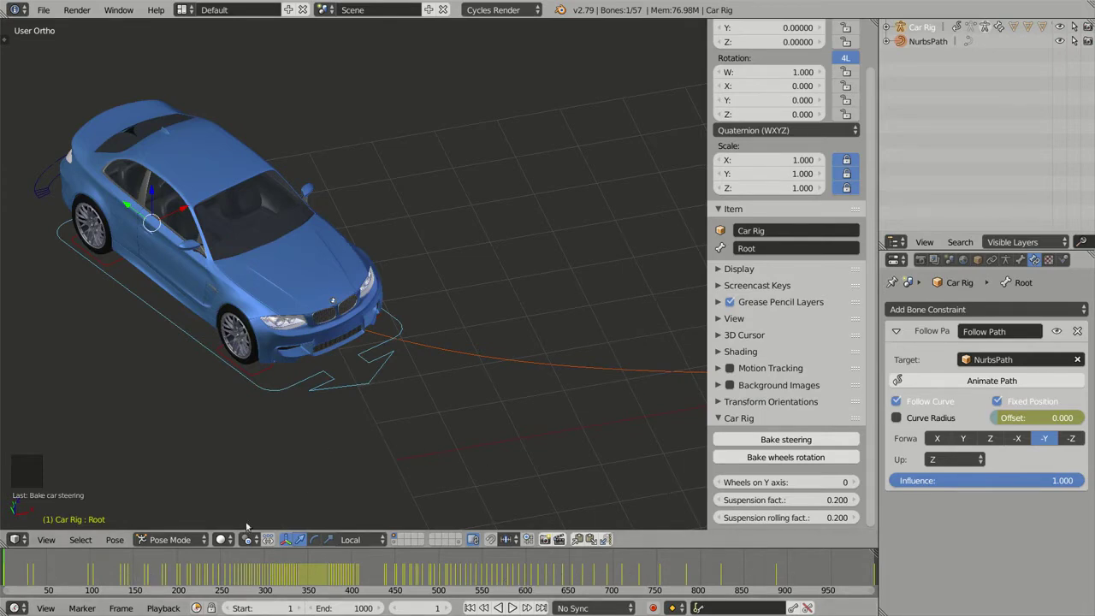
Jump to a mid-animation frame and view the wireframe car from directly above the path.
click(74, 567)
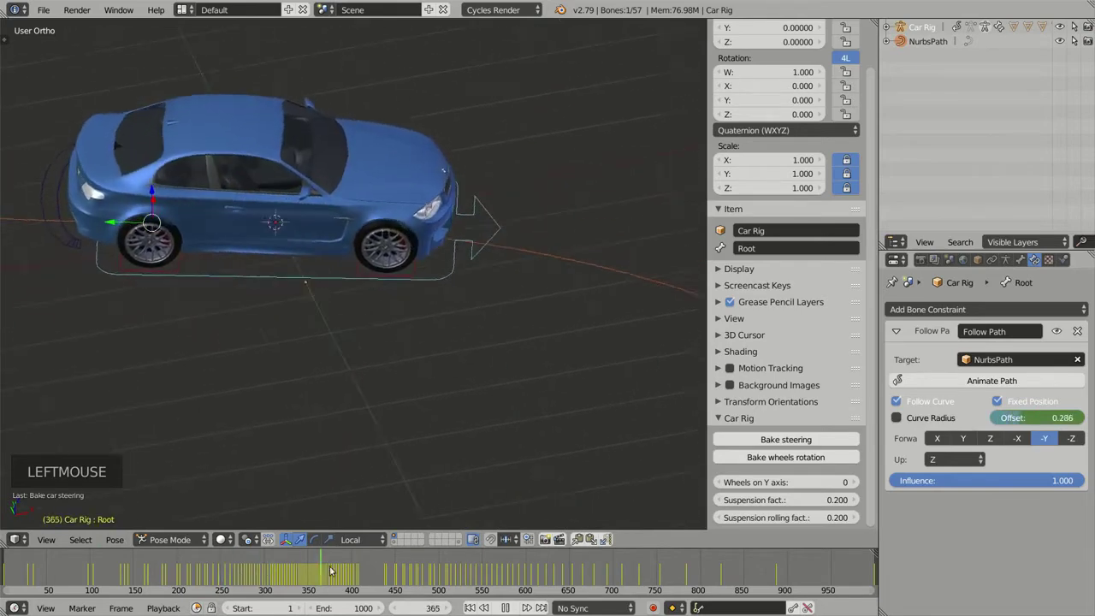
key(z)
key(z)
middle_click(415, 341)
Play the animation, pan along the path and scrub back to an earlier frame.
key(KP_7)
scroll(down, 3)
middle_click(302, 349)
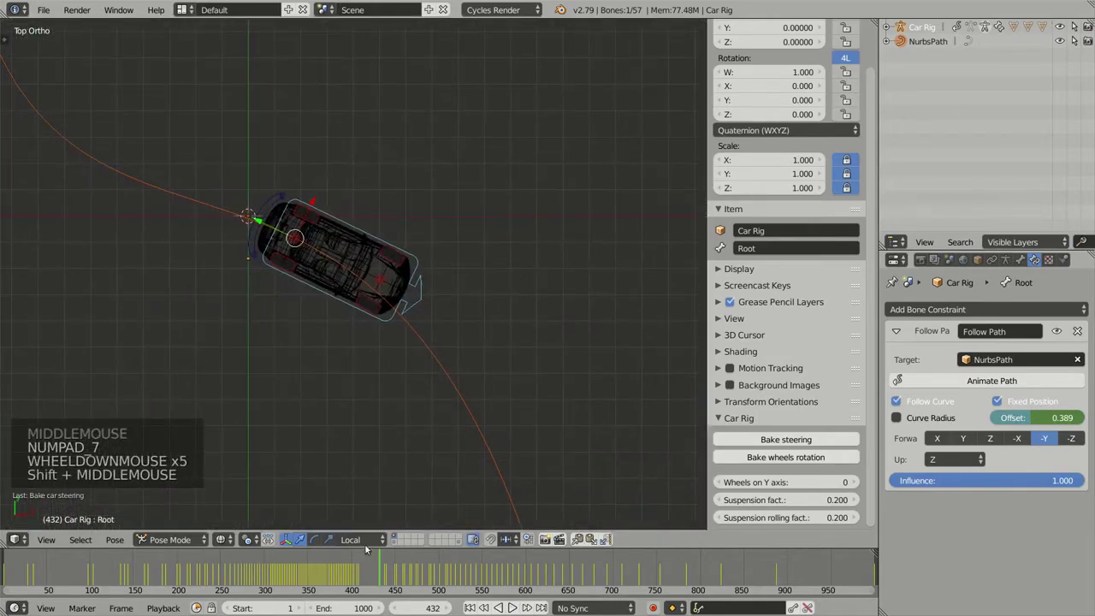
click(379, 570)
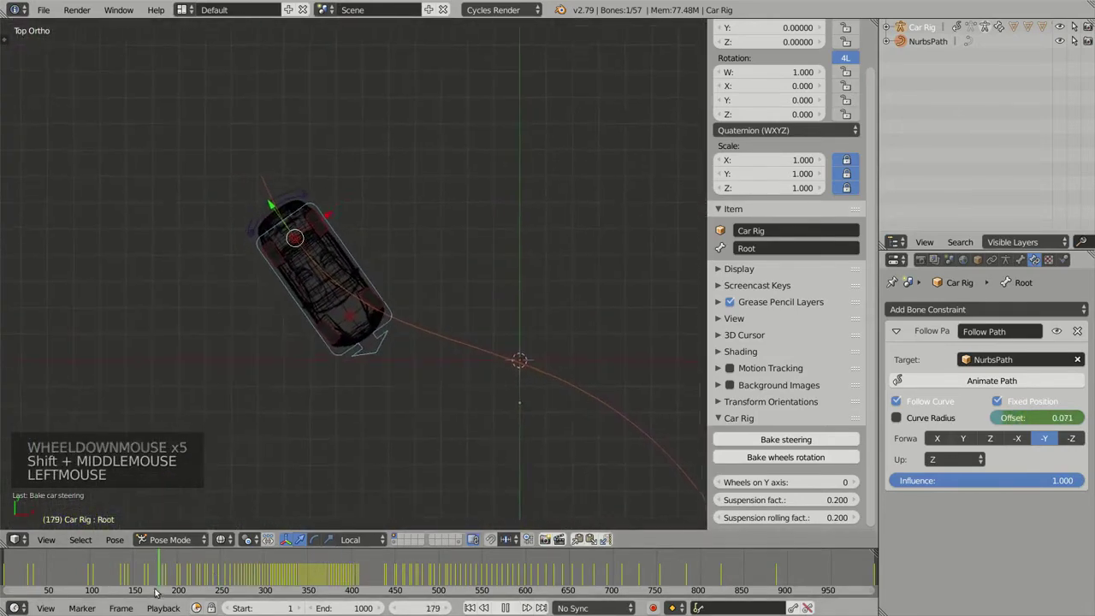
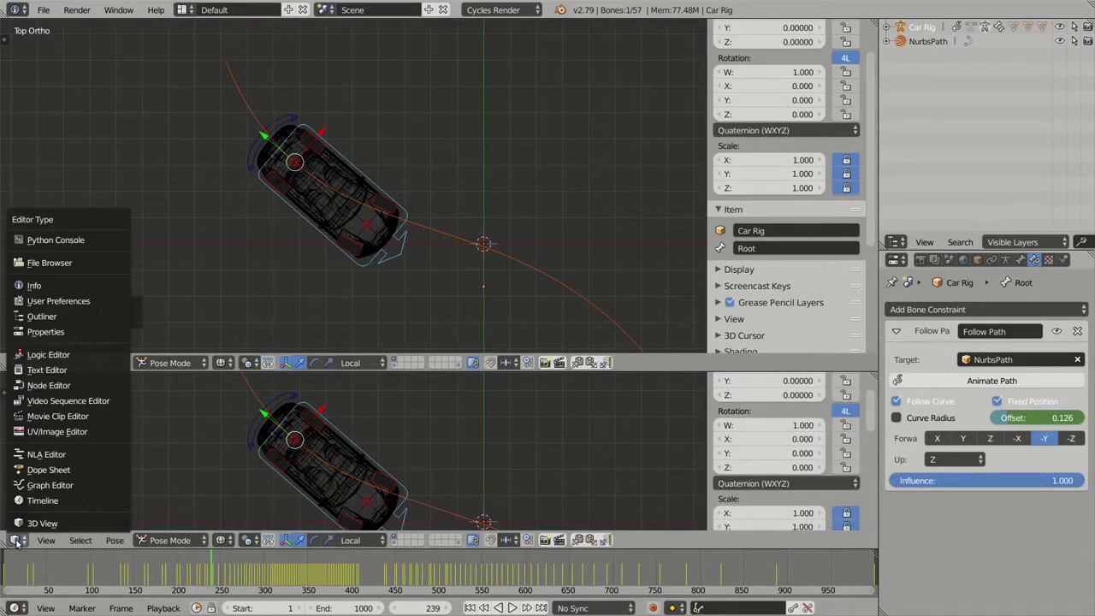
click(75, 487)
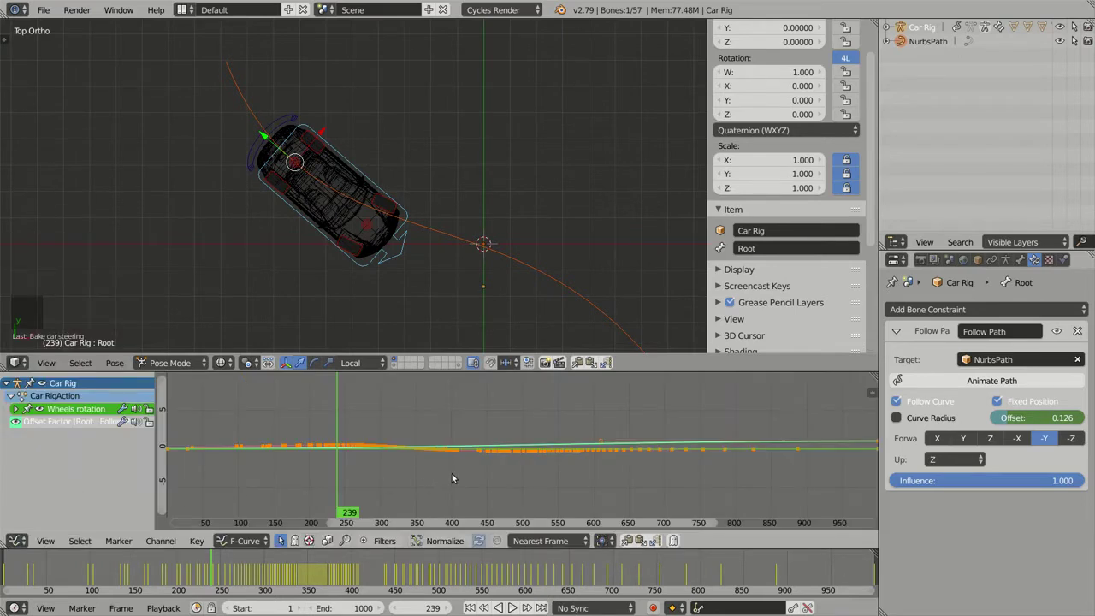
key(Home)
middle_click(529, 482)
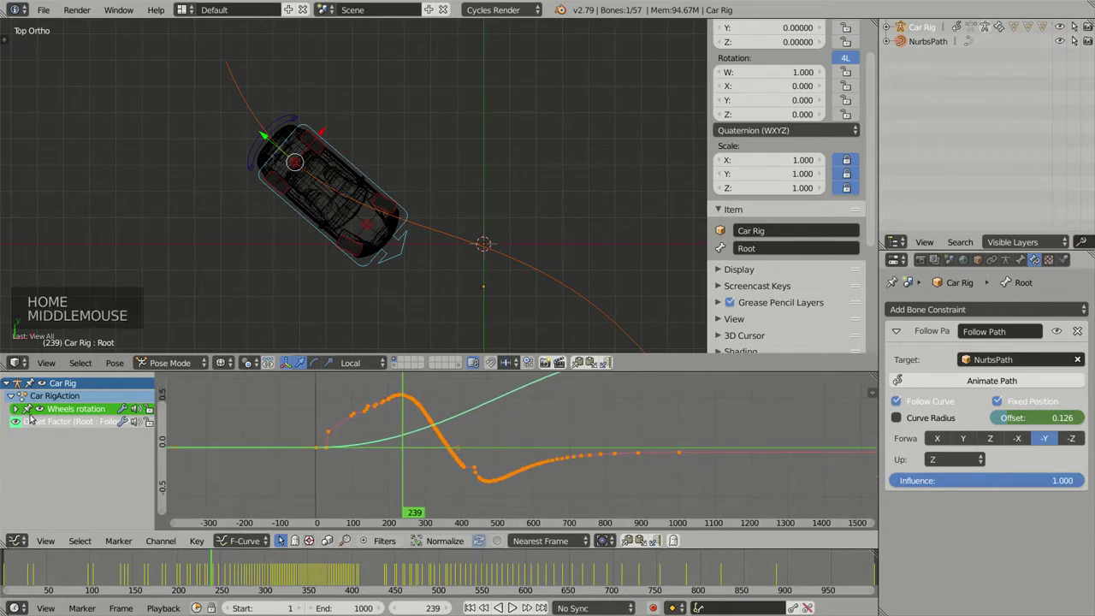
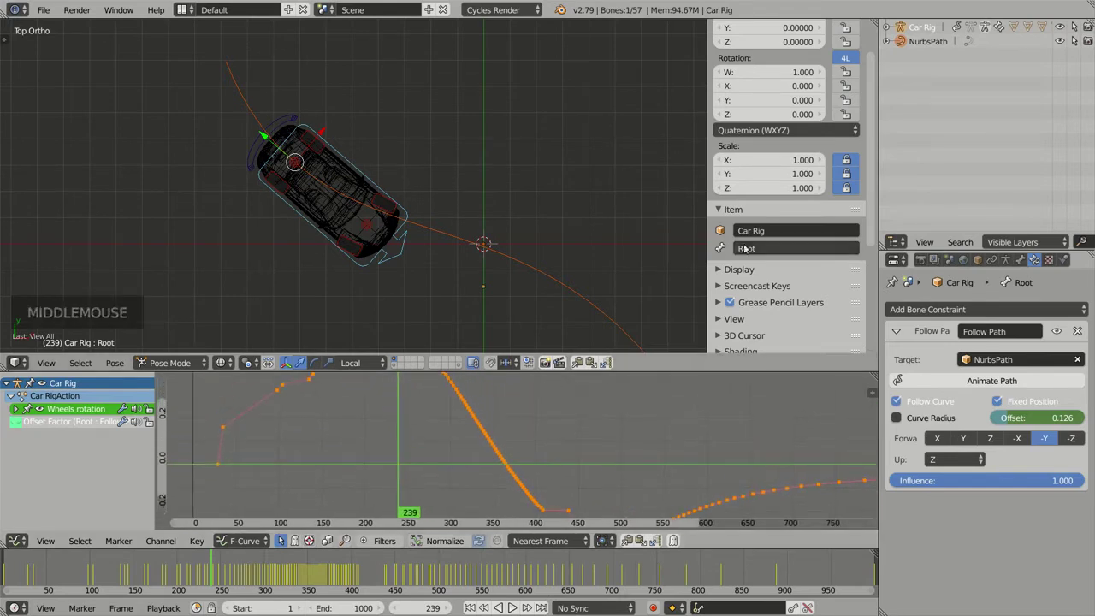
scroll(down, 3)
middle_click(566, 354)
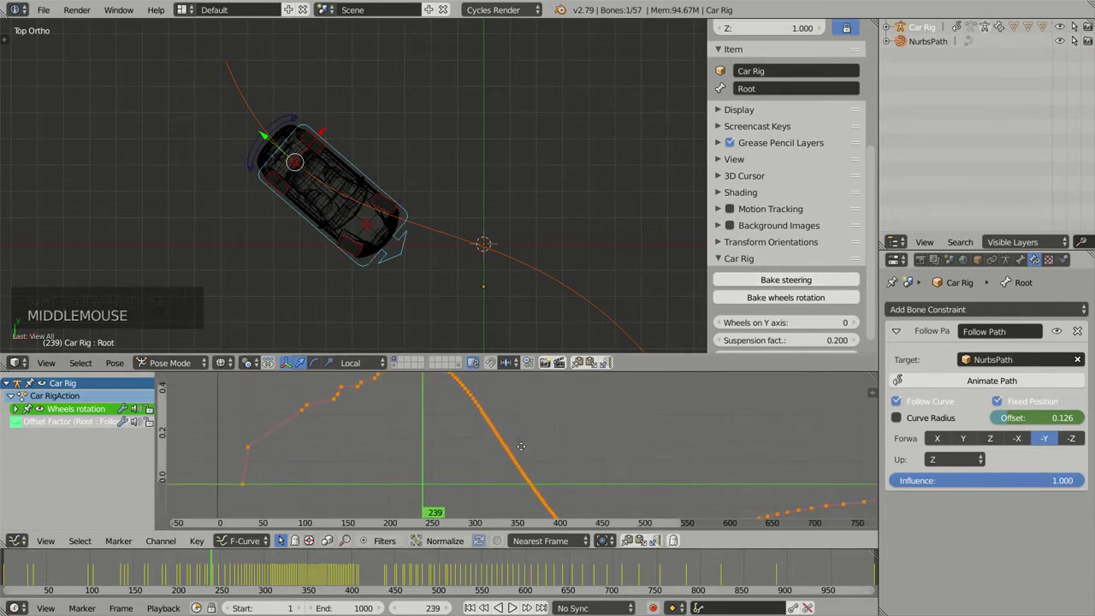
scroll(down, 3)
middle_click(565, 354)
middle_click(566, 354)
Re-bake the steering at the default keyframe tolerance and inspect the sparse curve in the graph.
click(800, 279)
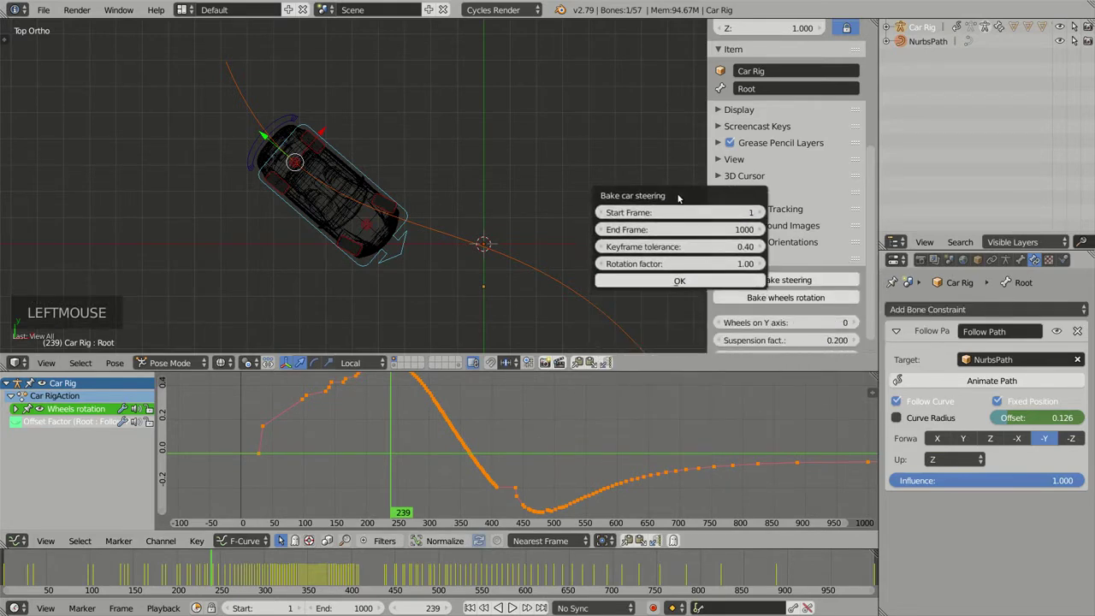
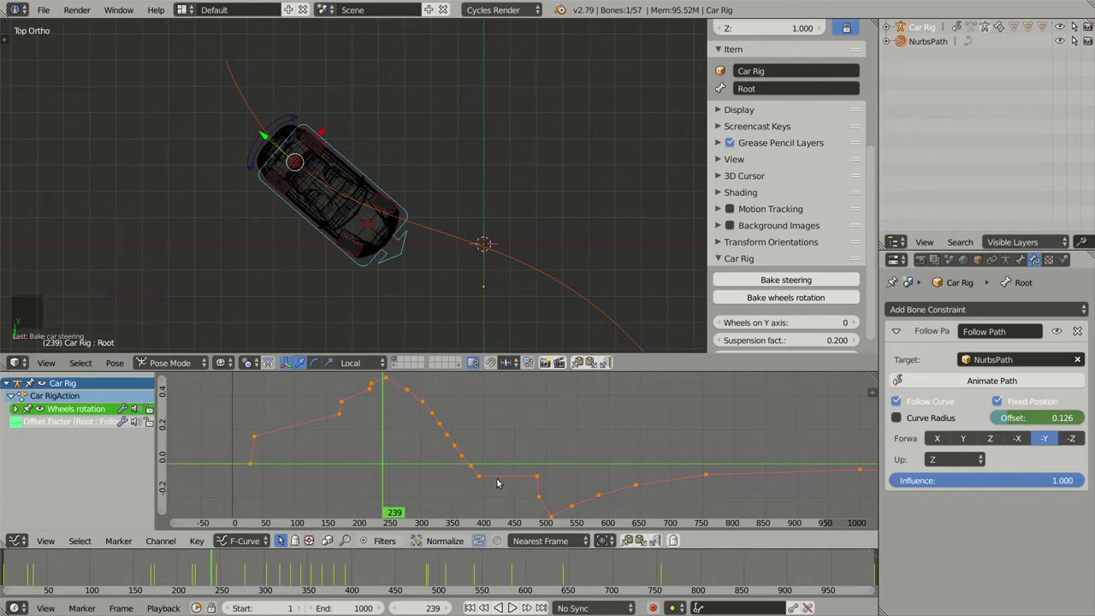
middle_click(603, 469)
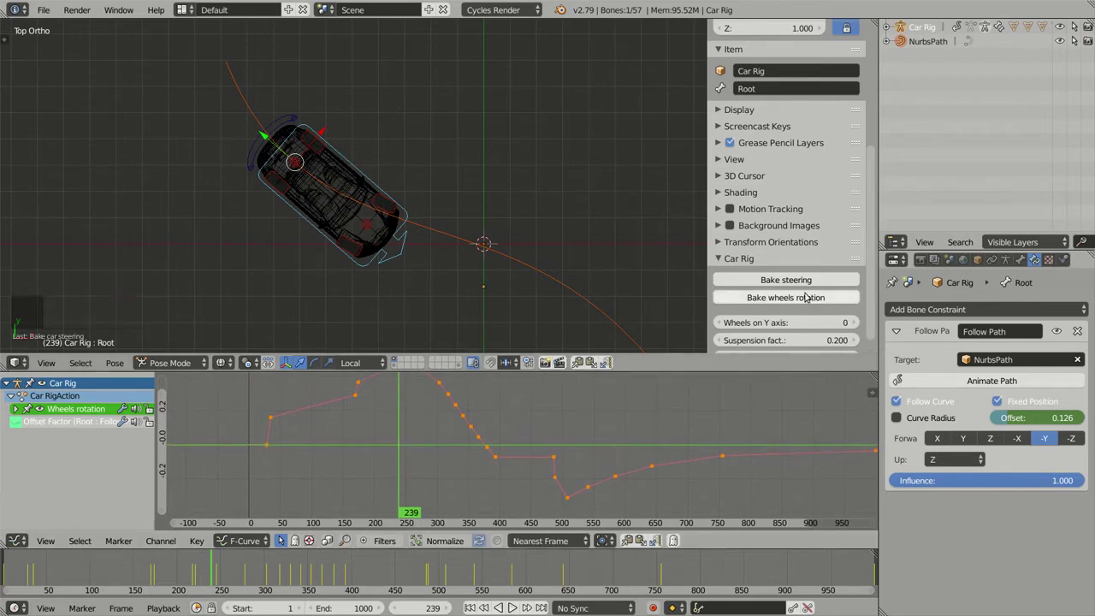
Re-bake the steering with keyframe tolerance 0.00 and inspect the dense, smooth curve.
click(793, 278)
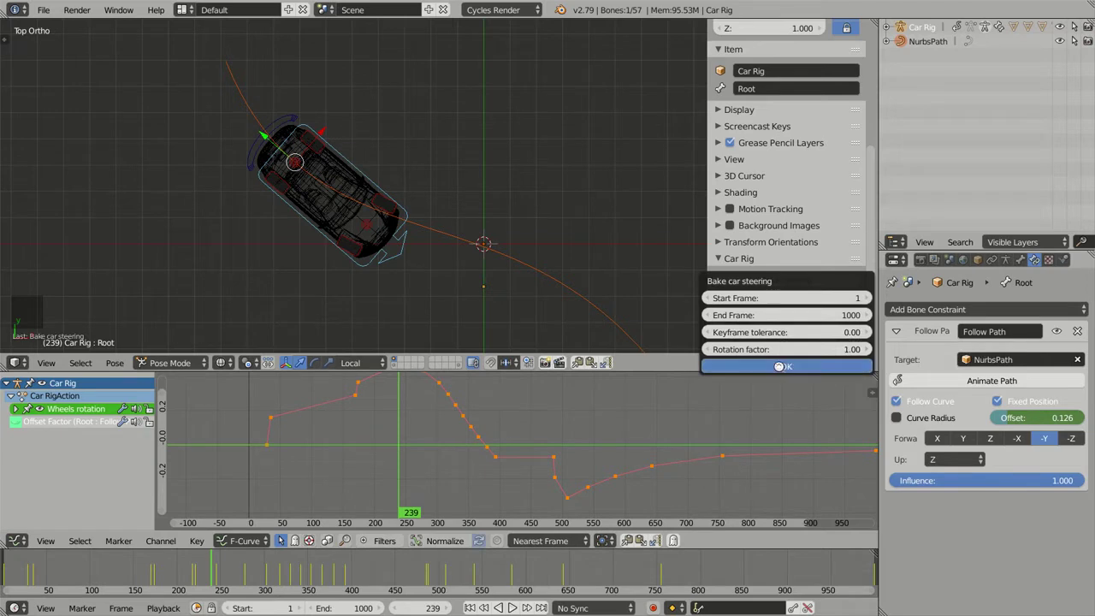
scroll(down, 3)
middle_click(523, 427)
middle_click(493, 461)
scroll(up, 3)
middle_click(427, 411)
Scrub to frames 608 and 286 in the Graph Editor to check the car's steering and heading.
click(338, 444)
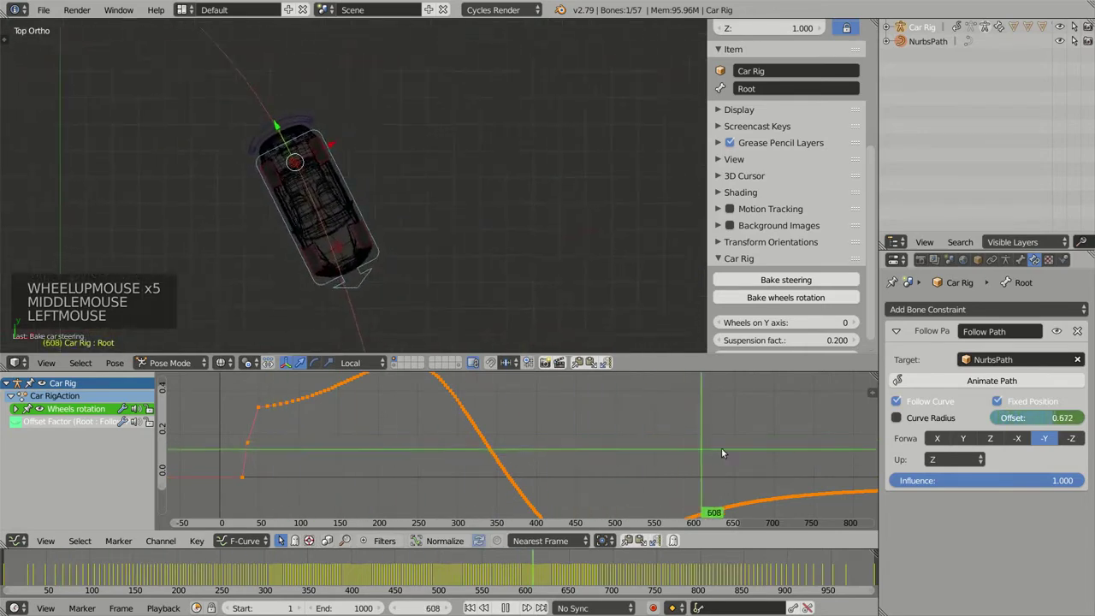
scroll(down, 3)
middle_click(554, 437)
click(441, 427)
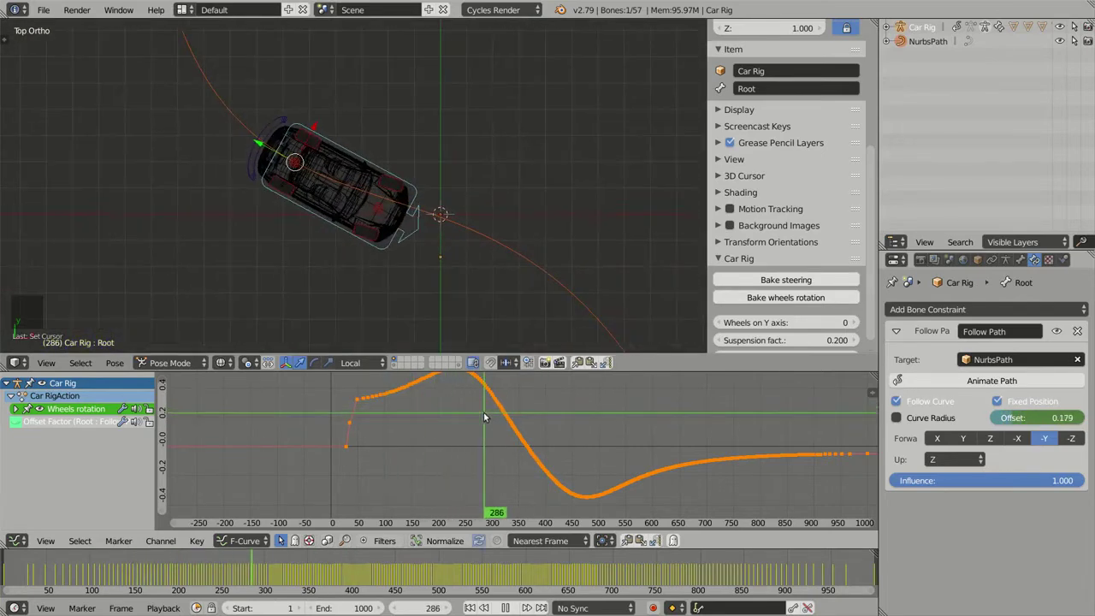
Change the steering rotation factor, re-bake and pan the graph to see the new curve.
click(751, 276)
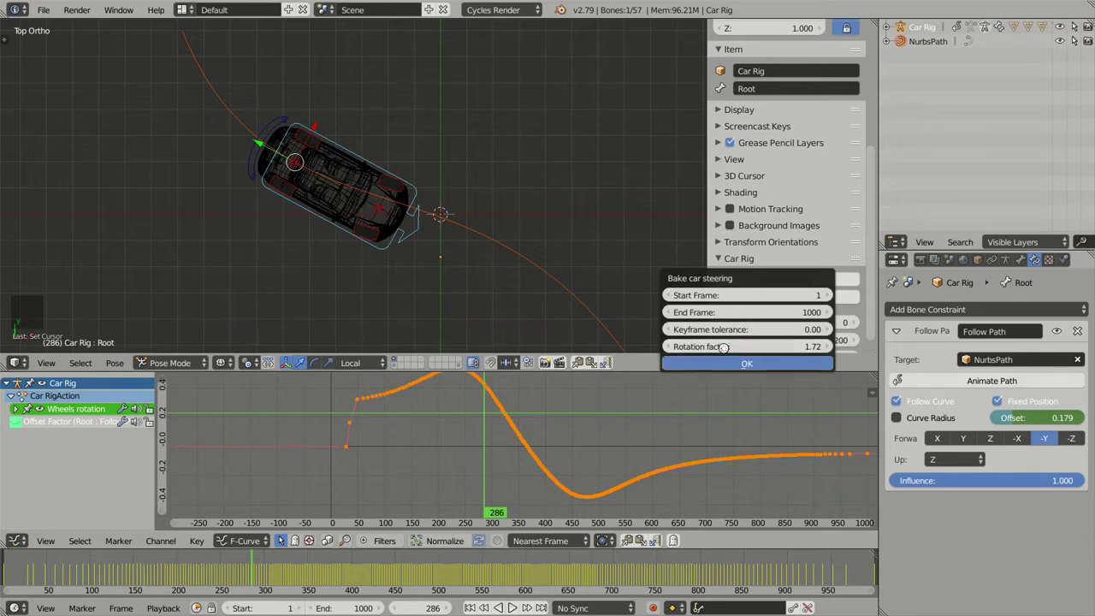
scroll(down, 3)
middle_click(599, 417)
middle_click(580, 454)
scroll(down, 3)
middle_click(566, 440)
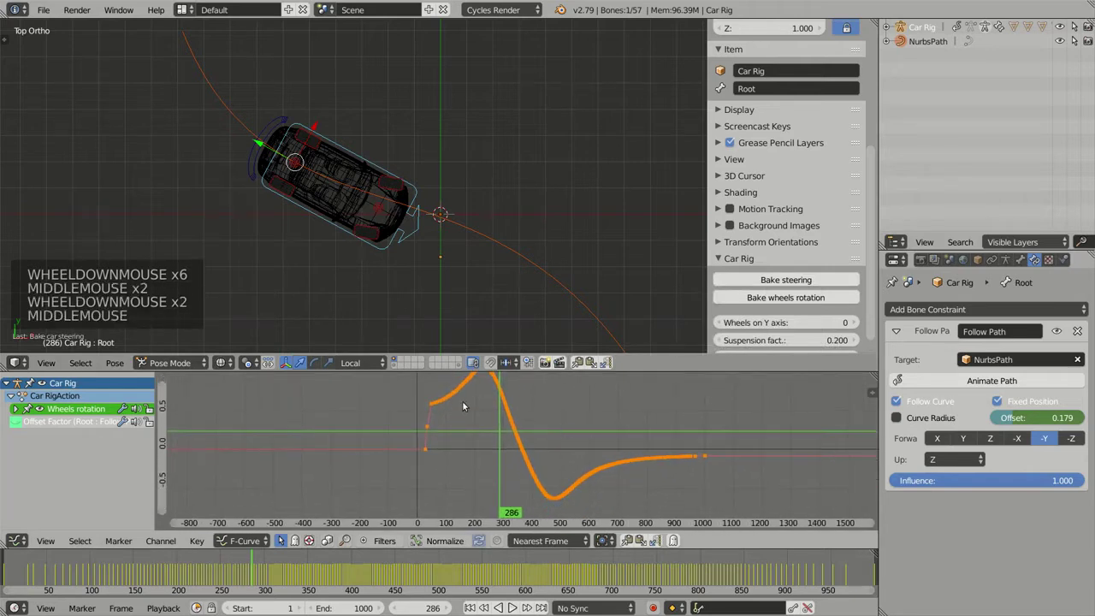
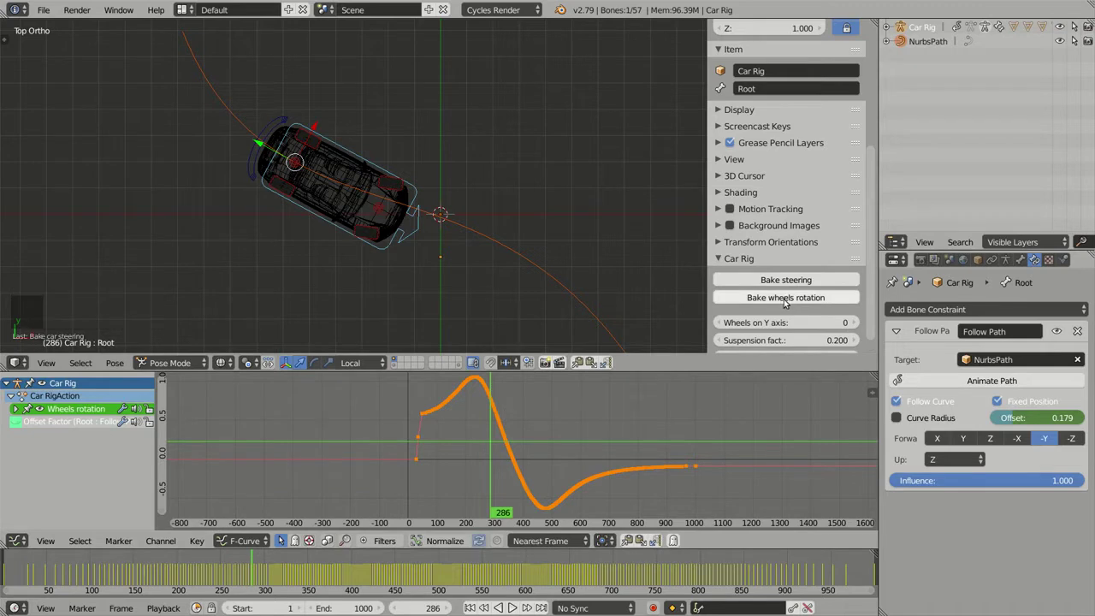
Lower the steering rotation factor again and re-bake, checking the resulting curve.
click(789, 280)
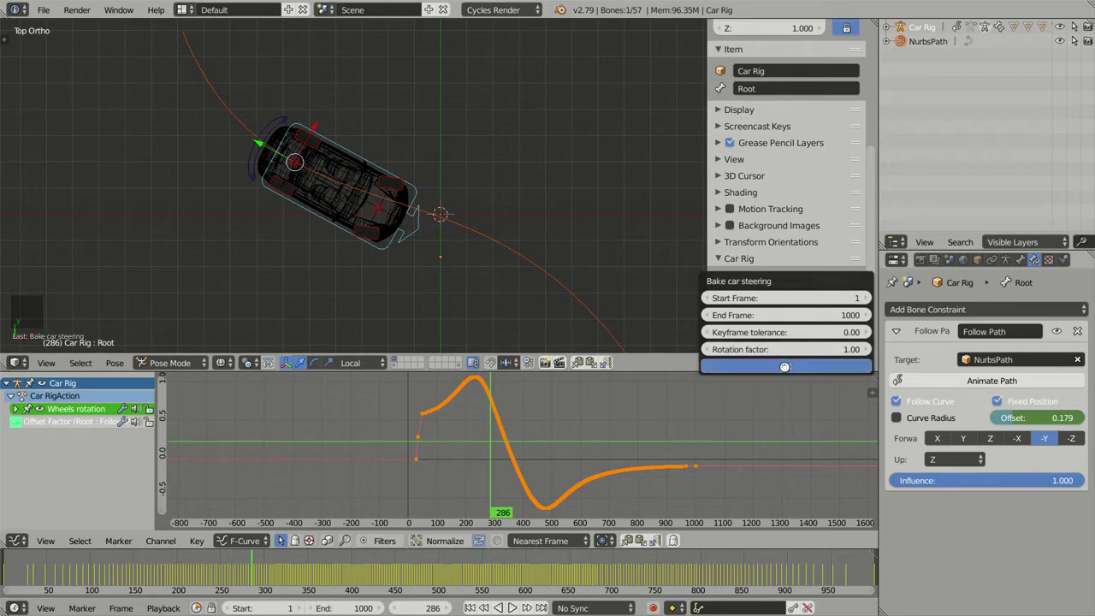
click(789, 279)
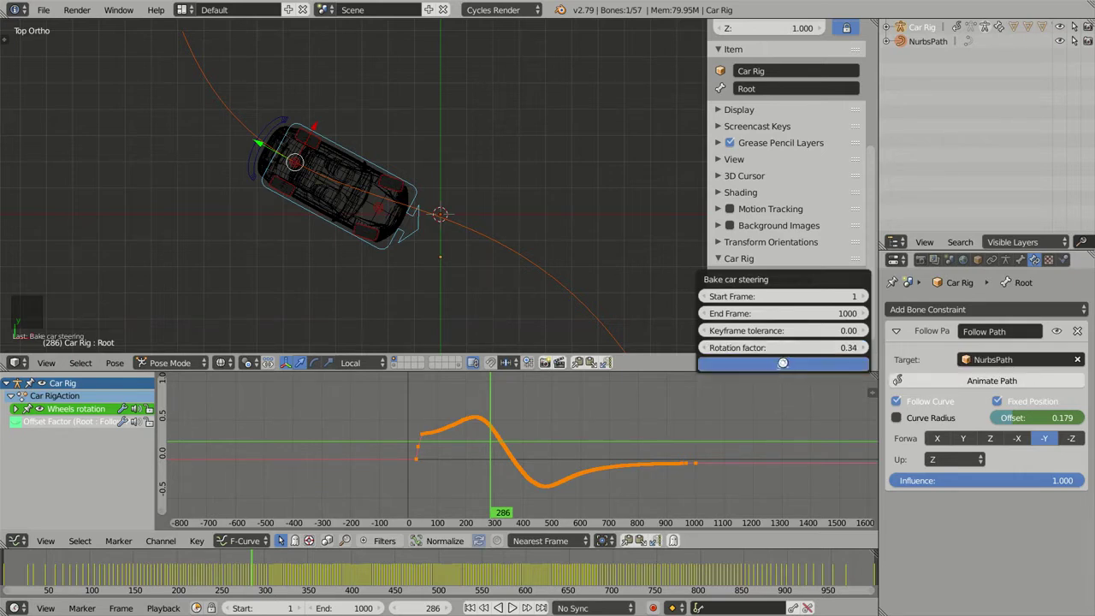
scroll(up, 3)
middle_click(859, 279)
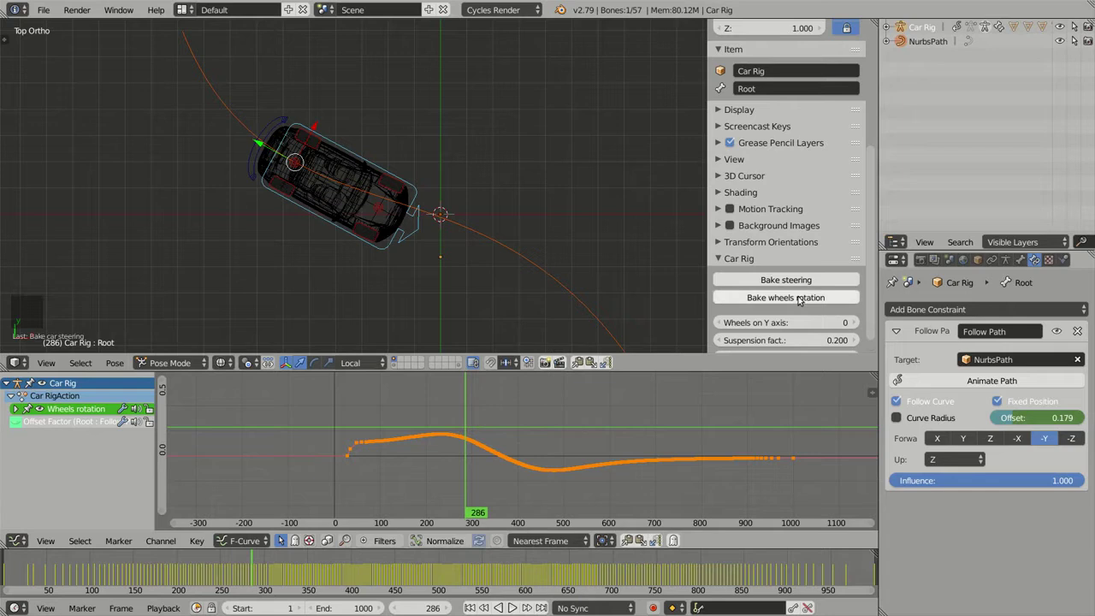
Bake the wheels rotation for frames 1 to 1000, then bake the steering.
click(804, 296)
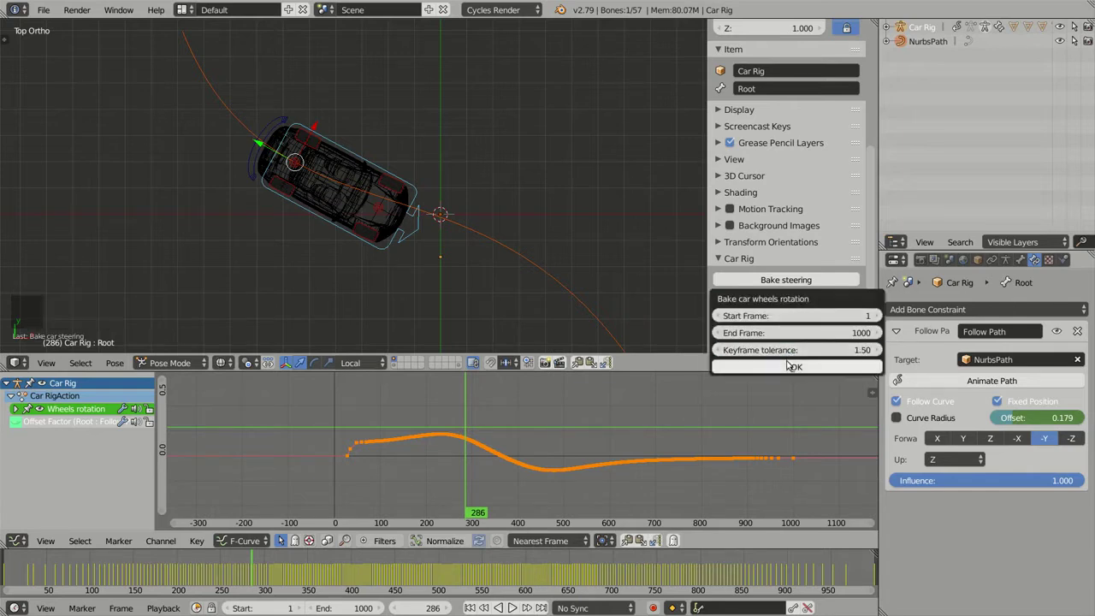
click(787, 282)
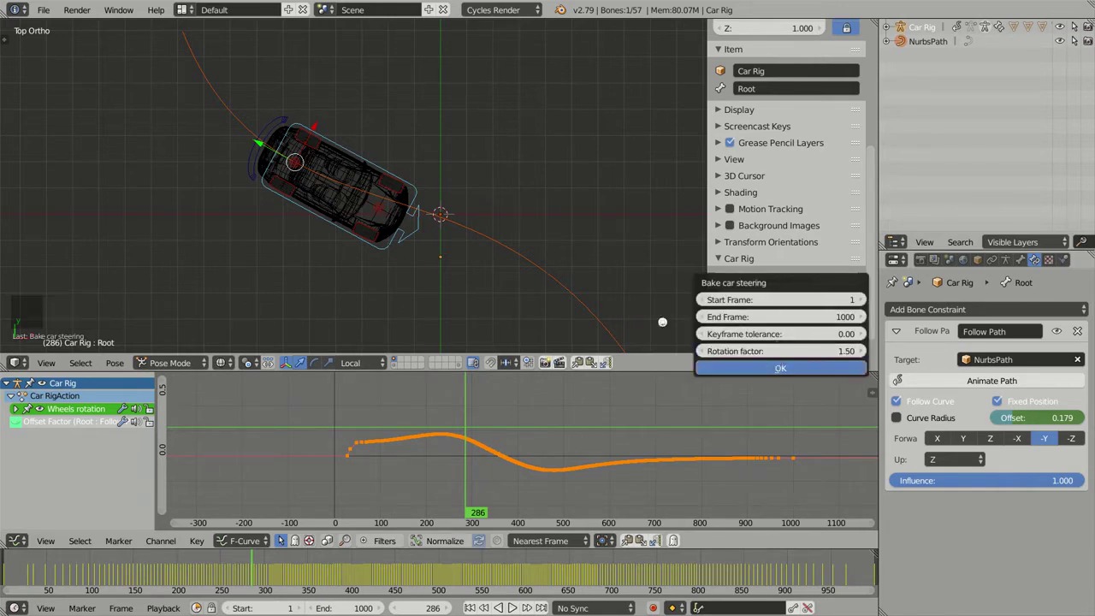
middle_click(527, 257)
click(478, 465)
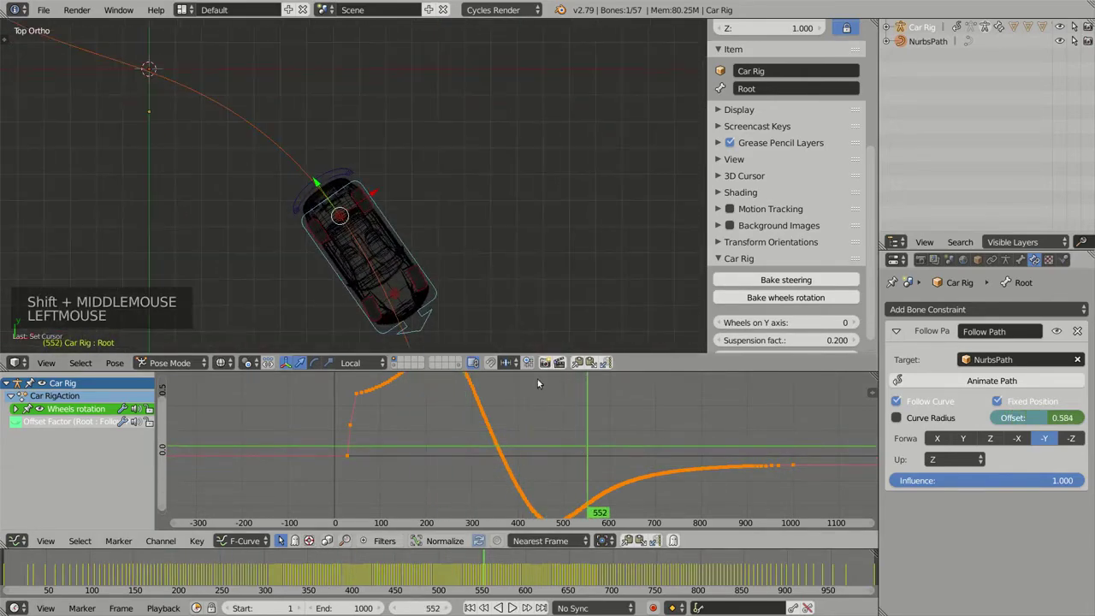
Orbit into a 3D view of the car and play the animation to watch it drive the route, stopping mid-route.
middle_click(478, 231)
key(z)
middle_click(464, 223)
middle_click(450, 201)
click(541, 439)
middle_click(576, 246)
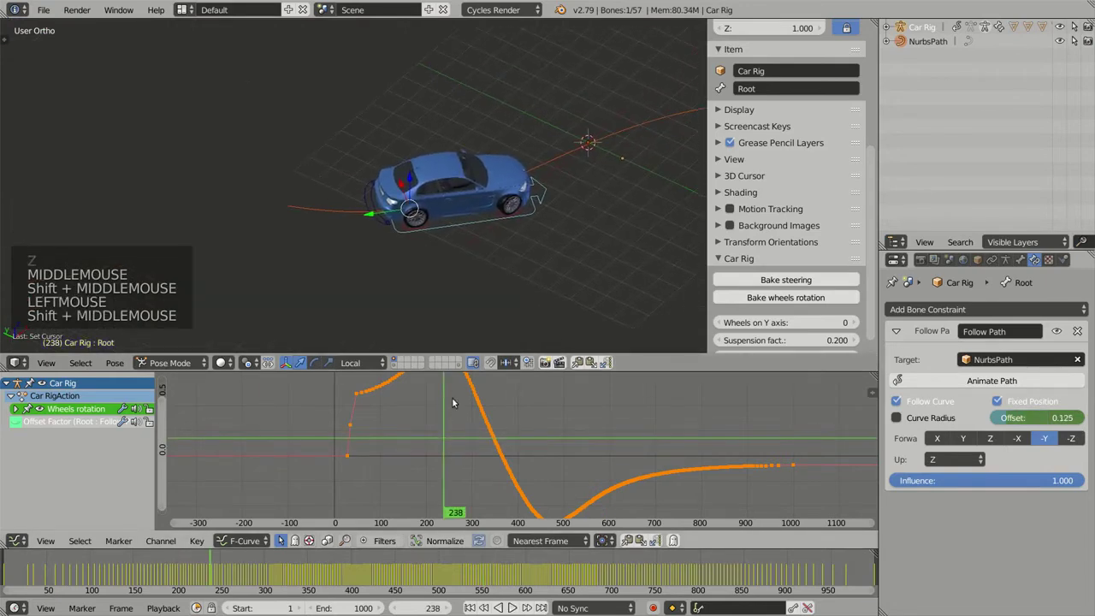
click(379, 420)
key(alt+a)
middle_click(472, 272)
scroll(up, 3)
middle_click(516, 261)
middle_click(452, 226)
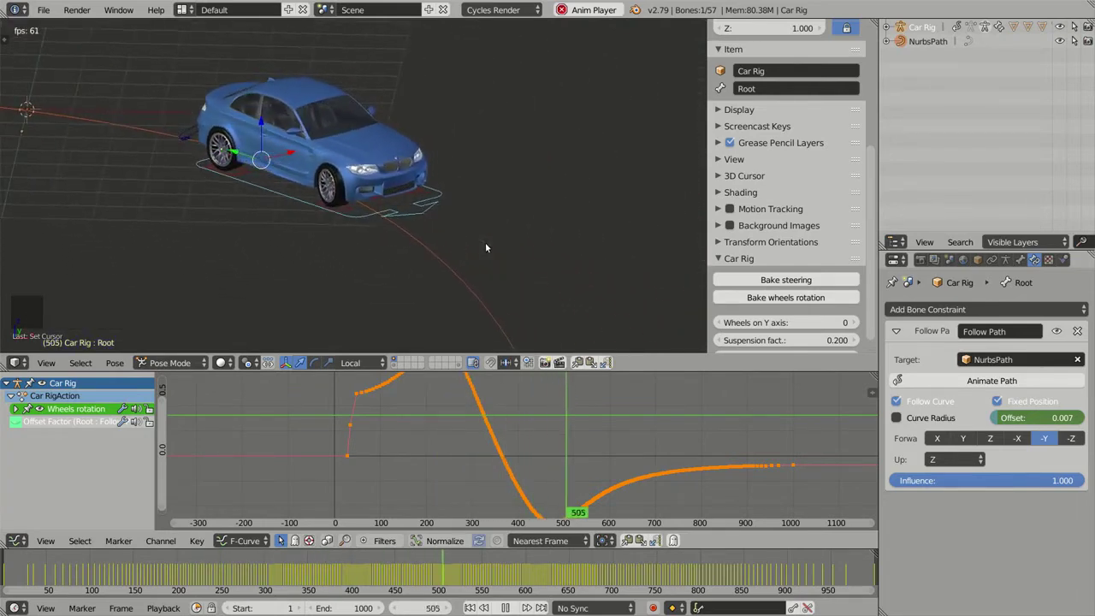
key(alt+a)
Orbit the viewport for a side look at the stopped car.
middle_click(379, 208)
scroll(down, 3)
middle_click(380, 221)
scroll(up, 3)
middle_click(457, 213)
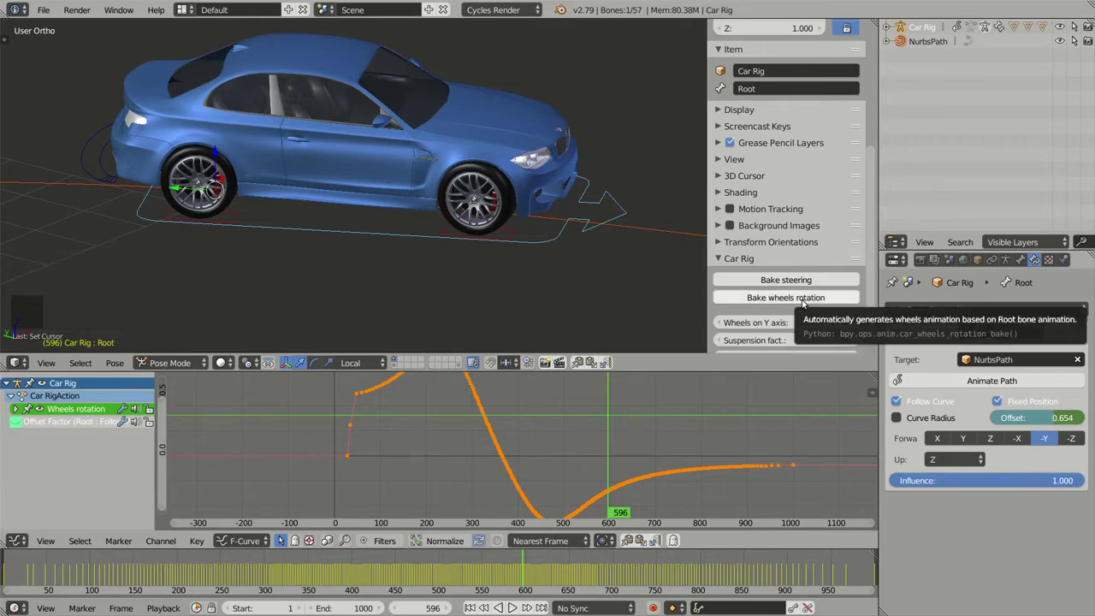
Bake the wheels rotation again and frame the whole F-curve in the Graph Editor.
click(803, 299)
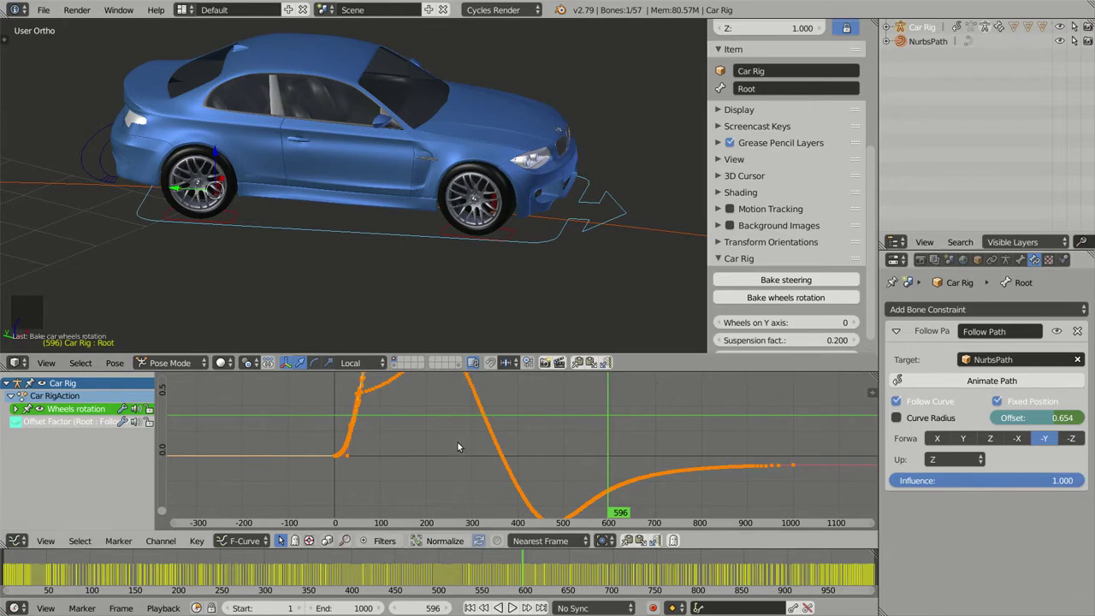
scroll(down, 3)
middle_click(513, 381)
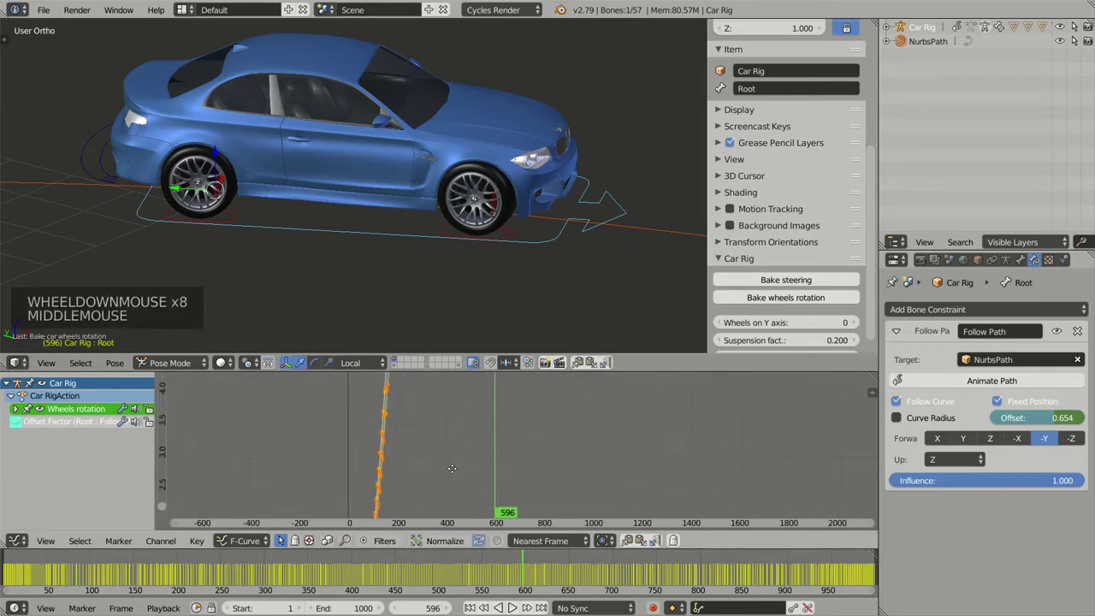
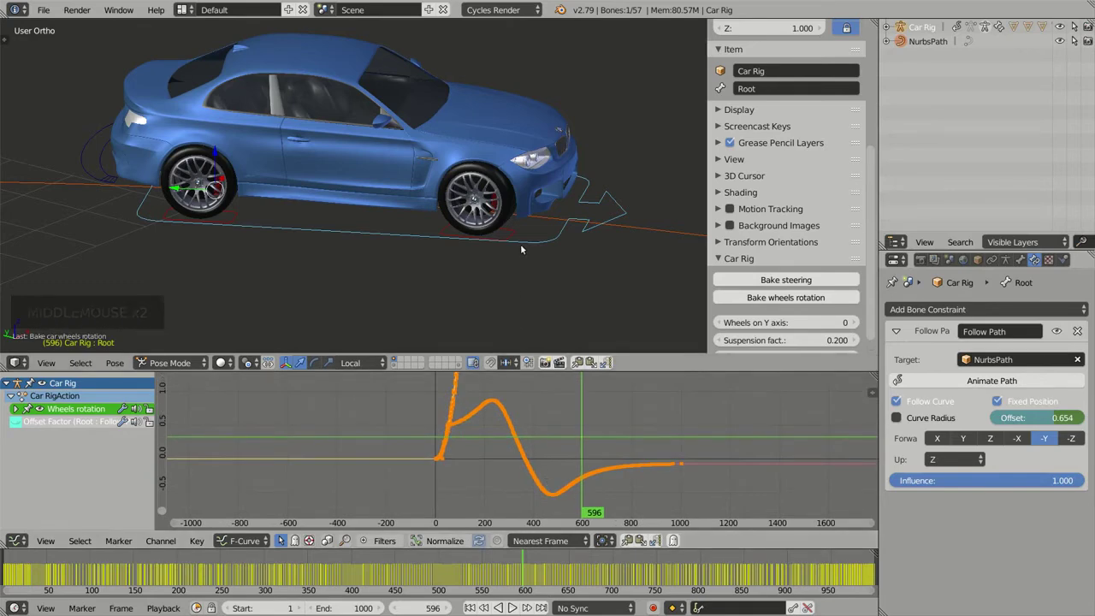
Play the animation, orbit around the moving car and stop playback at frame 626.
key(alt+a)
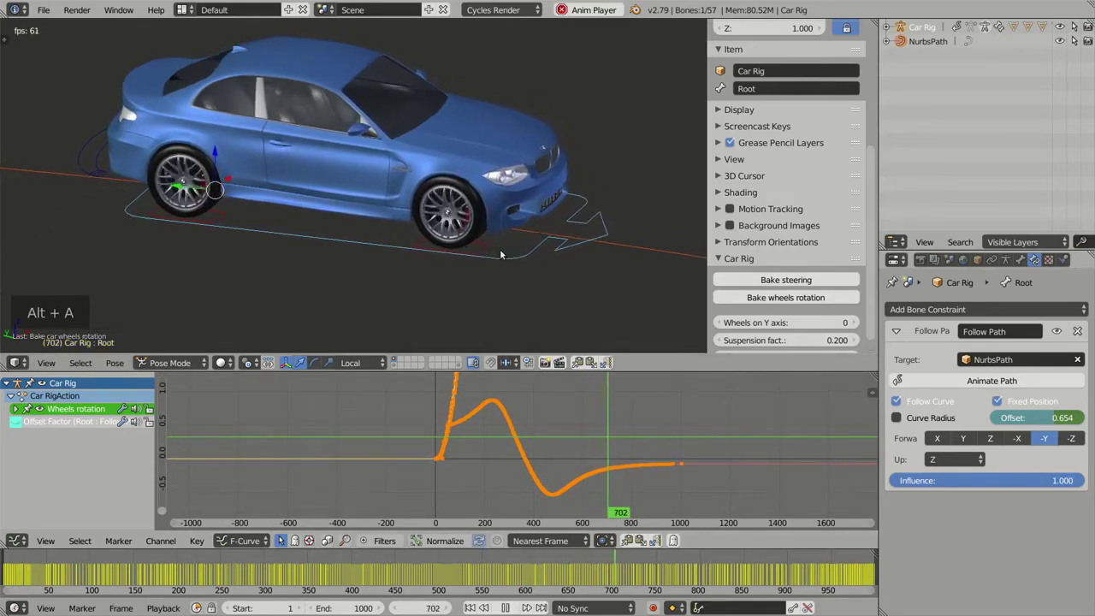
middle_click(492, 250)
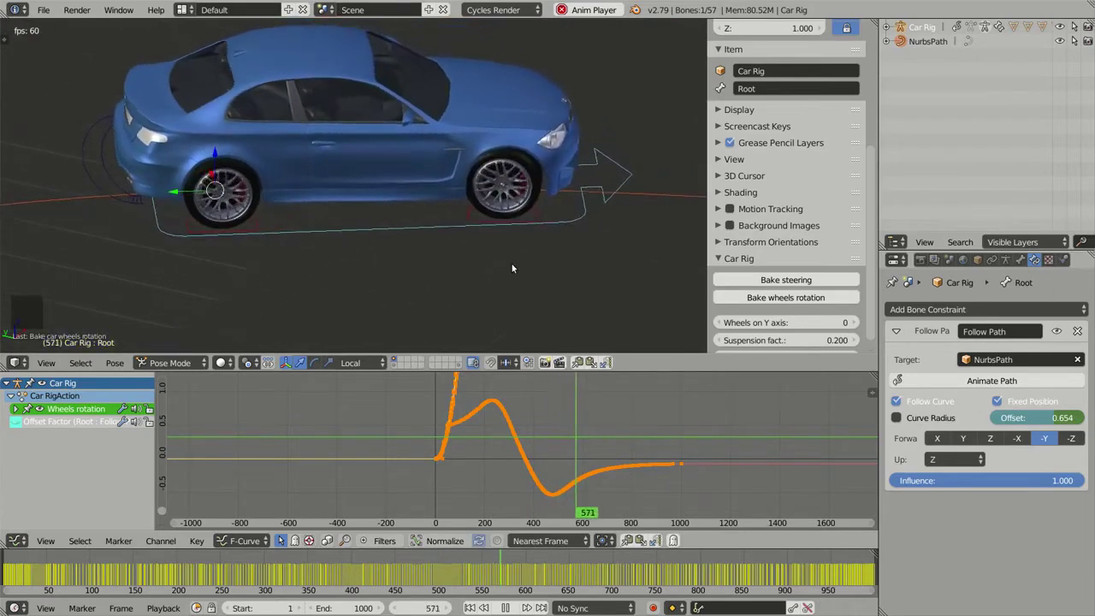
key(alt+a)
scroll(down, 3)
middle_click(519, 249)
scroll(down, 3)
middle_click(387, 230)
Switch to top view and pan over the curving path.
key(KP_7)
middle_click(393, 205)
scroll(up, 3)
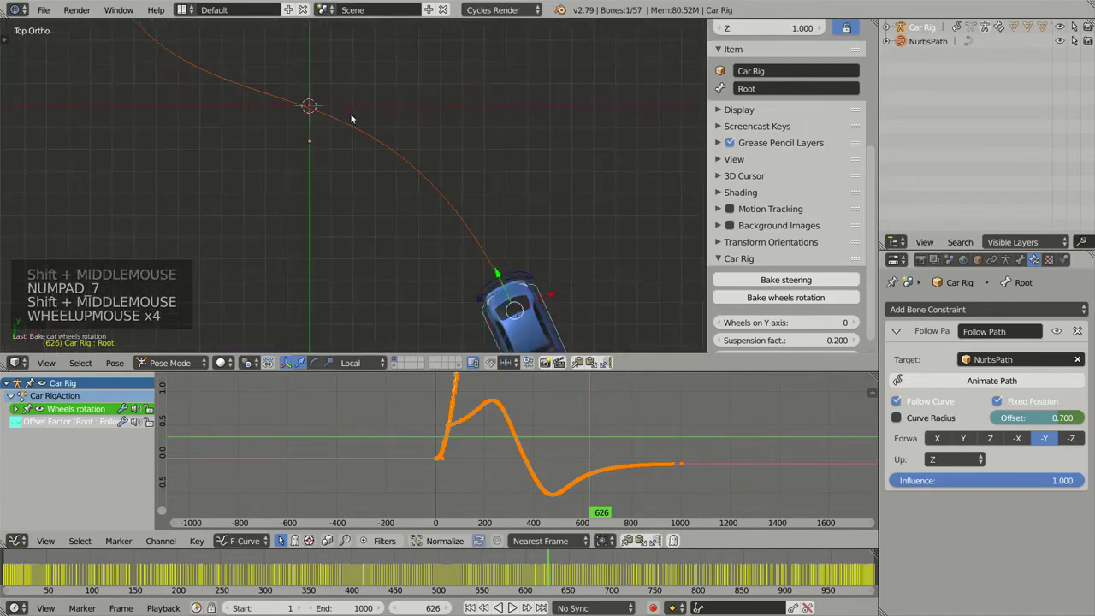
Add a new plane mesh to the scene for the road.
middle_click(422, 169)
key(shift+a)
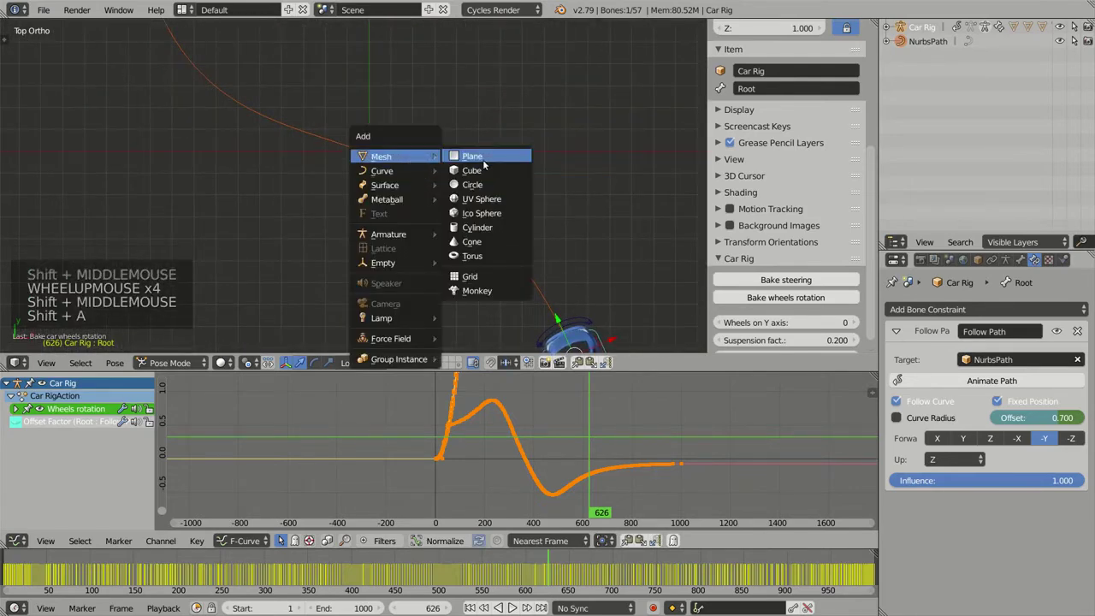
key(Tab)
key(Tab)
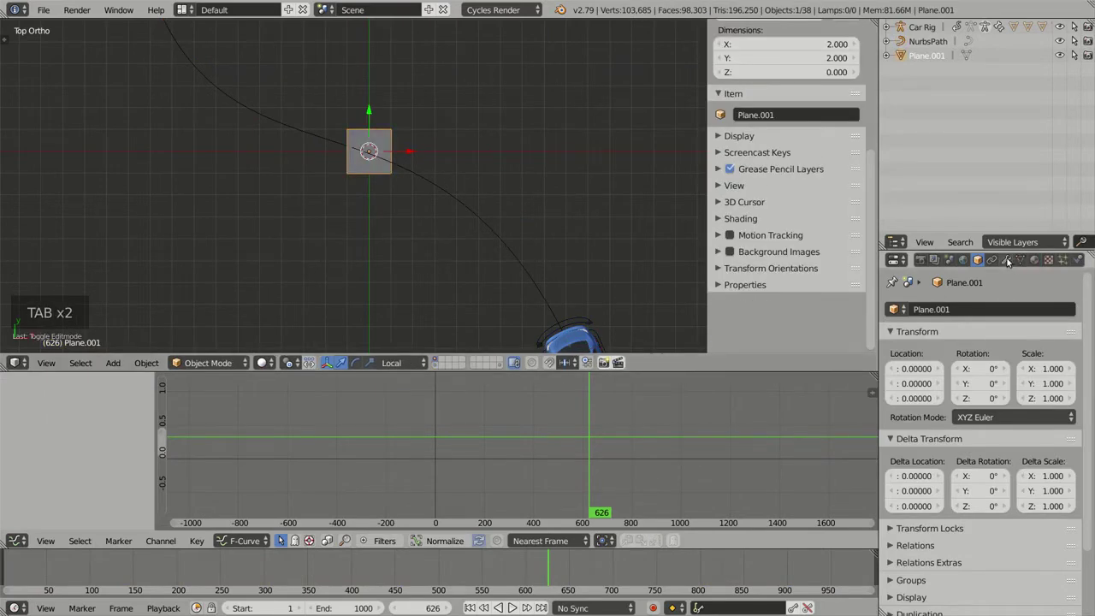
Give the plane an Array modifier with Count 32 and Merge enabled, forming a long strip.
click(1010, 259)
click(973, 309)
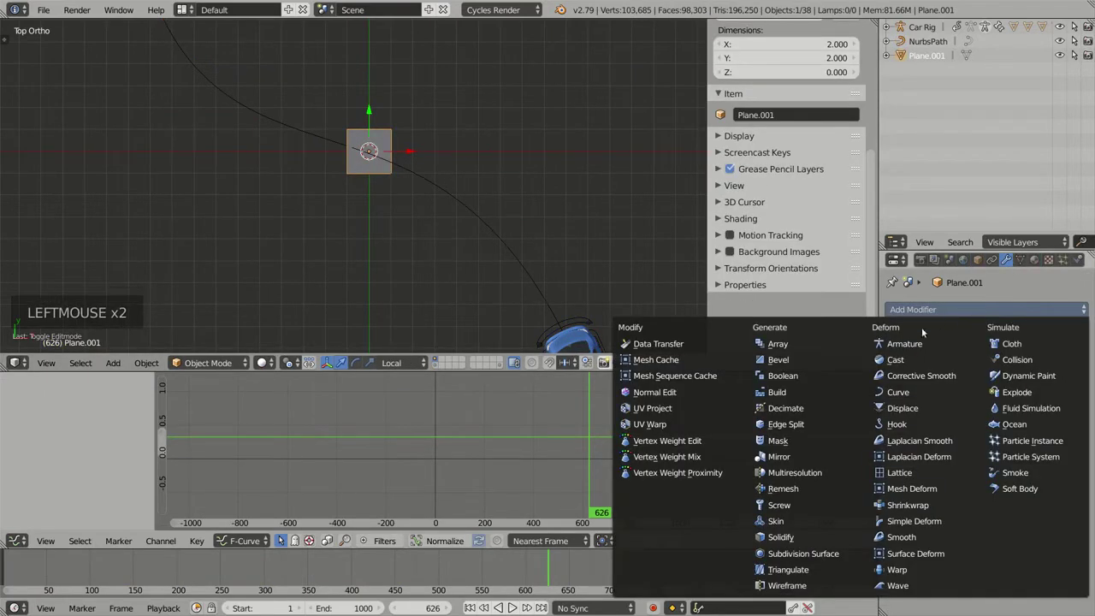
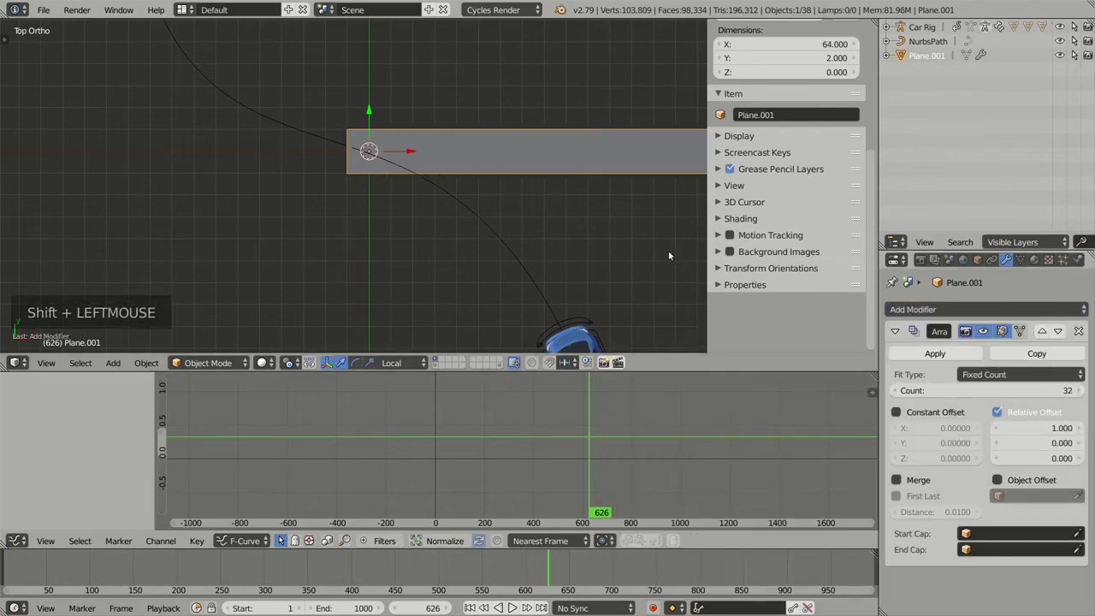
scroll(down, 3)
middle_click(605, 216)
scroll(up, 3)
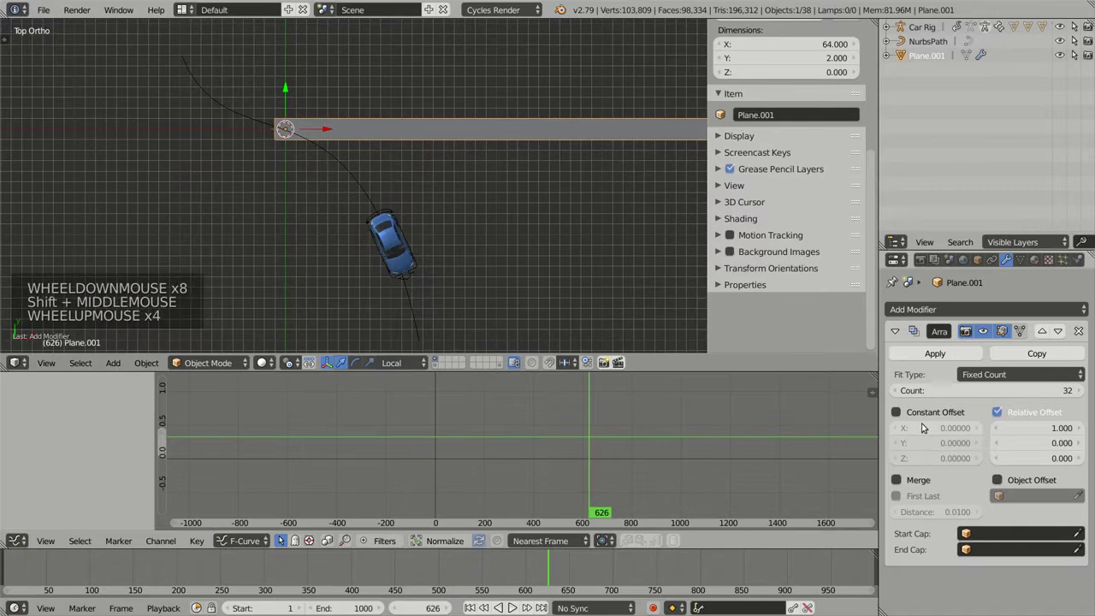
click(918, 478)
Add a Curve modifier to the road strip.
middle_click(630, 242)
click(974, 309)
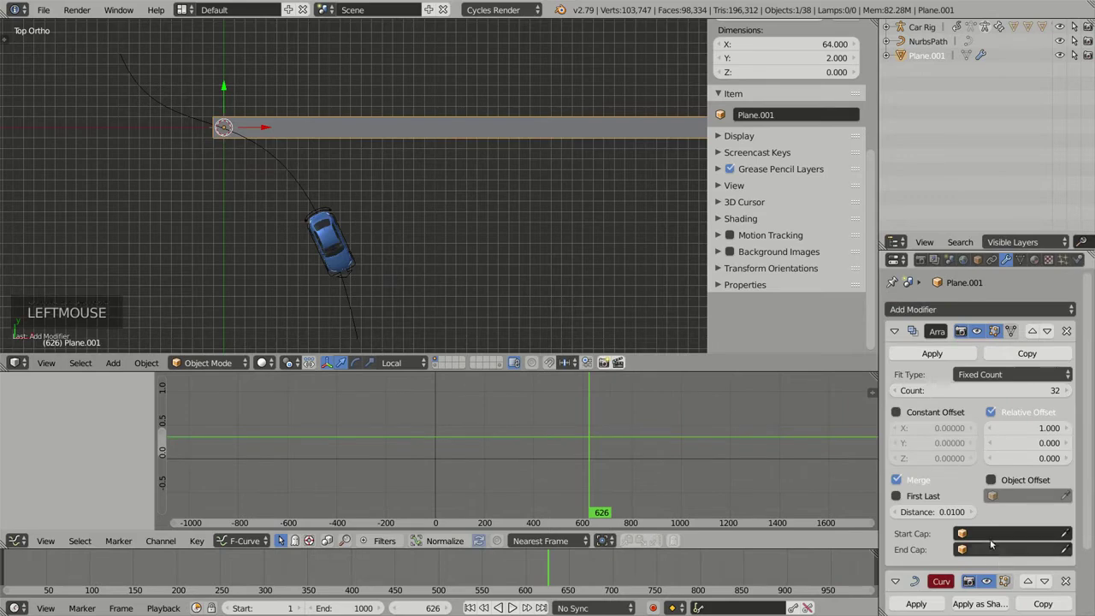
Target the Curve modifier at the NurbsPath and orbit to inspect the bent road.
scroll(down, 3)
click(922, 562)
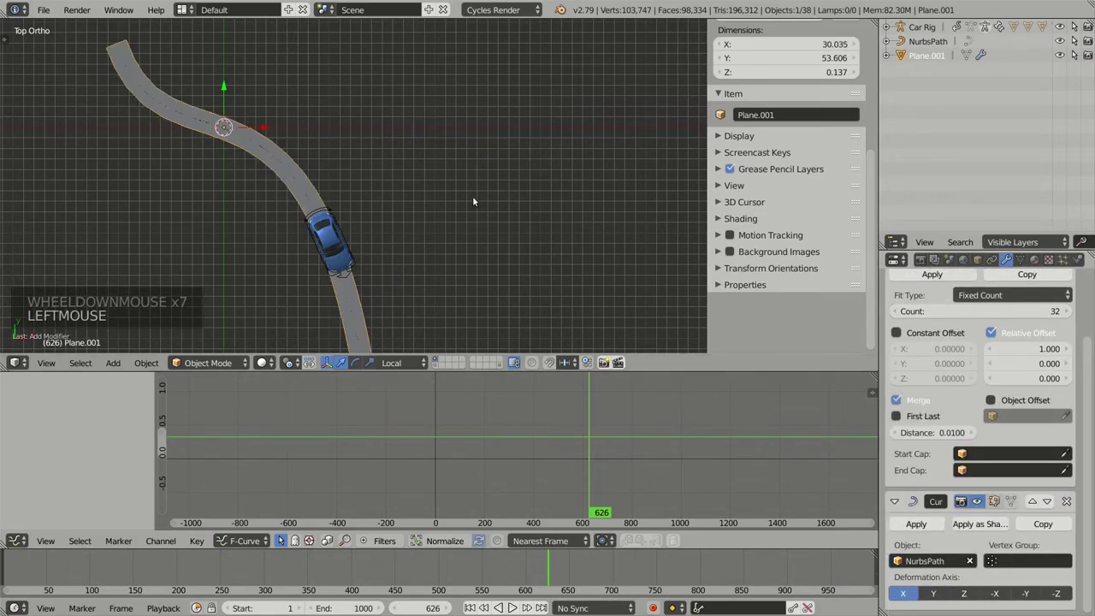
middle_click(460, 180)
middle_click(439, 201)
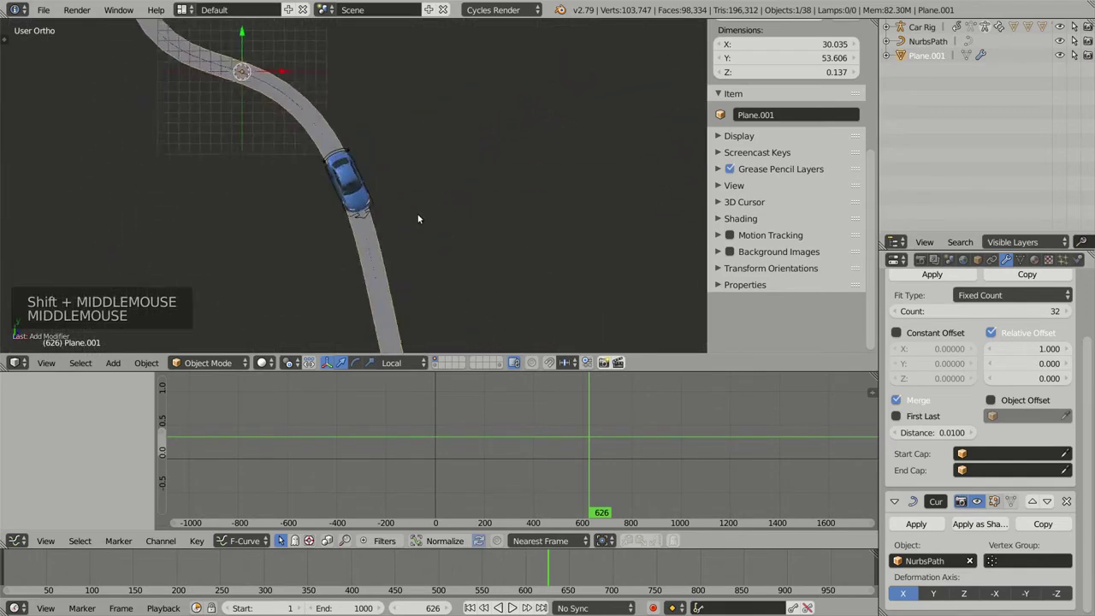
middle_click(325, 134)
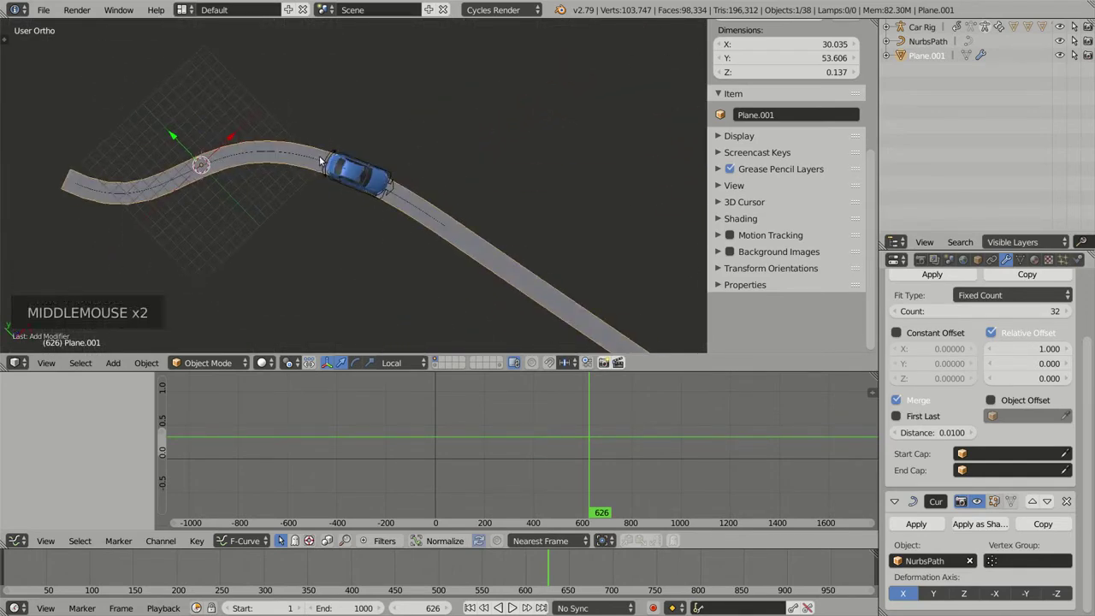
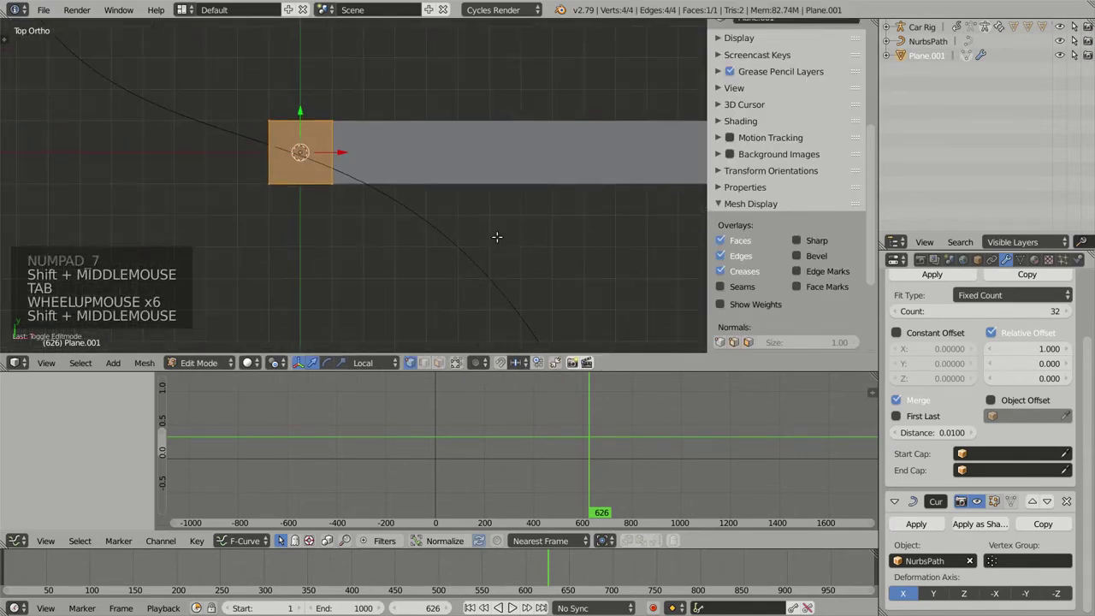
Scale the road face wider and move its vertices onto the path start in Edit Mode.
scroll(down, 3)
key(s)
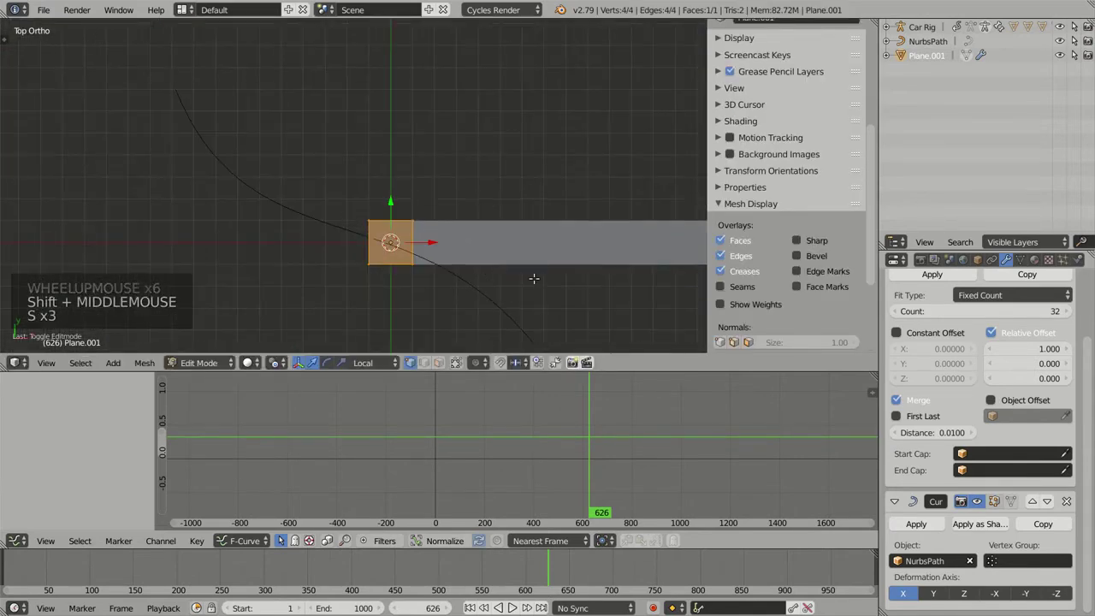
key(s)
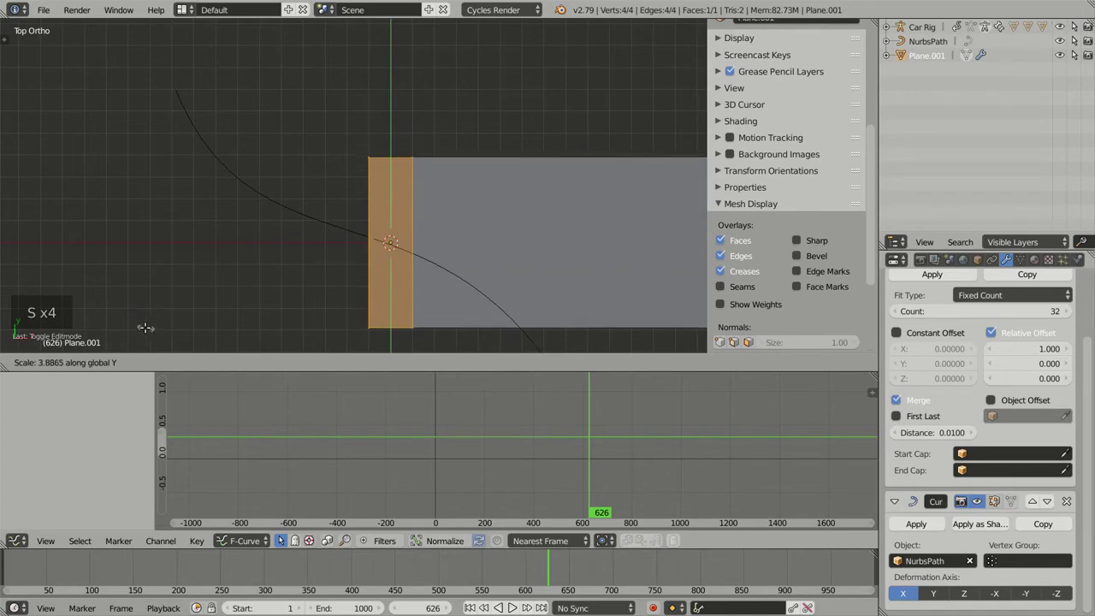
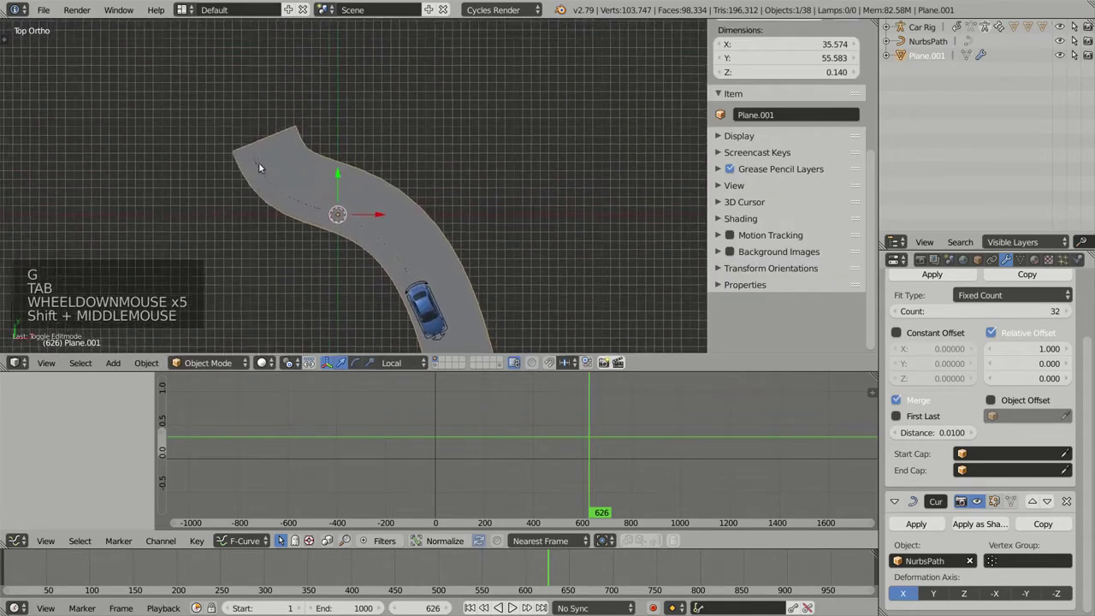
key(Tab)
scroll(up, 3)
key(g)
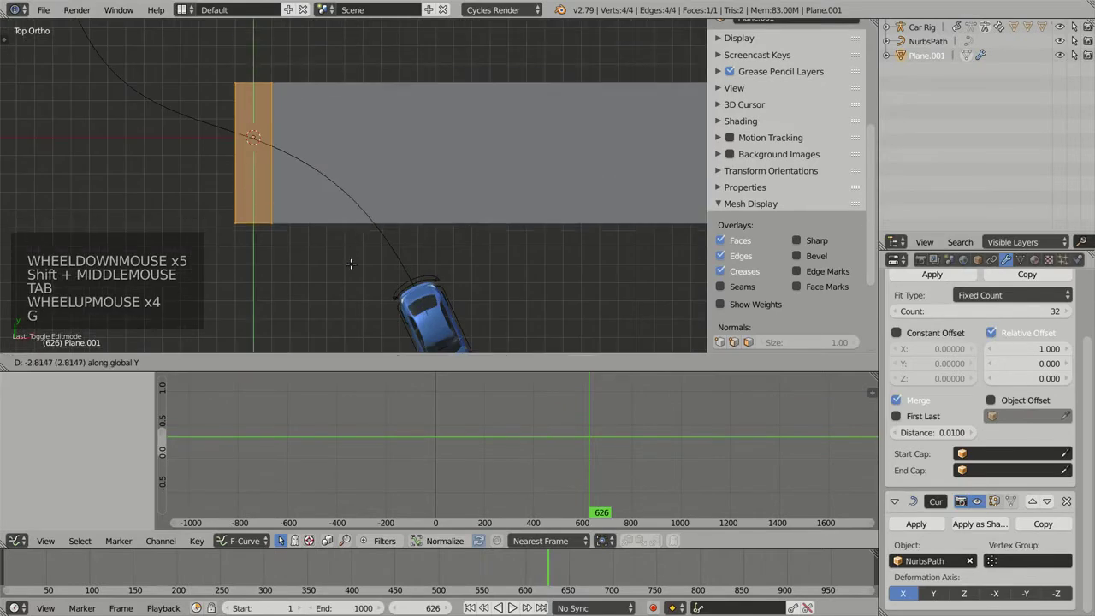
key(Tab)
middle_click(338, 220)
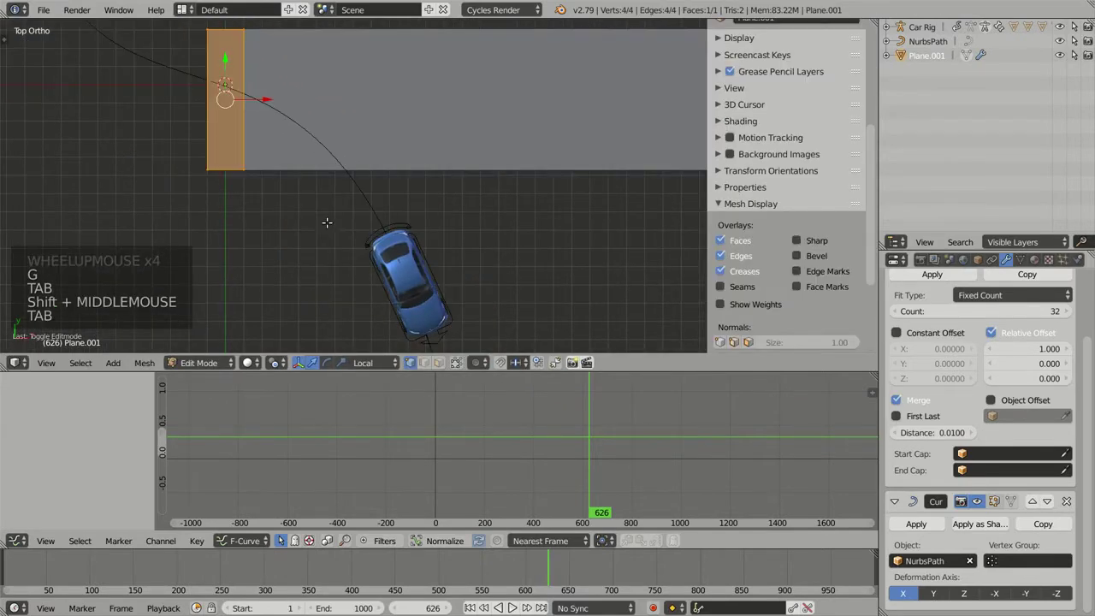
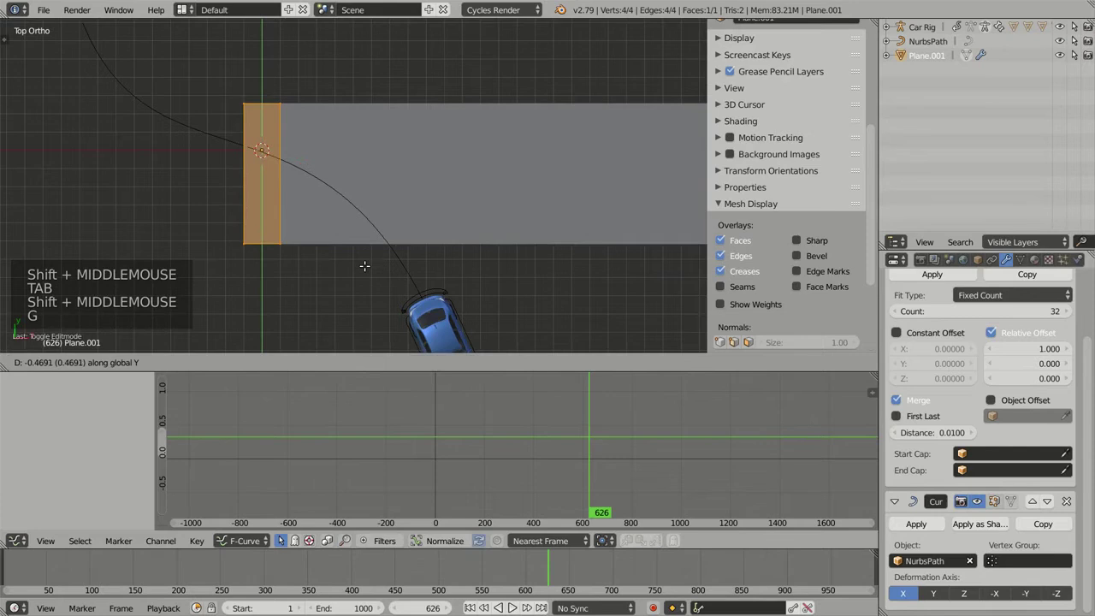
key(ctrl+r)
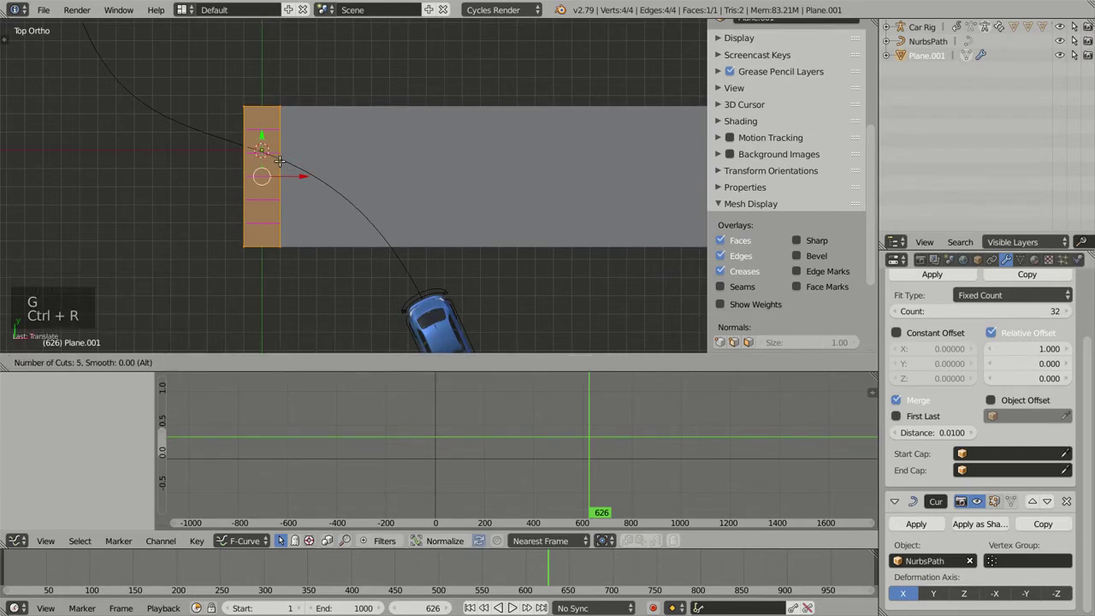
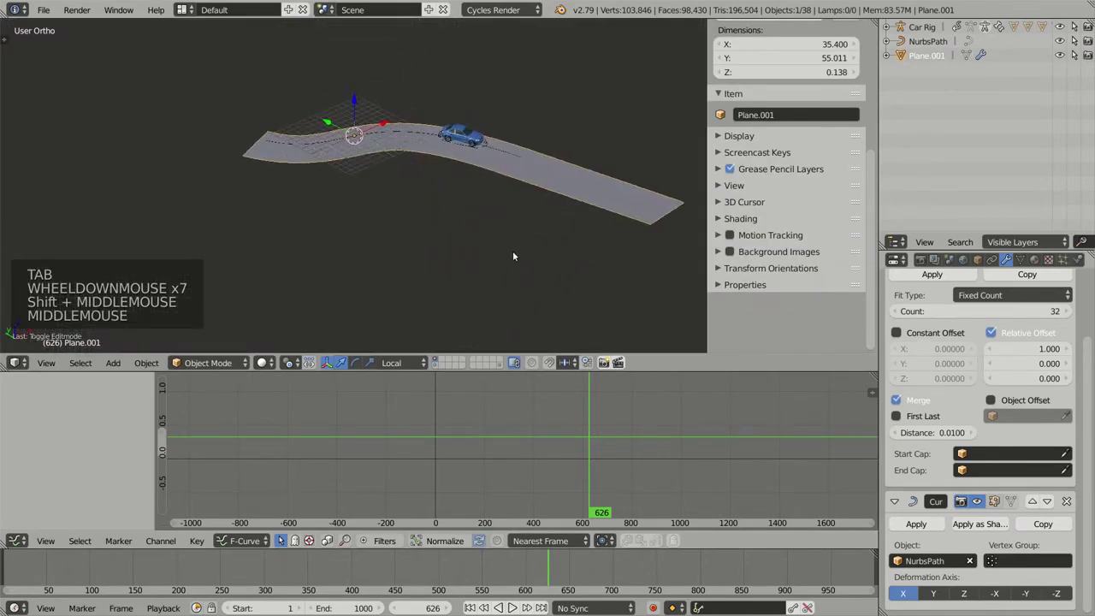
Orbit toward the car on the road and play the animation, following it along the route.
middle_click(504, 227)
scroll(up, 3)
middle_click(453, 254)
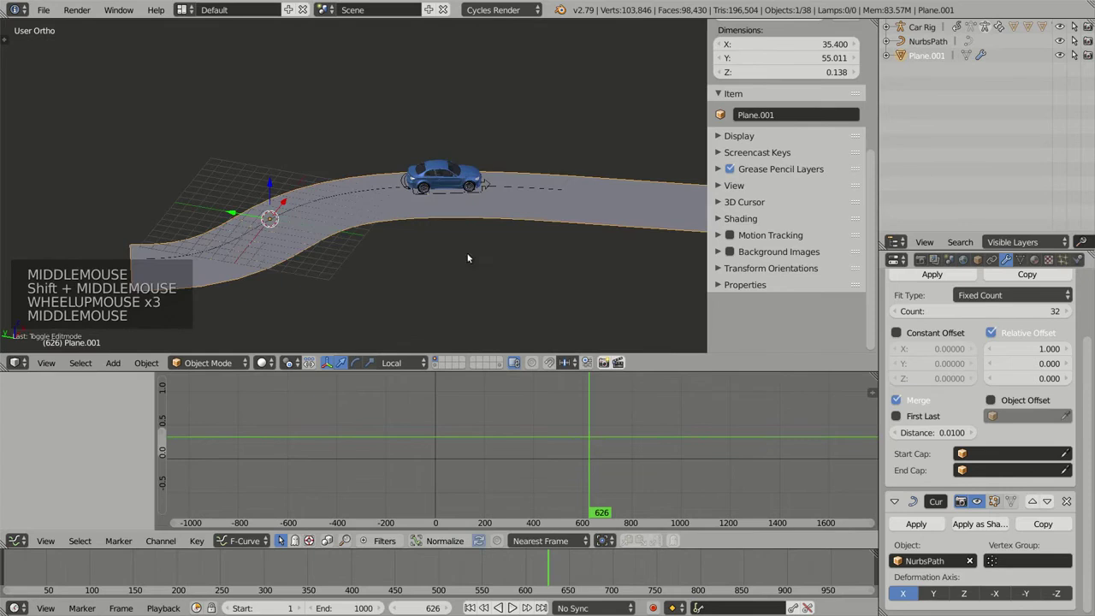
middle_click(401, 252)
key(alt+a)
scroll(up, 3)
middle_click(417, 242)
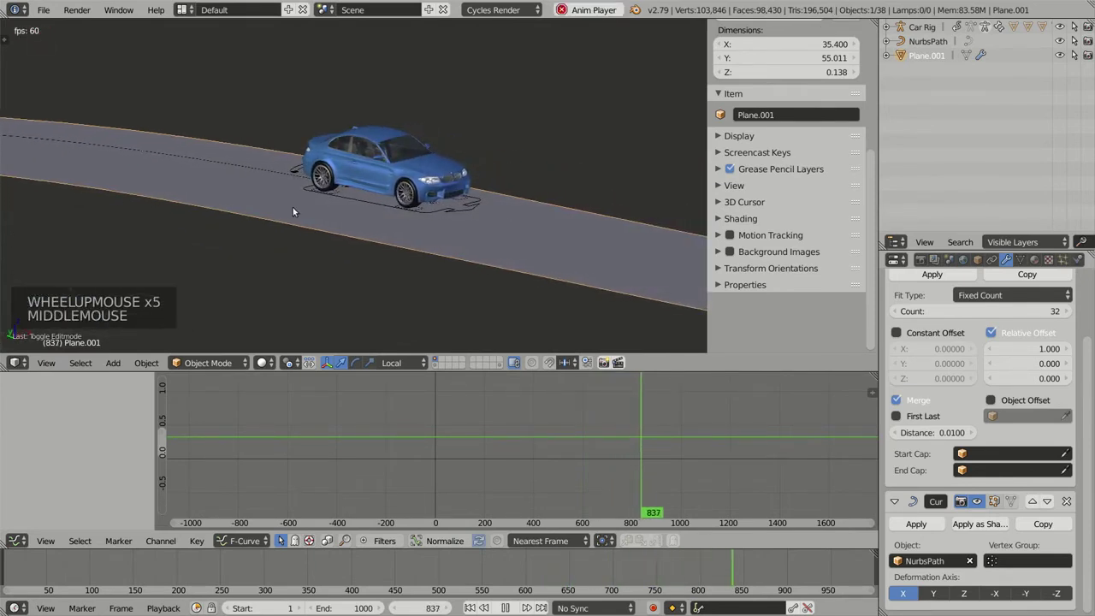
middle_click(258, 195)
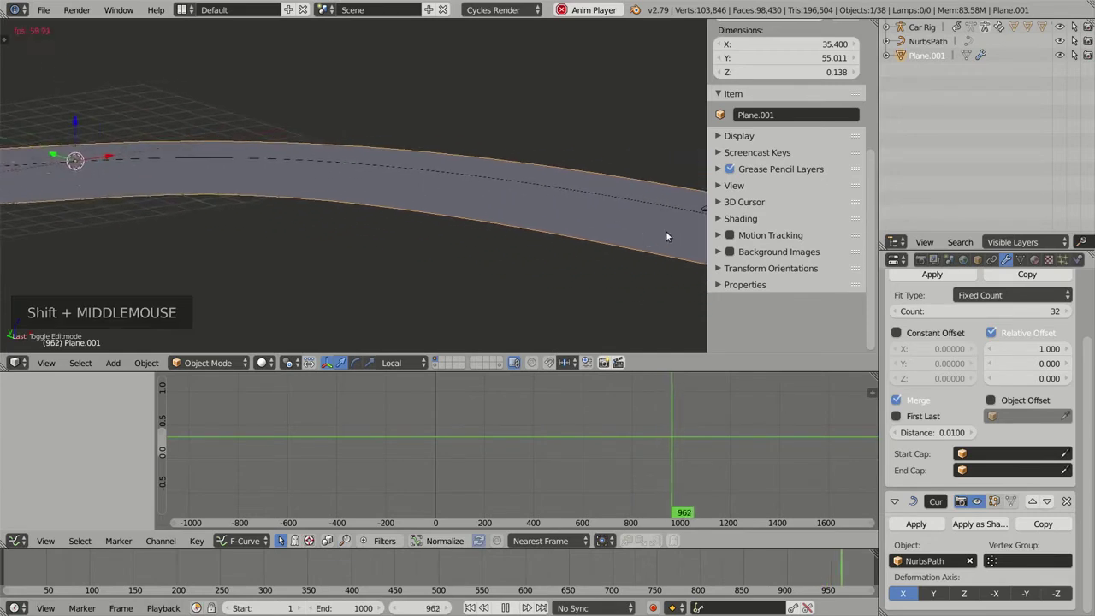
Scrub the timeline, frame the view and orbit to watch the car driving over the road.
click(312, 420)
scroll(down, 3)
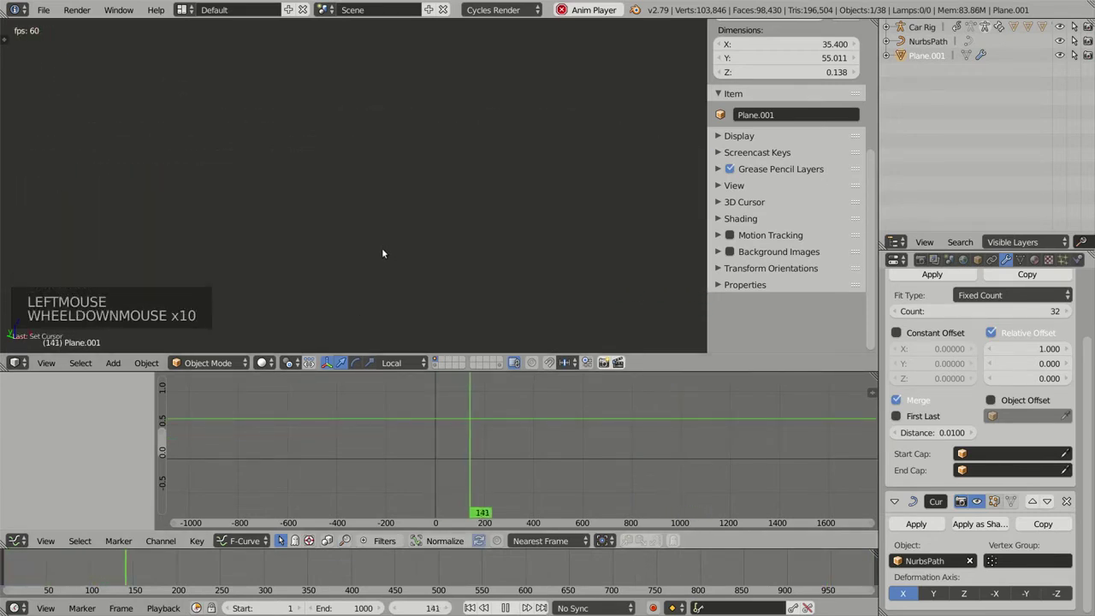
key(Home)
scroll(up, 3)
middle_click(338, 229)
scroll(up, 3)
middle_click(326, 240)
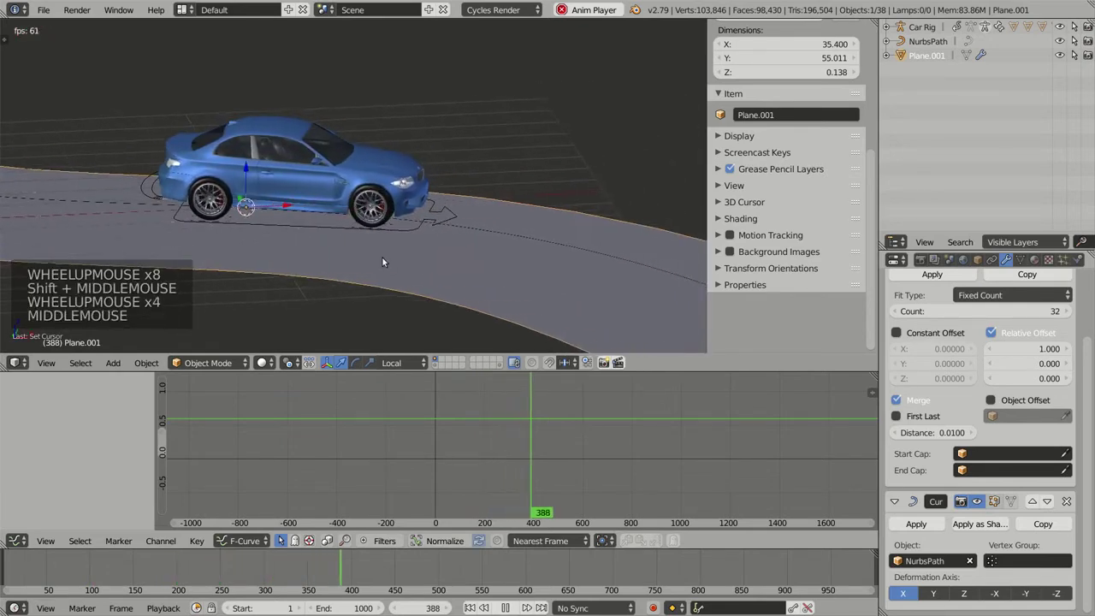
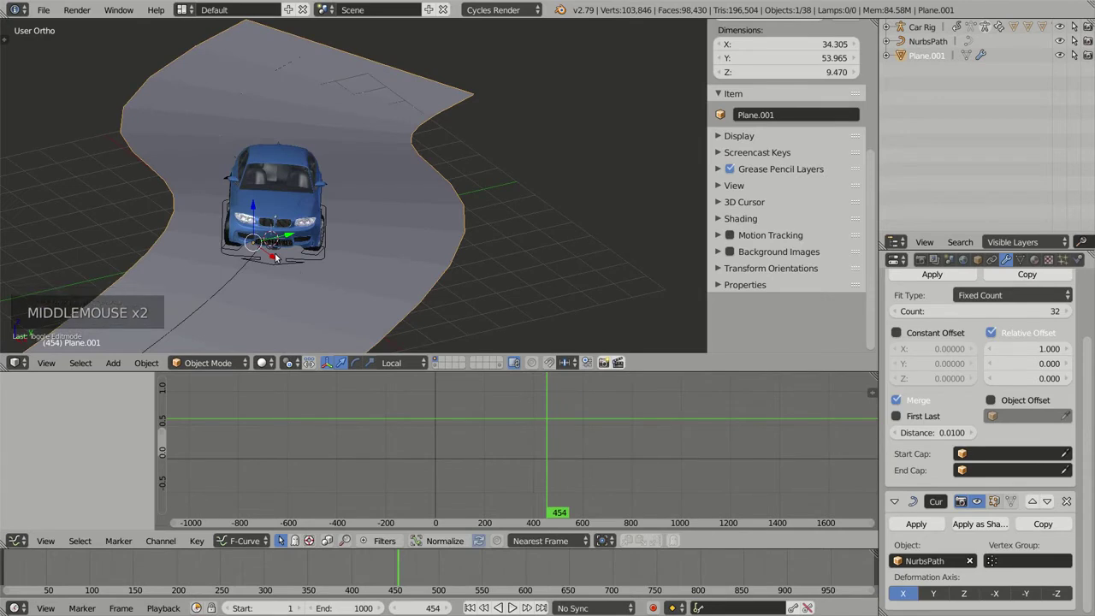
Add a Subdivision Surface modifier to Plane.001 to smooth the hilly road and inspect it.
middle_click(371, 274)
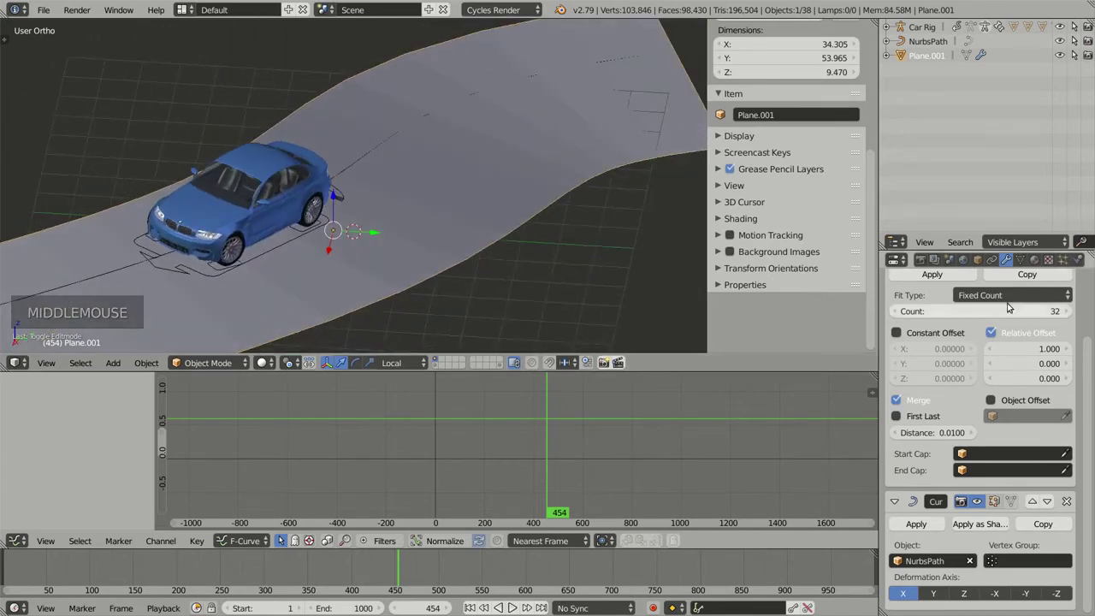
scroll(up, 3)
click(922, 309)
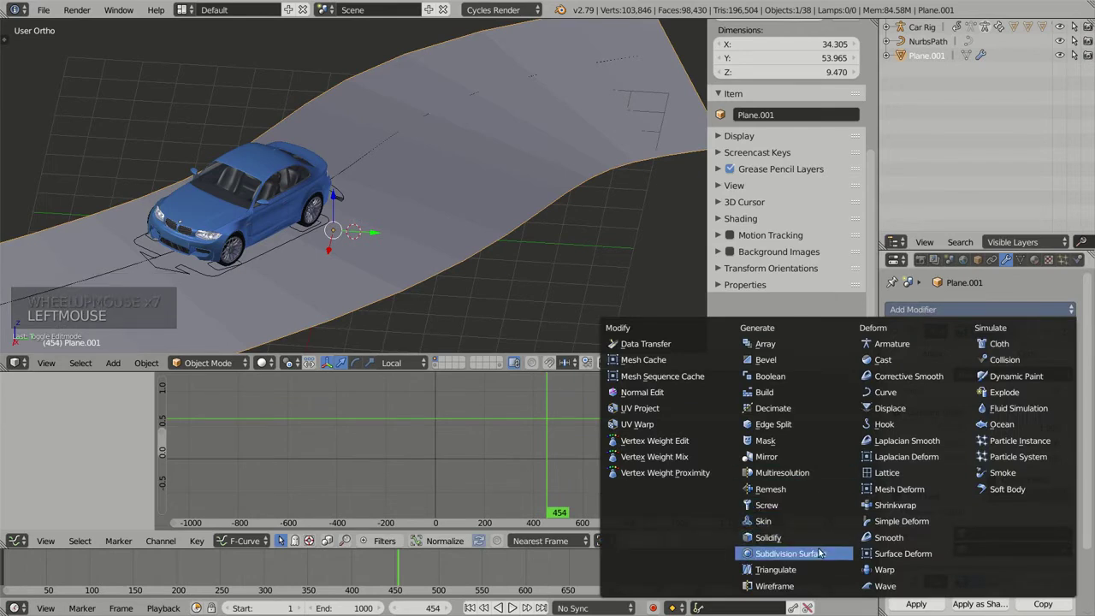
scroll(down, 3)
click(1038, 485)
click(1041, 363)
scroll(up, 3)
scroll(up, 3)
click(1051, 332)
middle_click(497, 214)
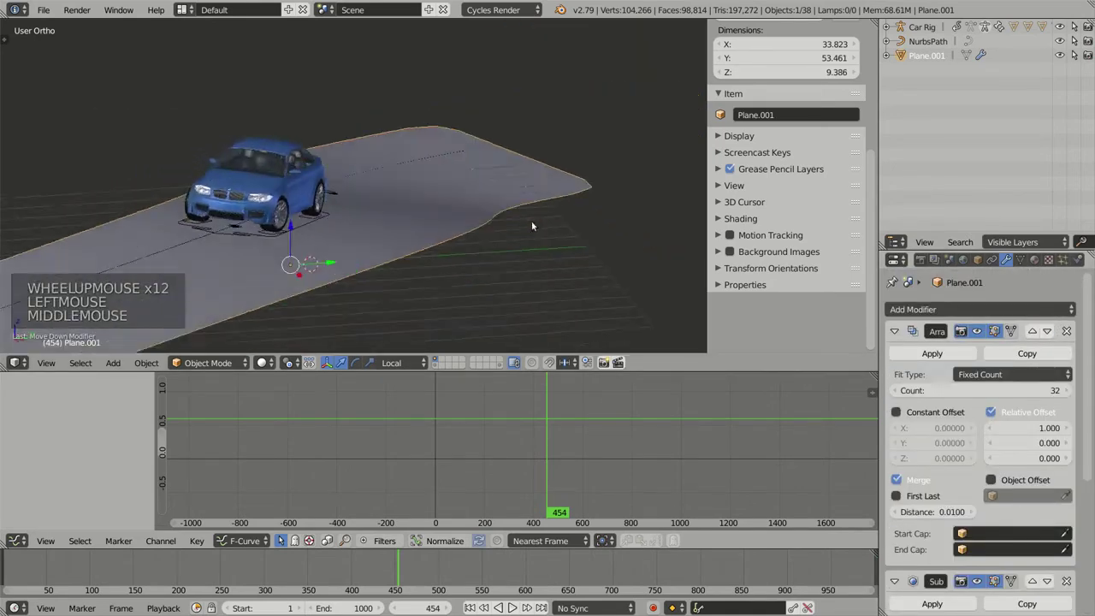
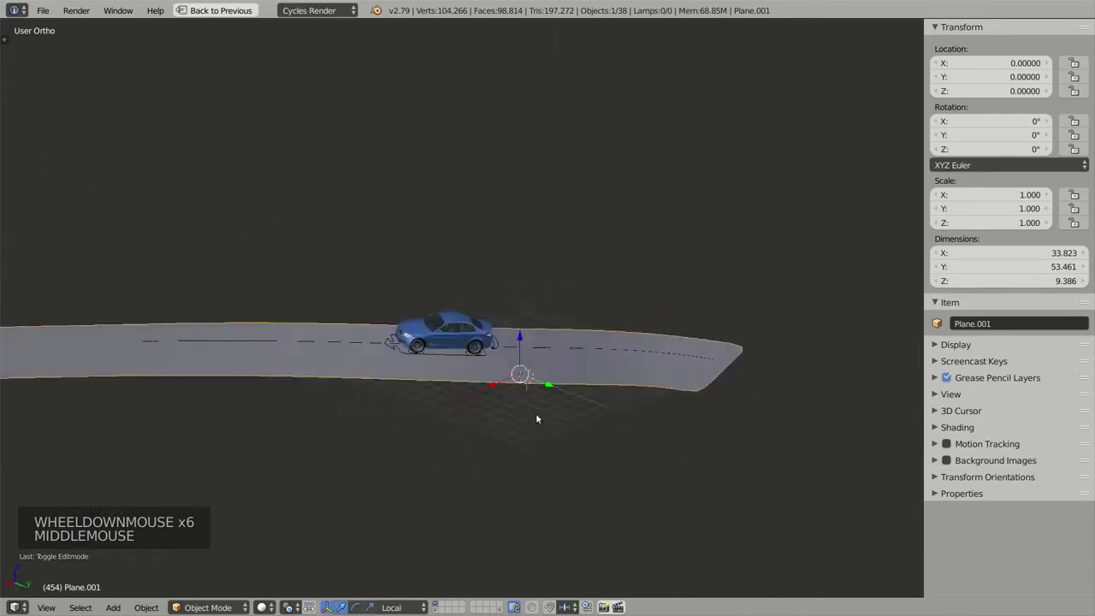
Orbit close to the car's side on the slope and return to the normal window layout.
middle_click(532, 375)
middle_click(539, 369)
scroll(up, 3)
middle_click(554, 393)
scroll(up, 3)
middle_click(397, 377)
middle_click(403, 325)
key(shift+space)
middle_click(401, 332)
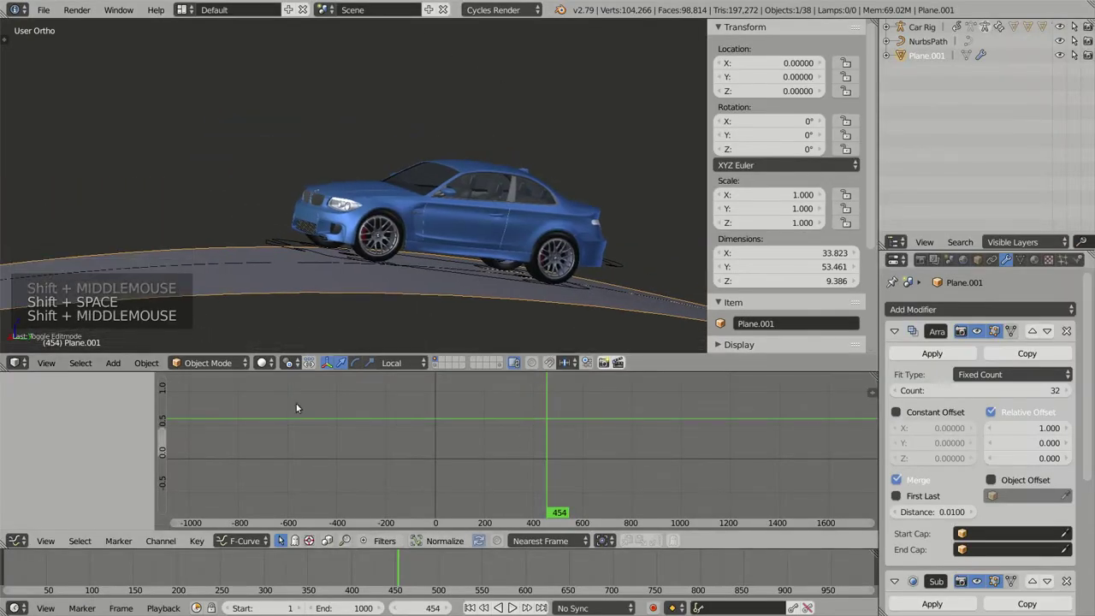
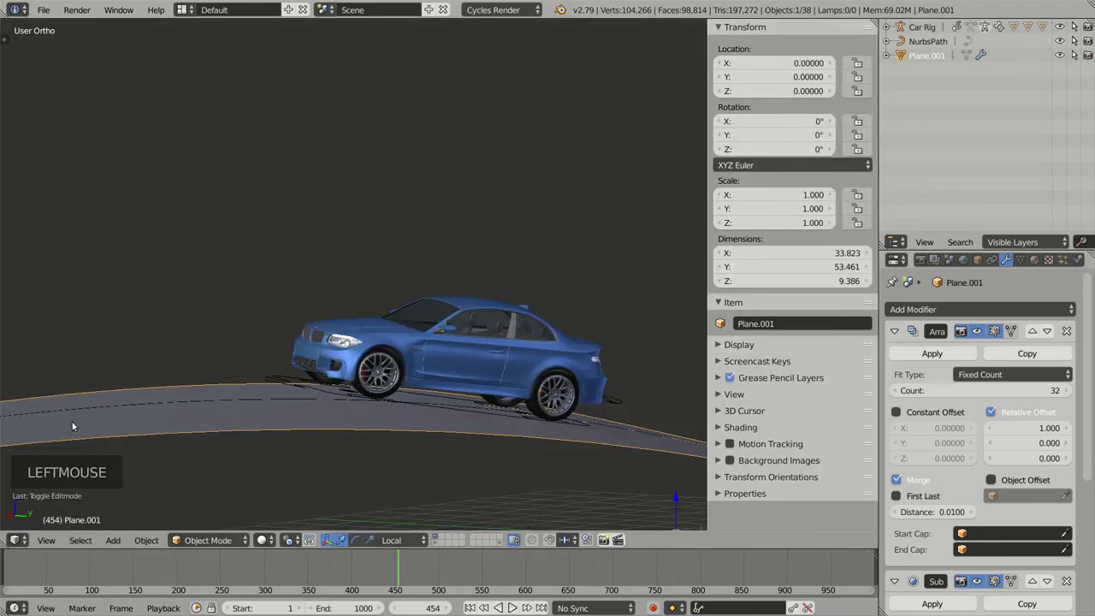
Scrub to an earlier frame and orbit close to the wheels riding the slope.
click(393, 574)
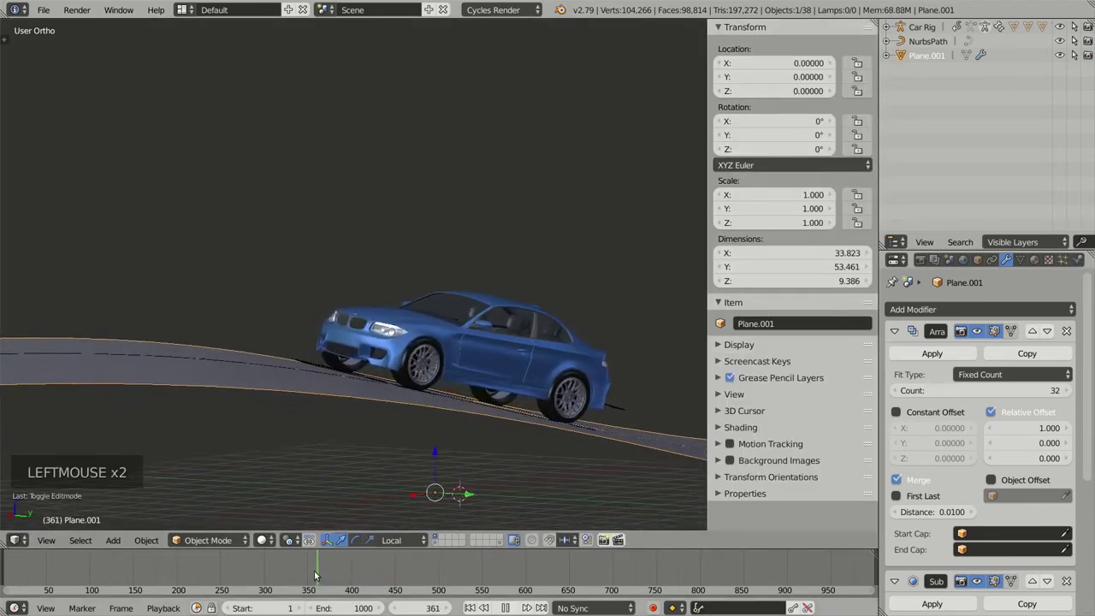
middle_click(418, 419)
middle_click(487, 443)
middle_click(466, 395)
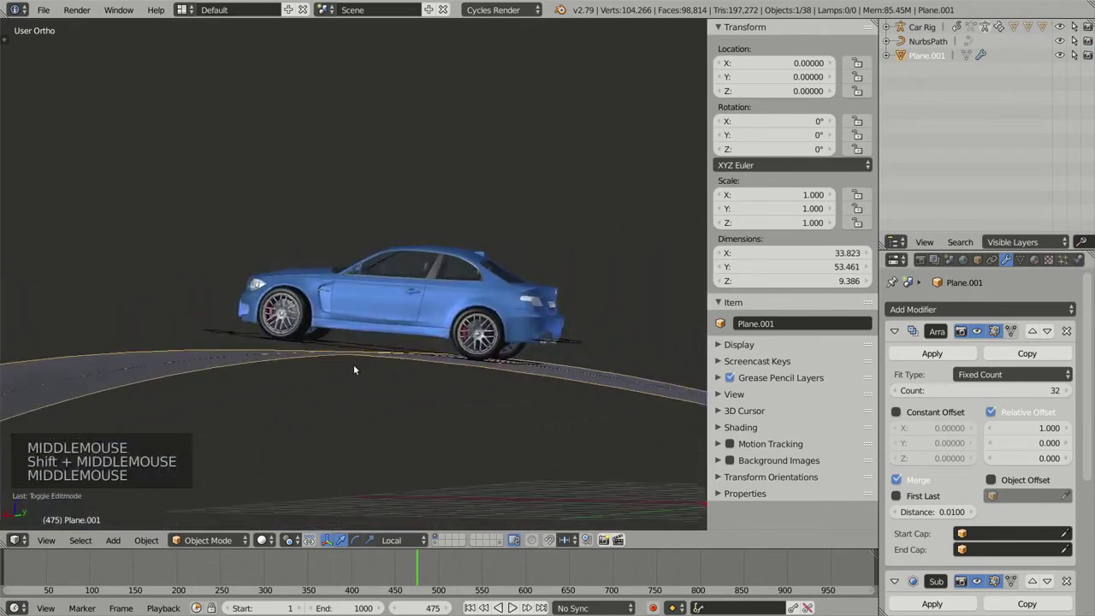
scroll(up, 3)
middle_click(259, 334)
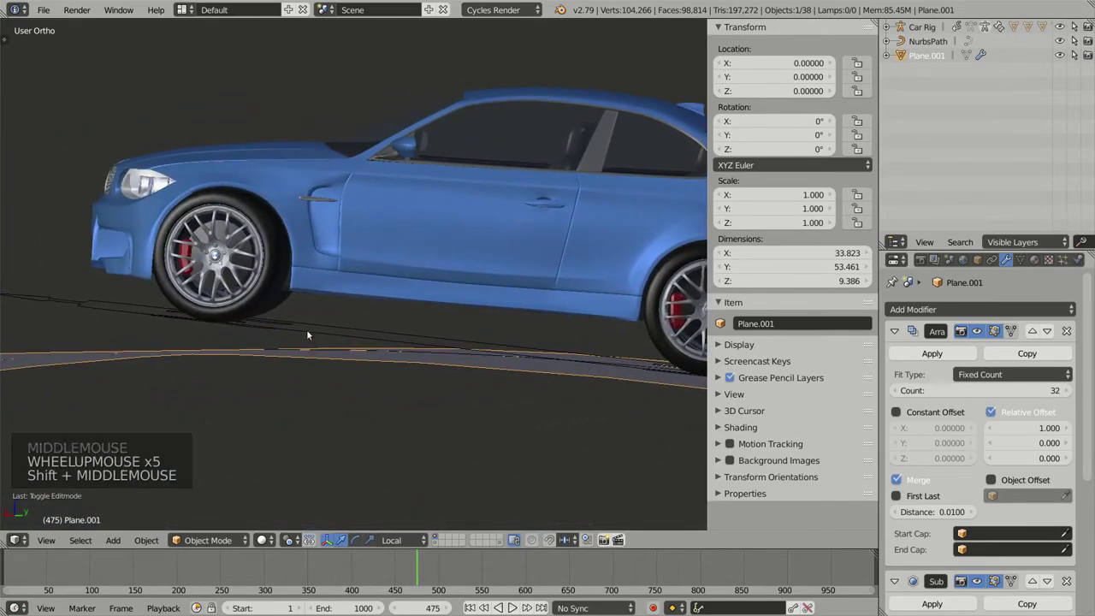
middle_click(381, 342)
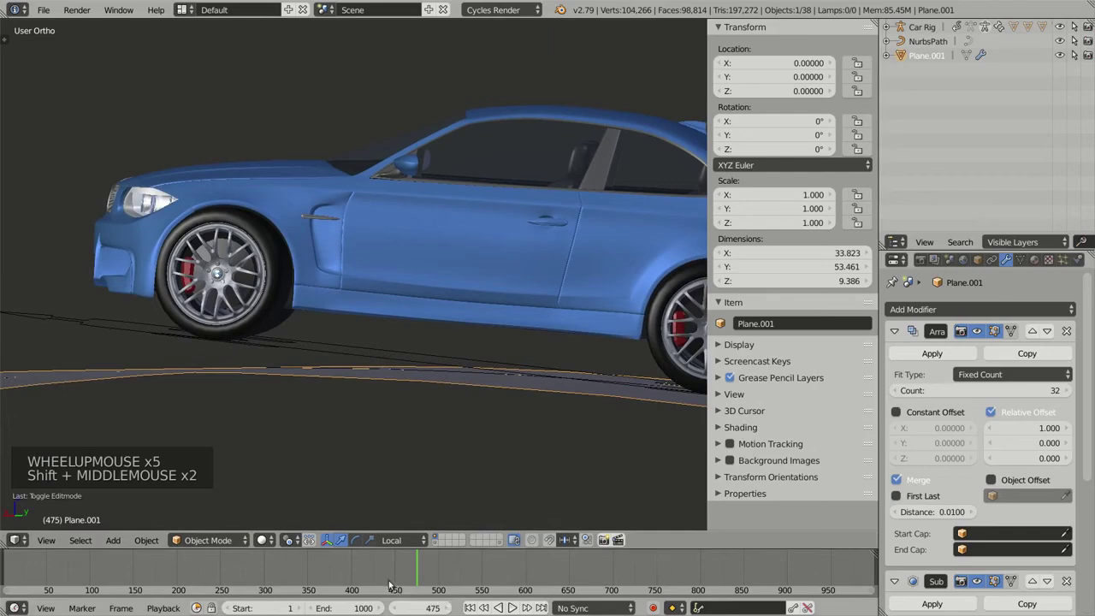
Set the frame to around 448 and orbit to view the car on the road from above.
click(416, 579)
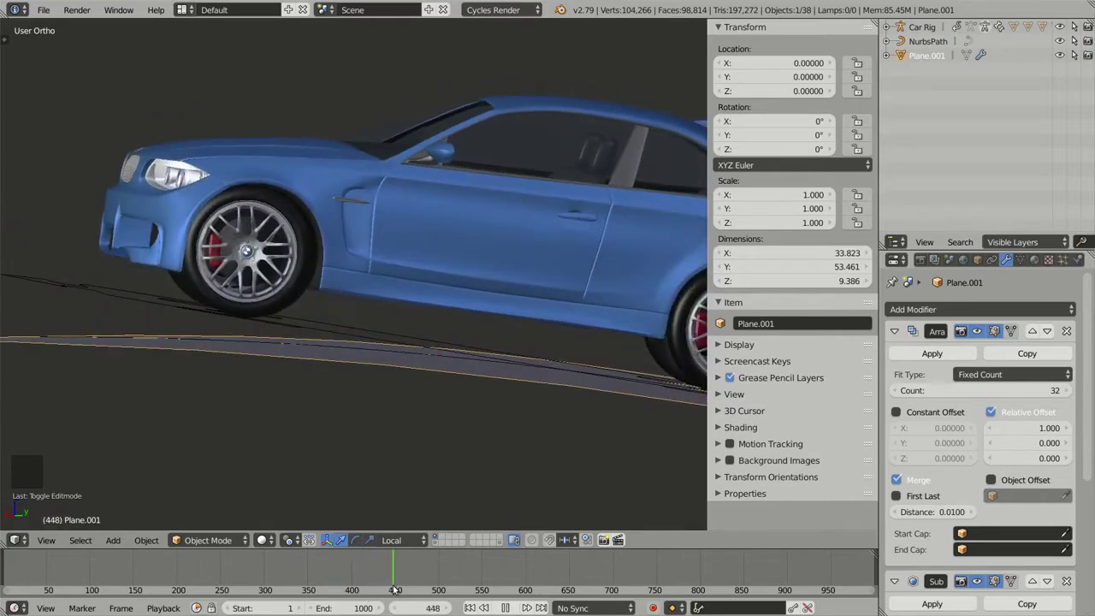
scroll(down, 3)
middle_click(442, 331)
middle_click(544, 402)
middle_click(419, 337)
scroll(up, 3)
middle_click(467, 323)
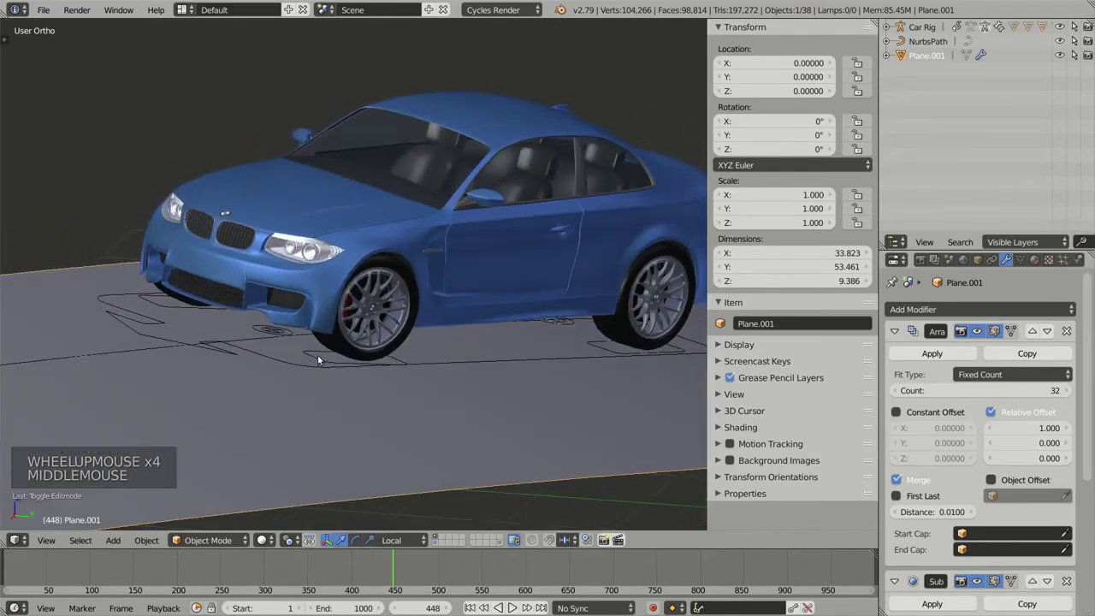
Select the Car Rig and inspect its GroundSensor fields, orbiting over the wheels and road.
right_click(320, 358)
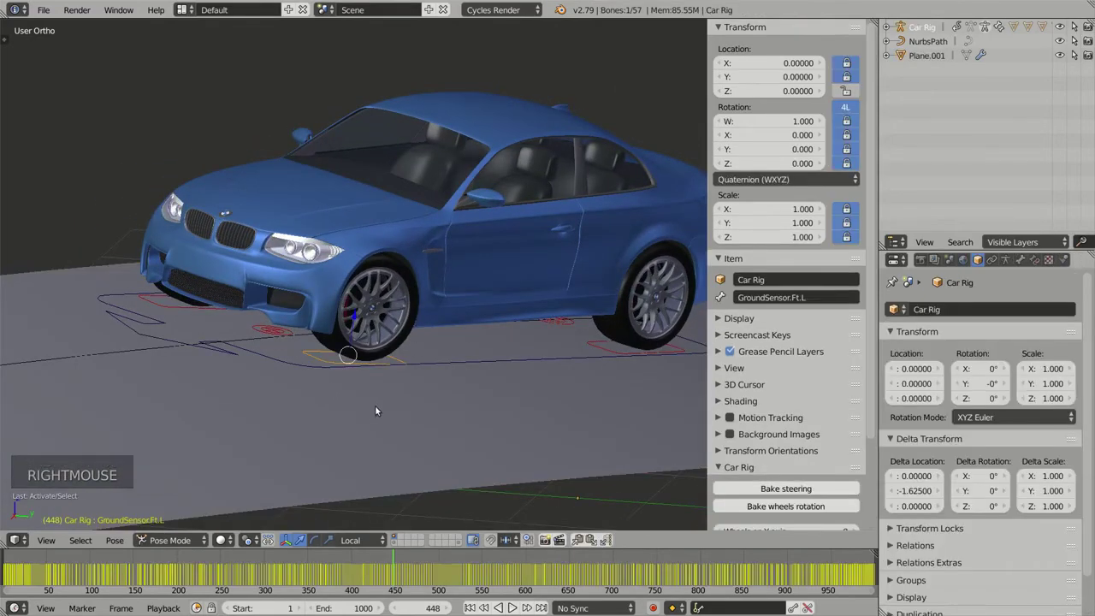
key(a)
key(a)
middle_click(385, 391)
scroll(down, 3)
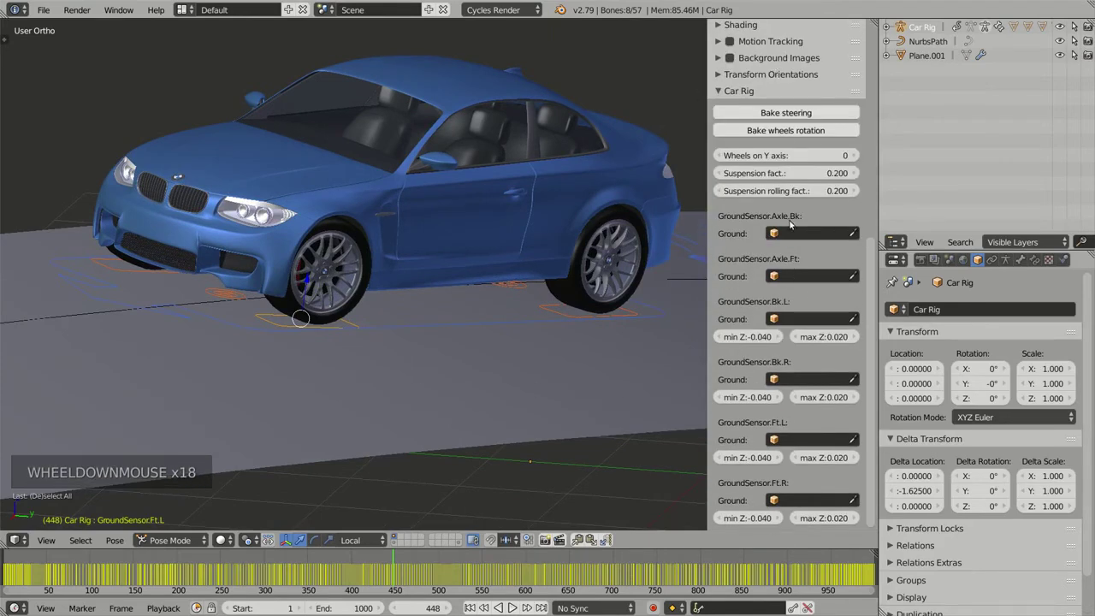
middle_click(437, 336)
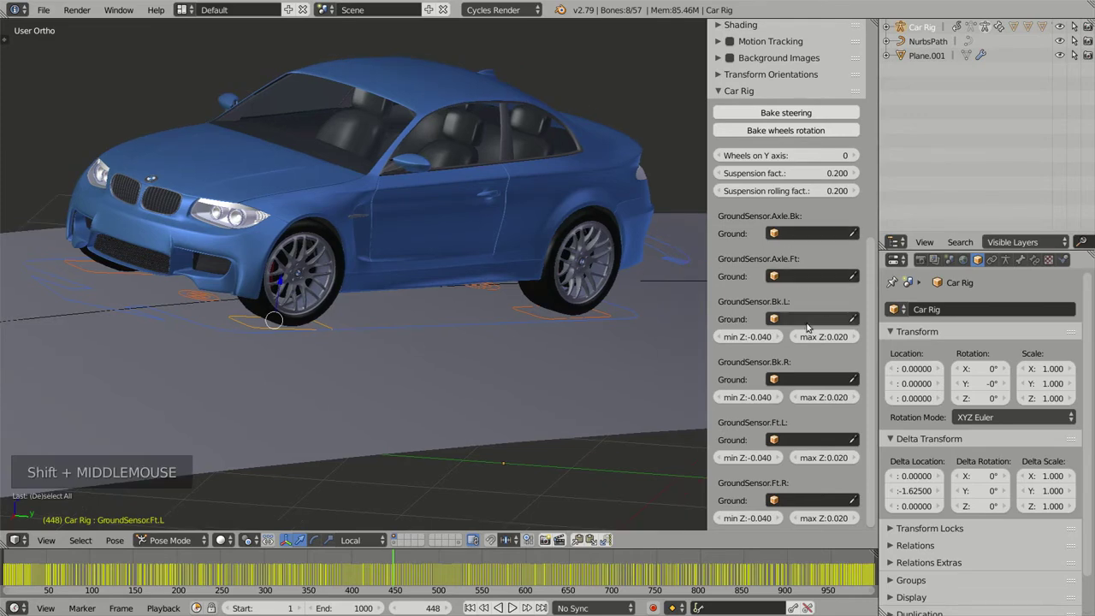
scroll(down, 3)
middle_click(480, 325)
middle_click(504, 315)
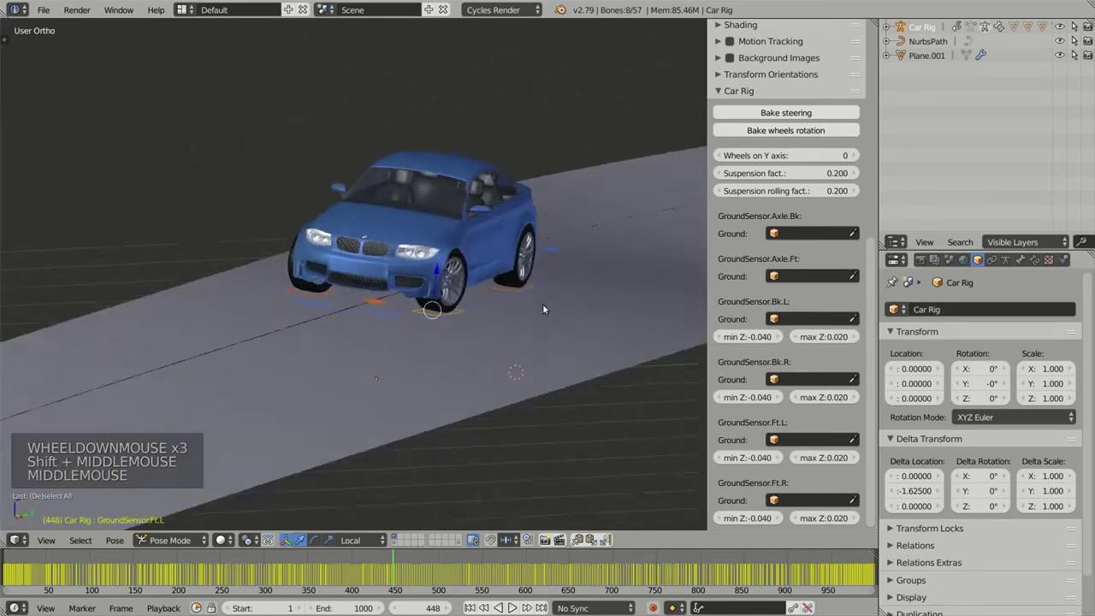
middle_click(529, 303)
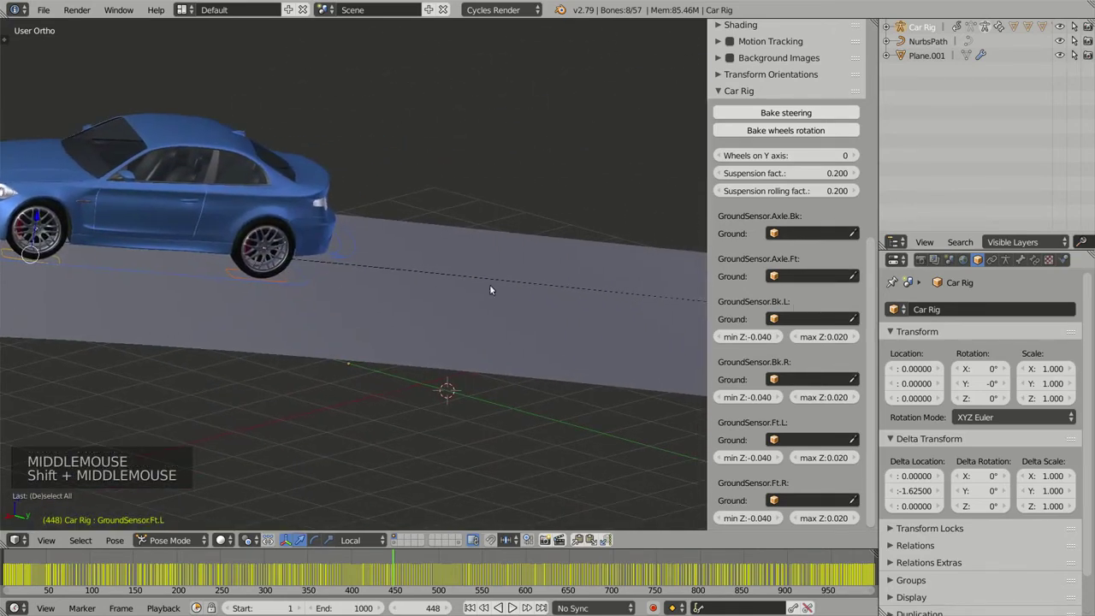
Select the road mesh Plane.001 and rename it to Ground in the Outliner.
right_click(624, 349)
right_click(624, 349)
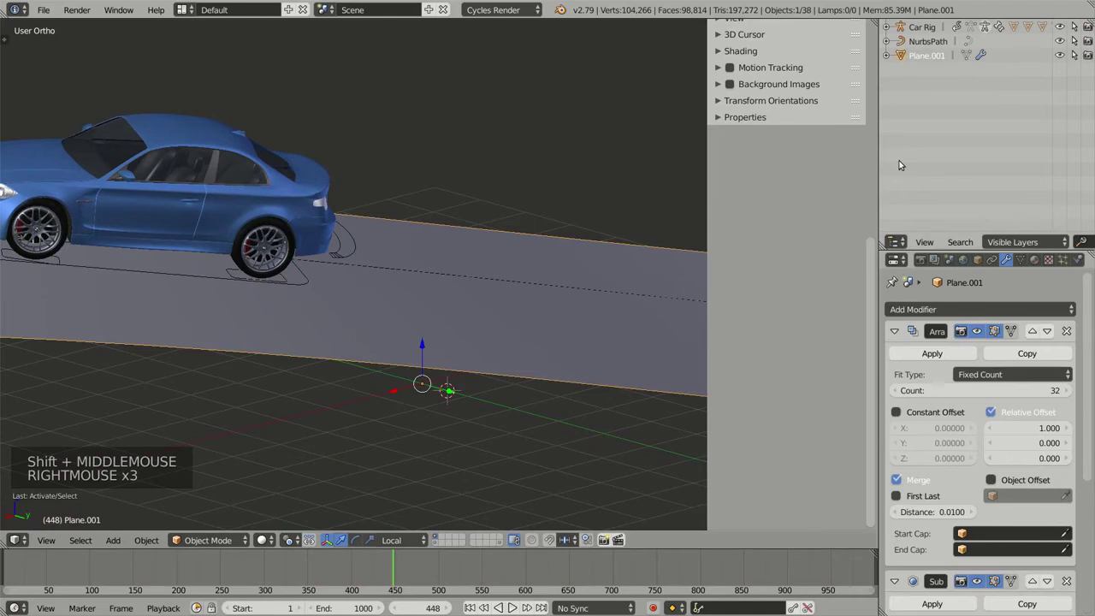
double_click(930, 57)
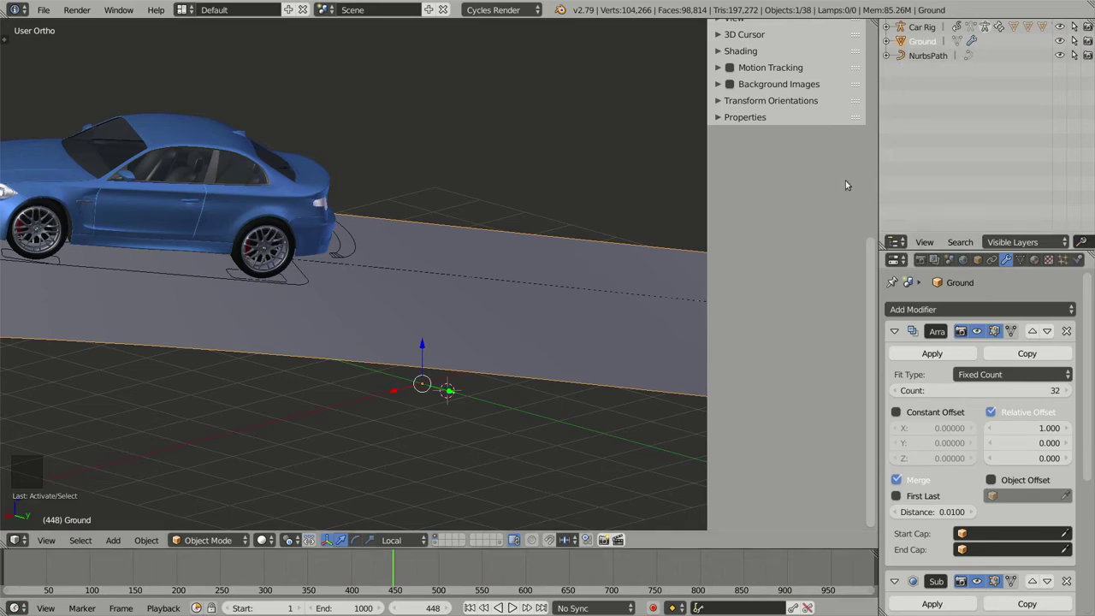
right_click(222, 276)
Set the Ground object in every Car Rig GroundSensor field, back axle through all wheel sensors.
key(a)
key(a)
middle_click(487, 273)
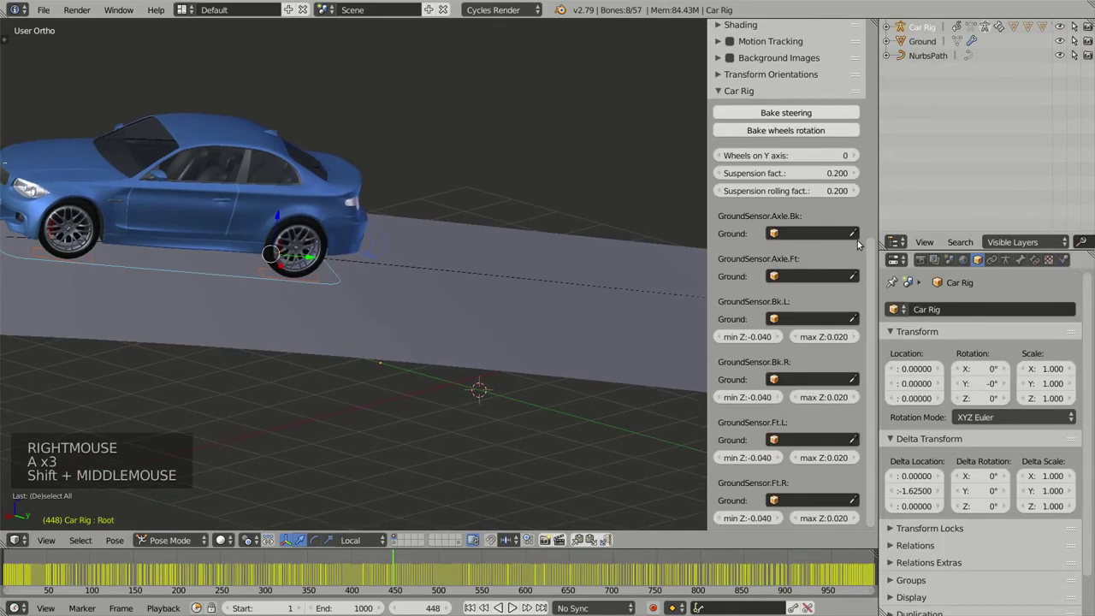
click(855, 235)
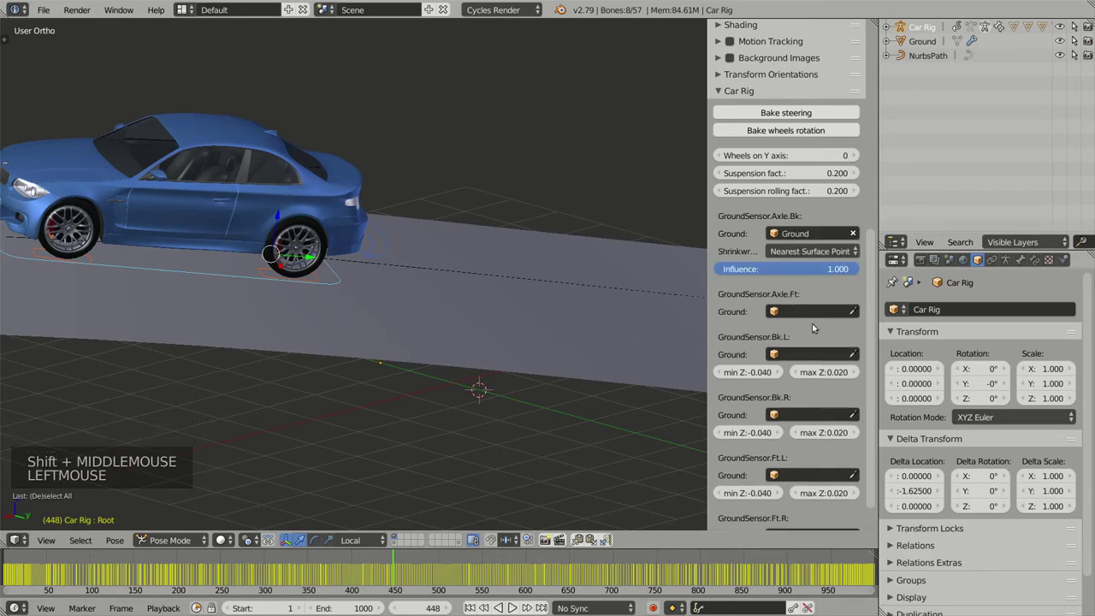
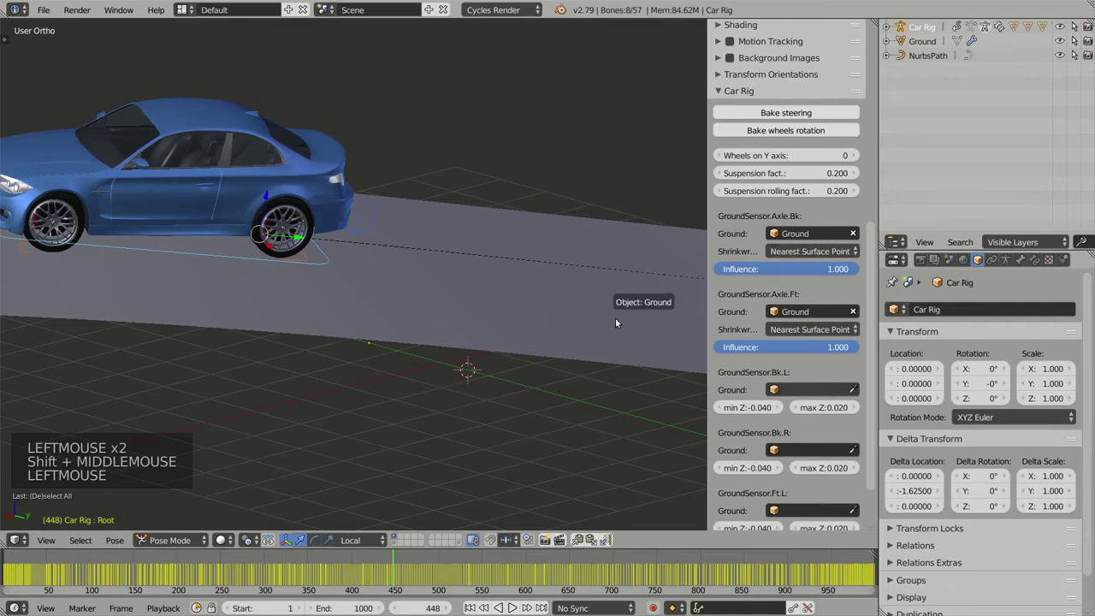
click(857, 481)
scroll(down, 3)
click(857, 444)
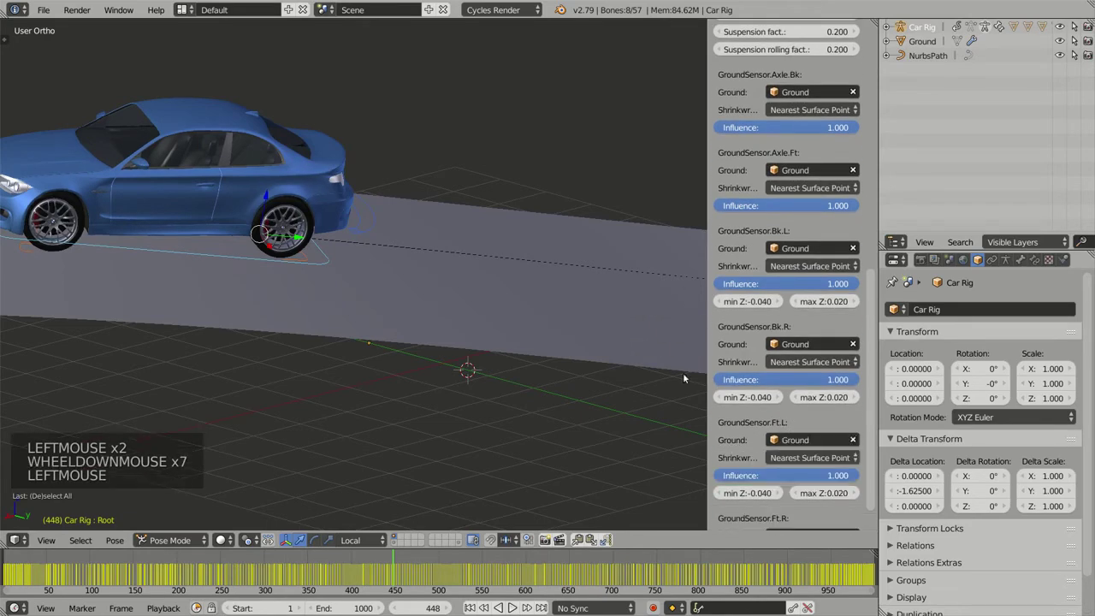
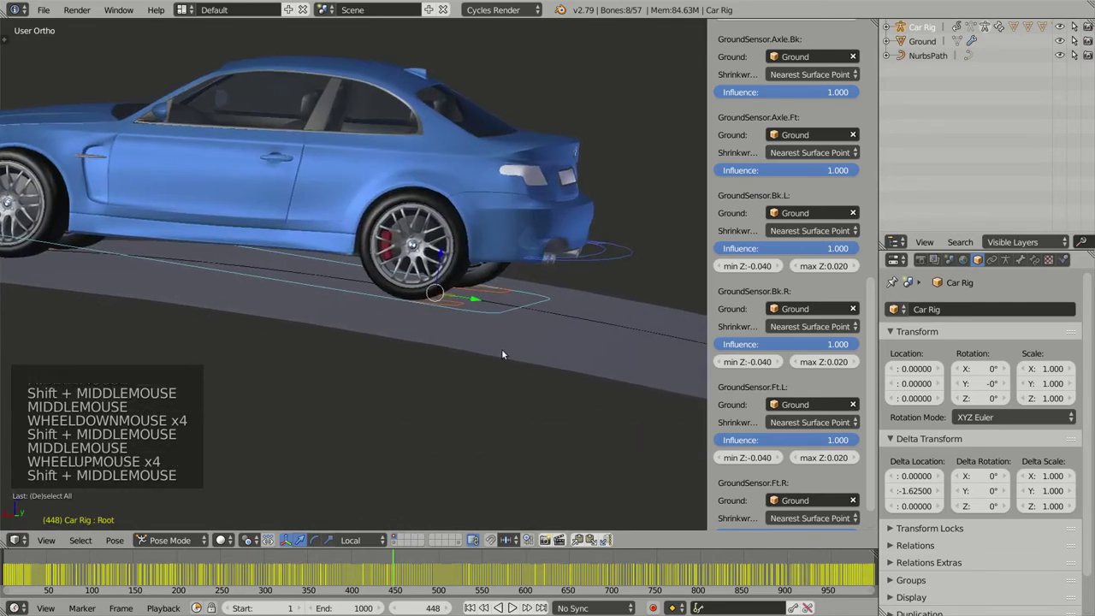
Scrub the timeline to later and earlier frames, checking the wheels sit on the road.
middle_click(514, 364)
scroll(down, 3)
click(381, 567)
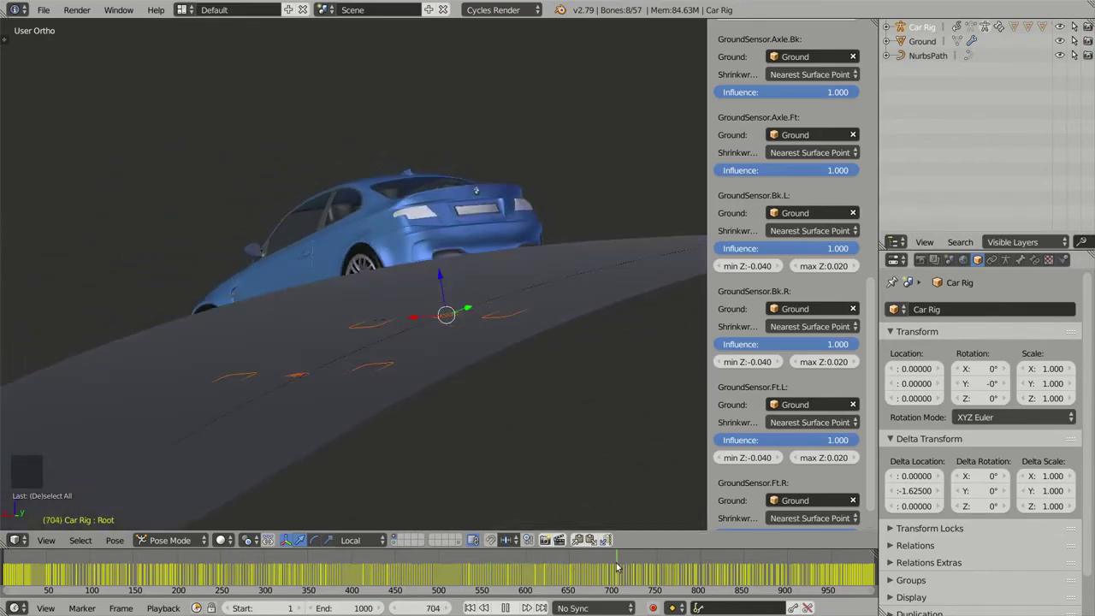
middle_click(378, 352)
middle_click(514, 312)
middle_click(479, 304)
click(510, 572)
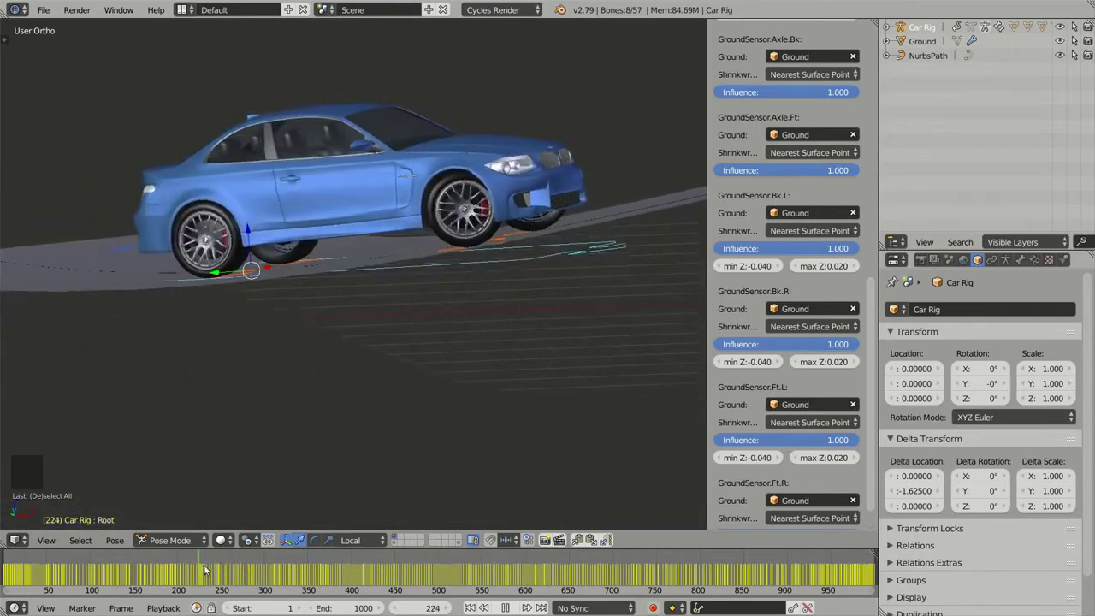
middle_click(553, 395)
middle_click(498, 301)
Select Ground and add a Displace modifier to it.
right_click(528, 288)
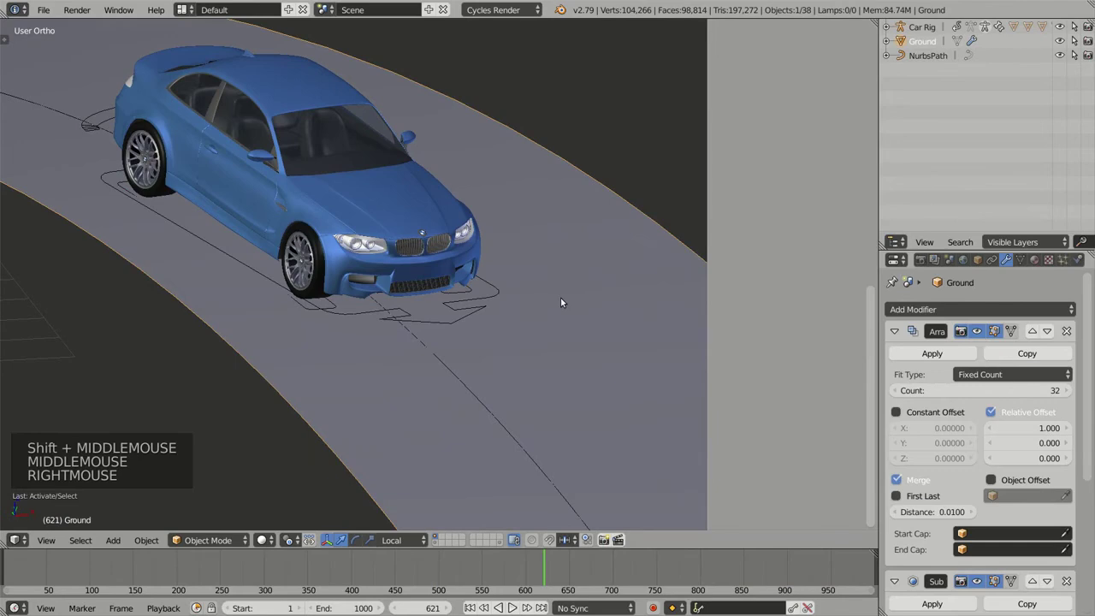
middle_click(408, 367)
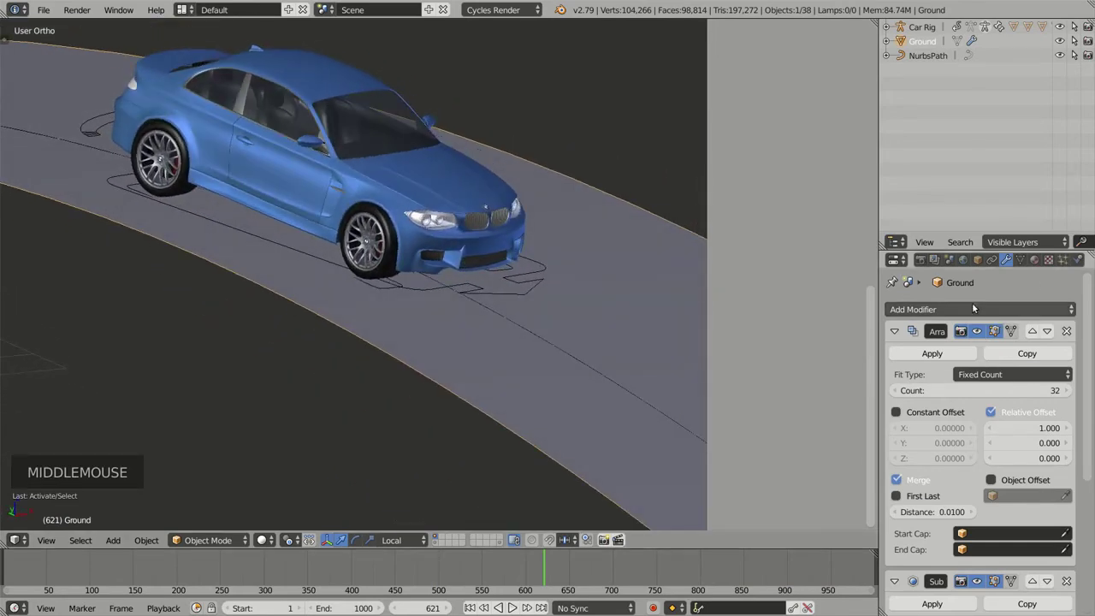
click(975, 306)
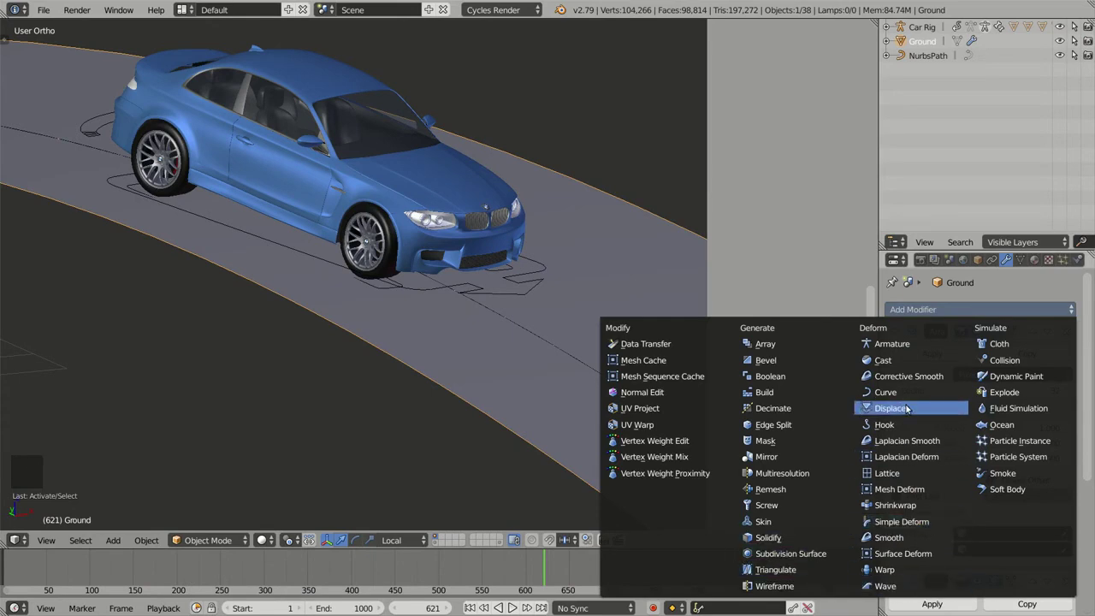
scroll(down, 3)
click(1066, 512)
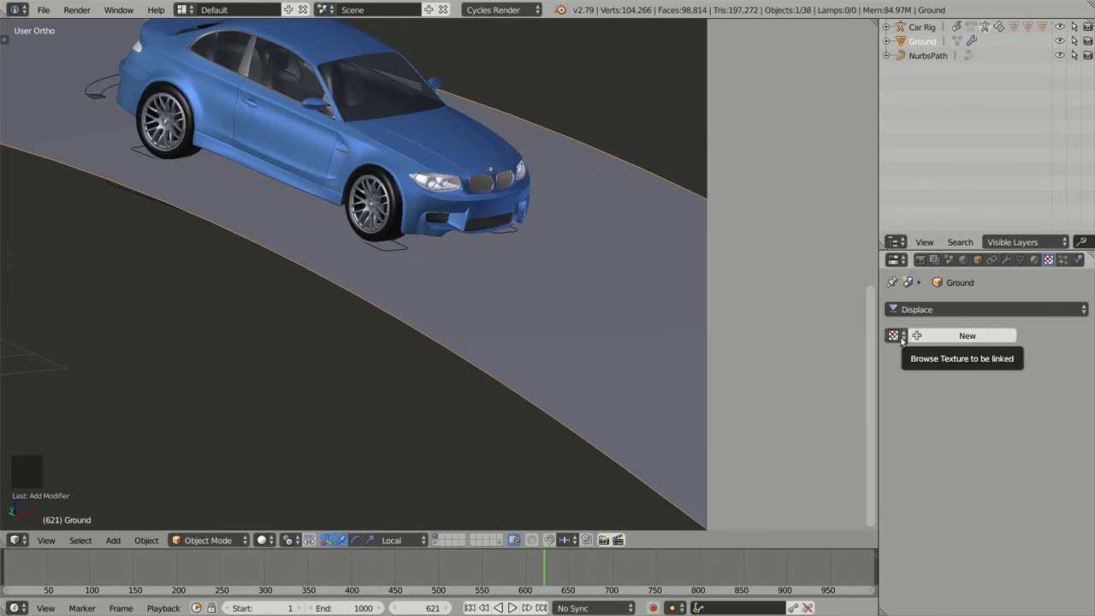
Drive the displacement with a new Clouds texture at fine size 0.07 and strength 0.21.
click(908, 338)
click(946, 338)
click(942, 353)
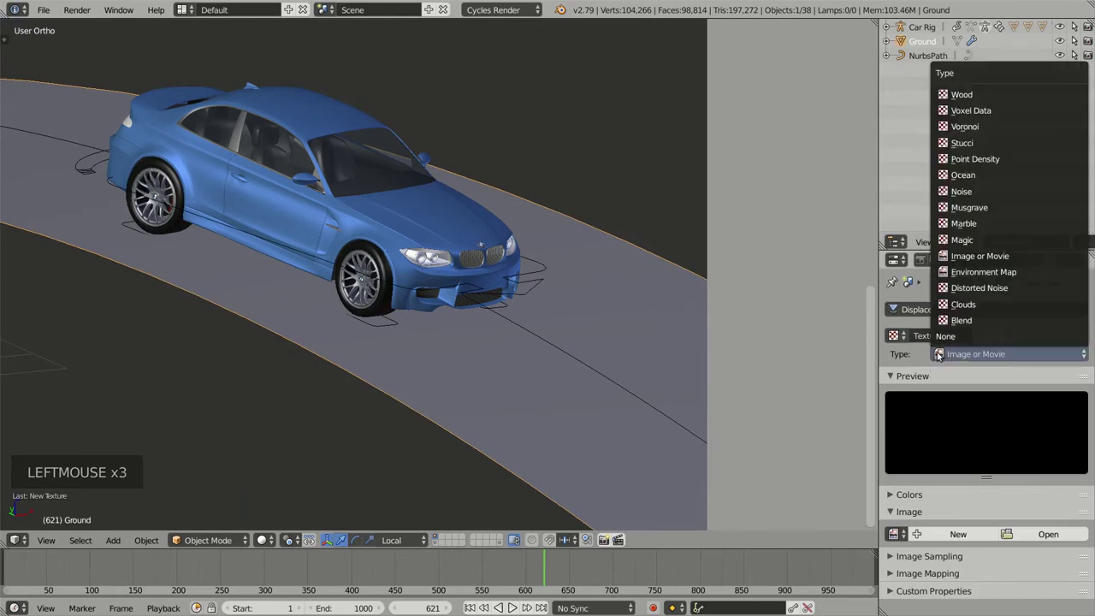
middle_click(529, 329)
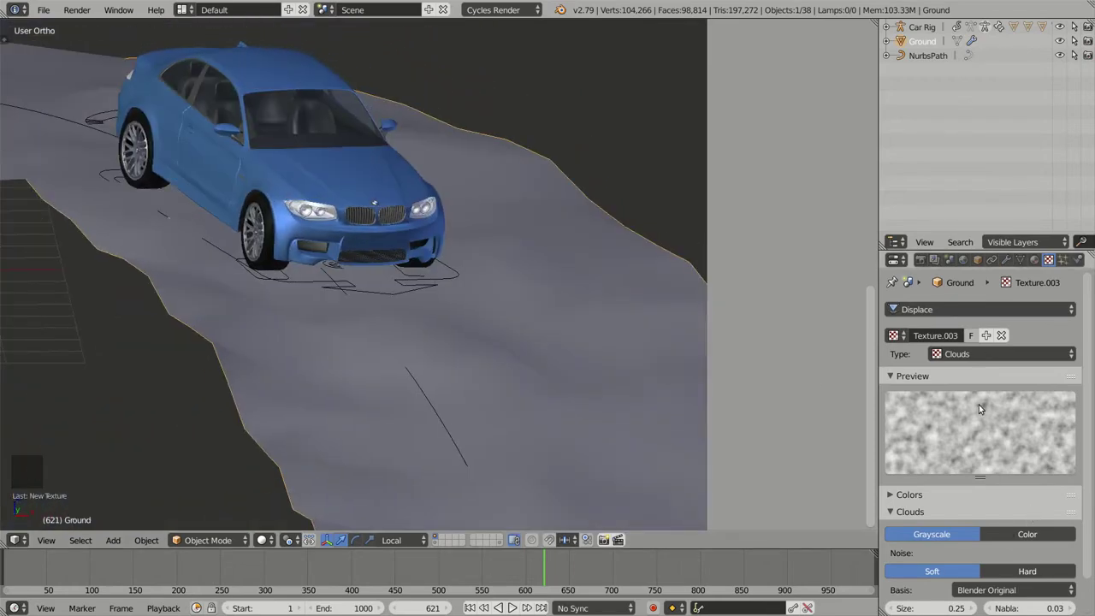
scroll(down, 3)
click(945, 573)
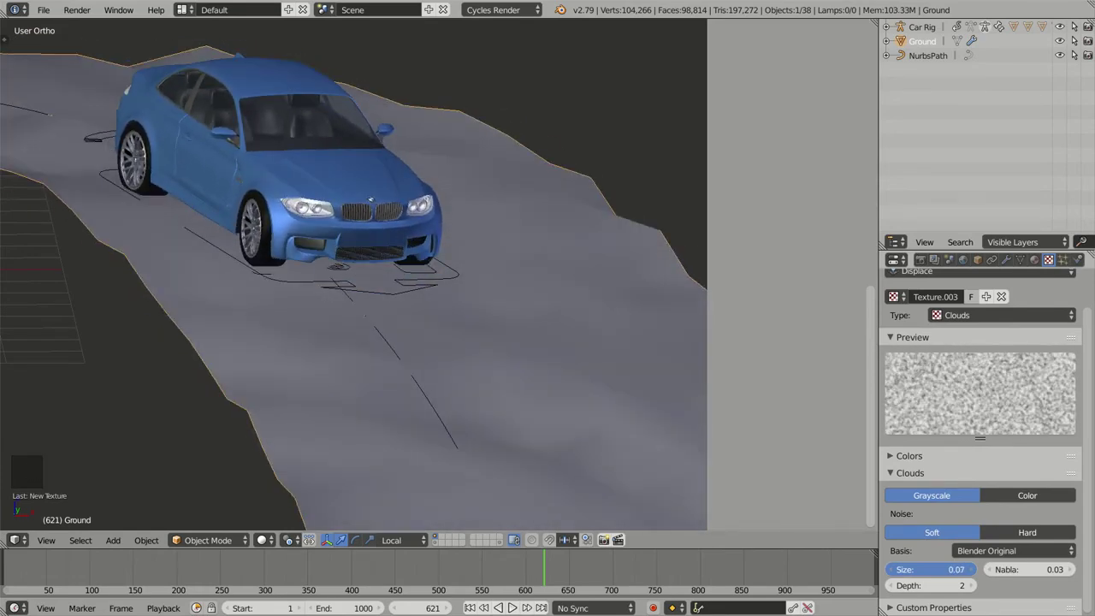
right_click(628, 349)
right_click(627, 350)
click(1039, 261)
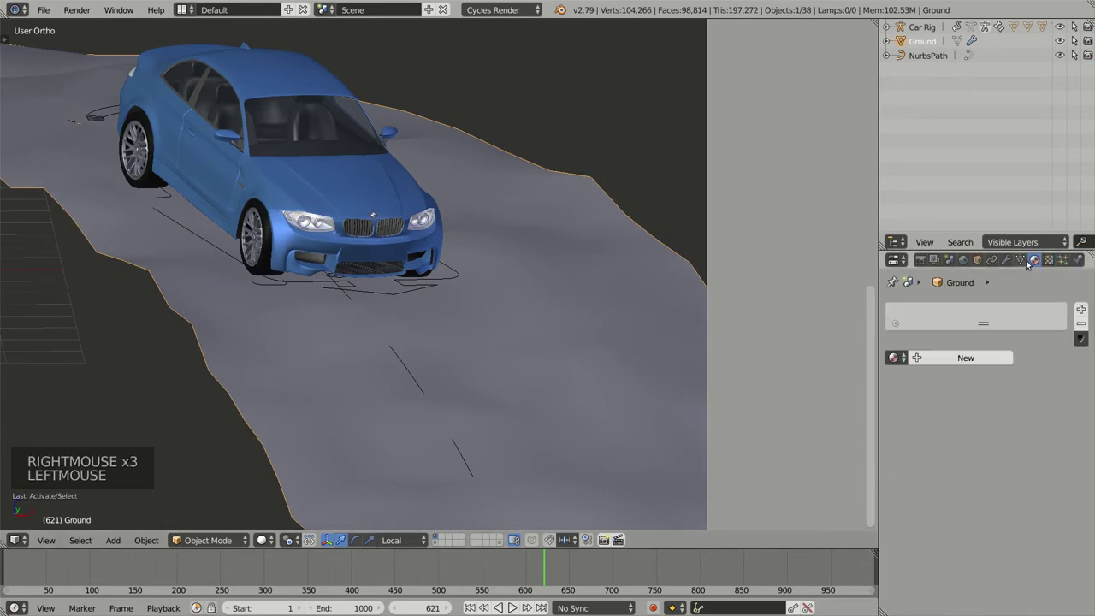
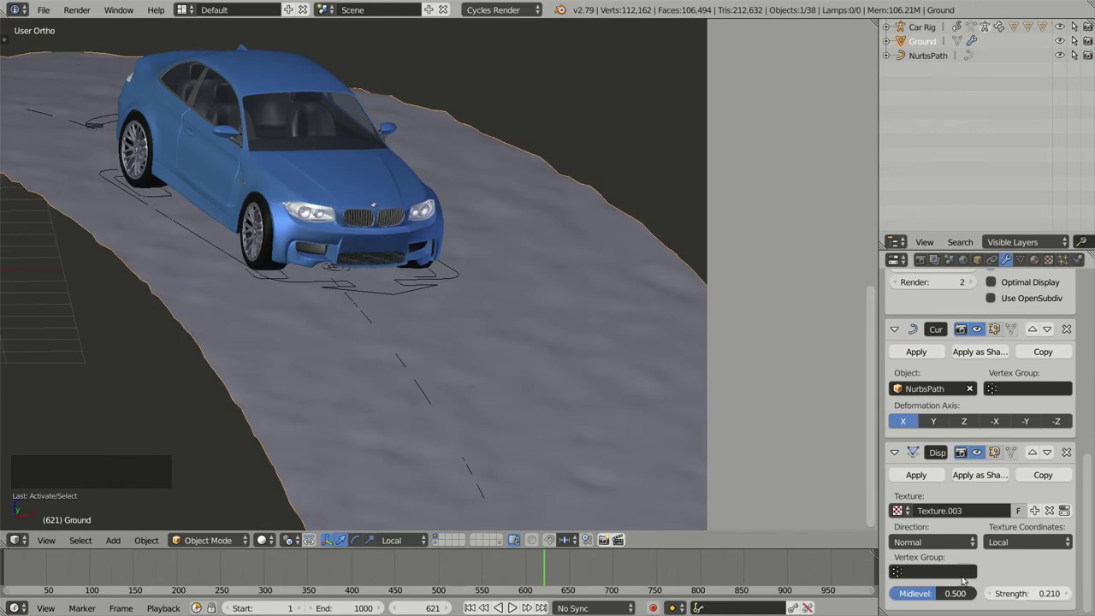
Play the animation with Alt+A and orbit to follow the car driving over the road.
middle_click(472, 340)
key(alt+a)
middle_click(504, 346)
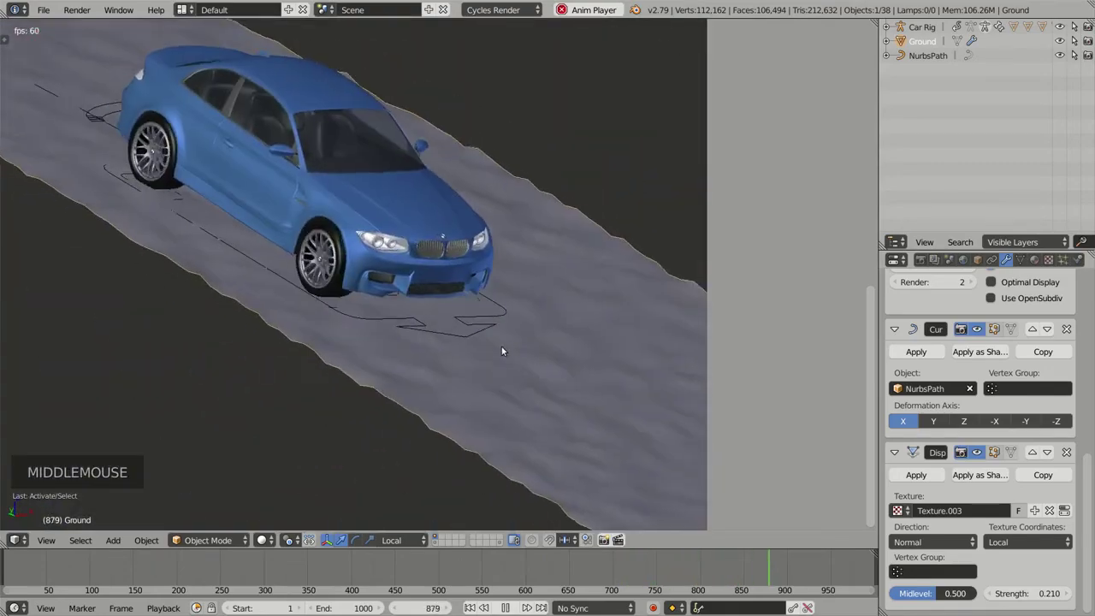
middle_click(562, 344)
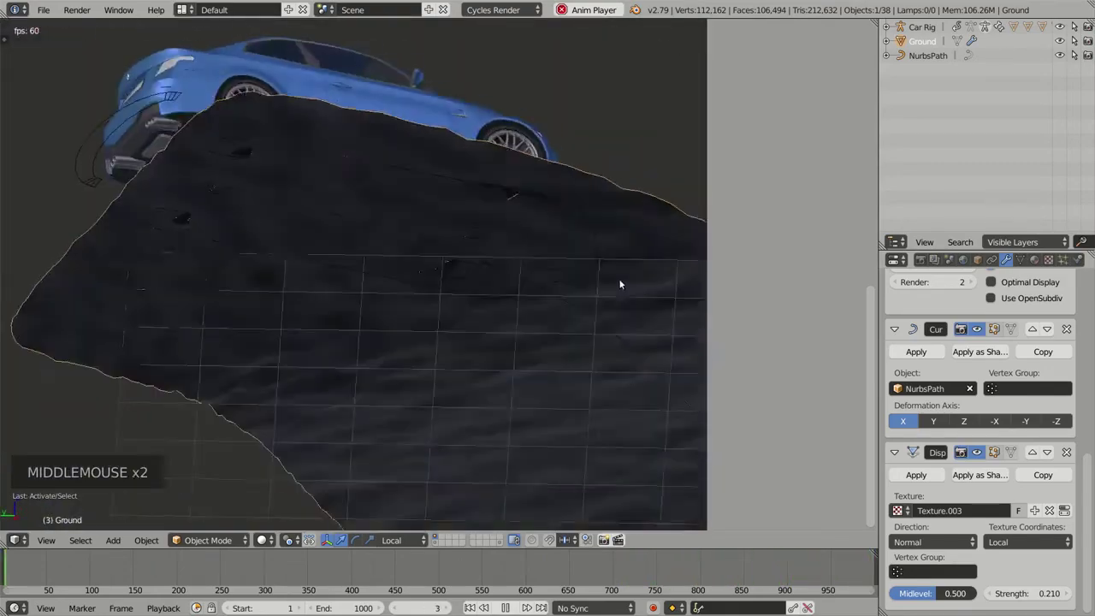
middle_click(511, 282)
middle_click(445, 263)
middle_click(480, 283)
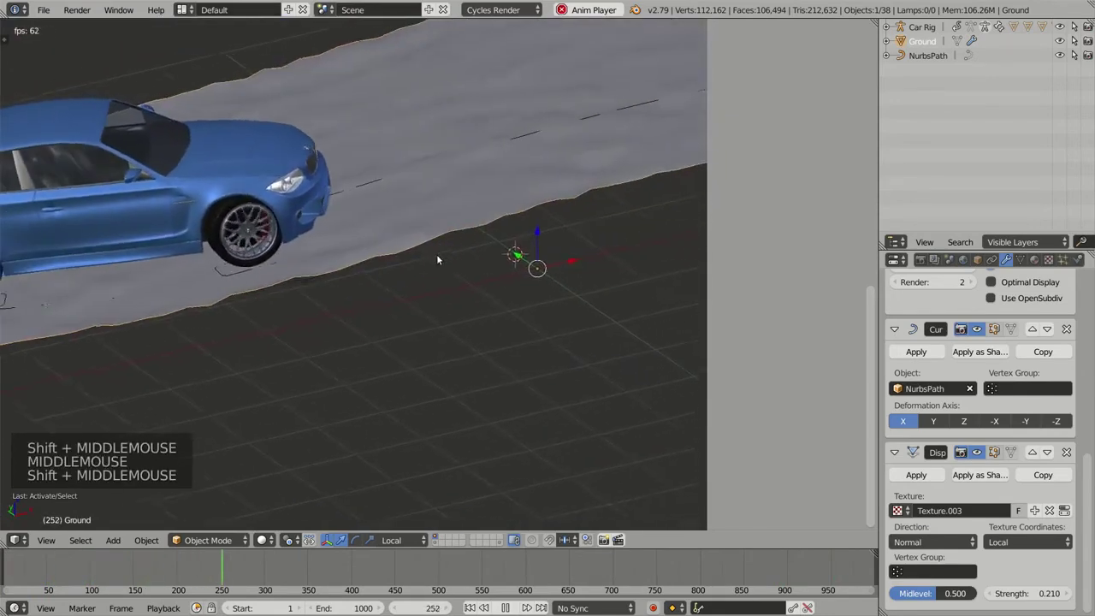
middle_click(478, 249)
middle_click(459, 320)
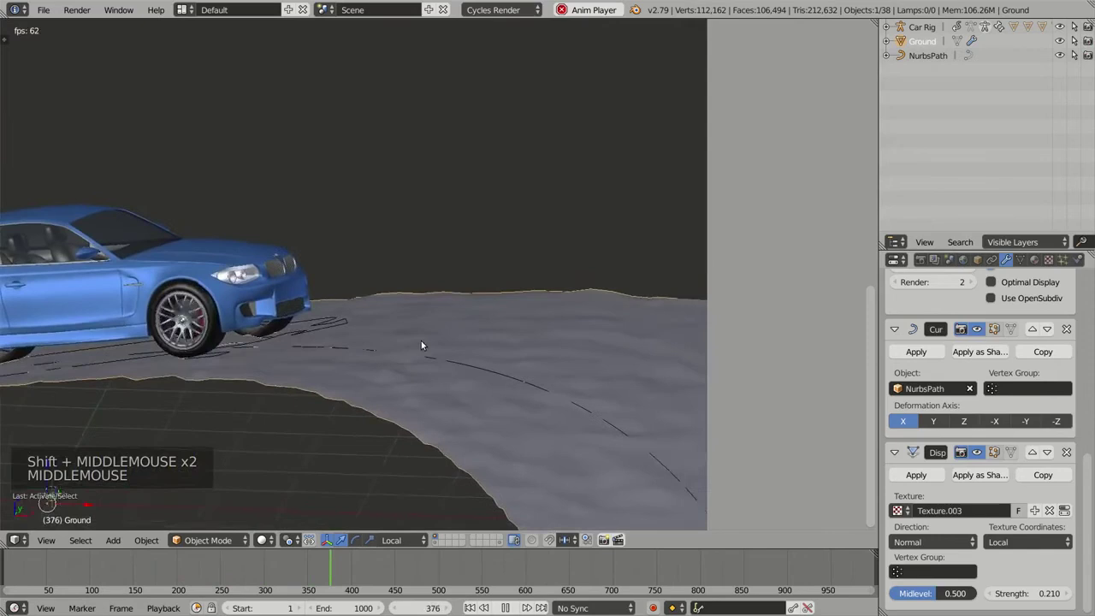
middle_click(444, 349)
scroll(down, 3)
scroll(up, 3)
middle_click(341, 380)
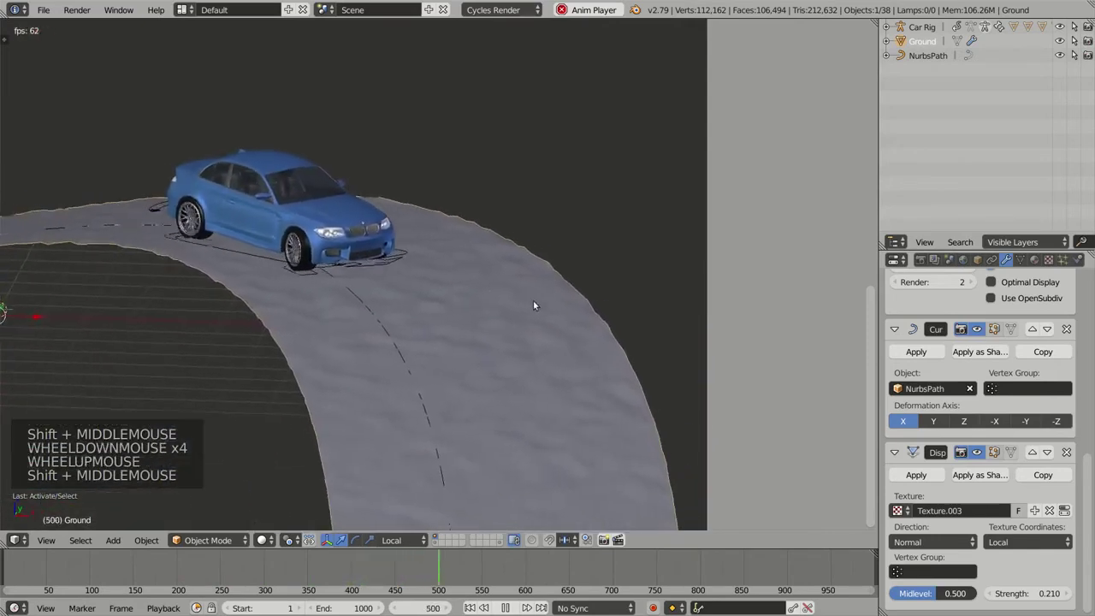
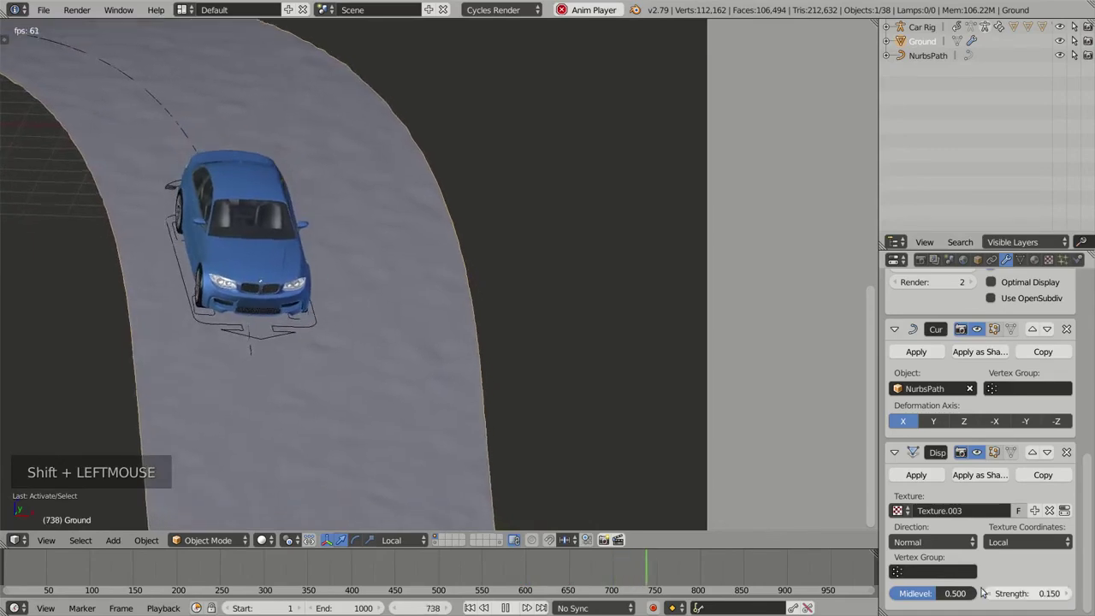
middle_click(476, 419)
middle_click(528, 378)
middle_click(490, 332)
middle_click(455, 433)
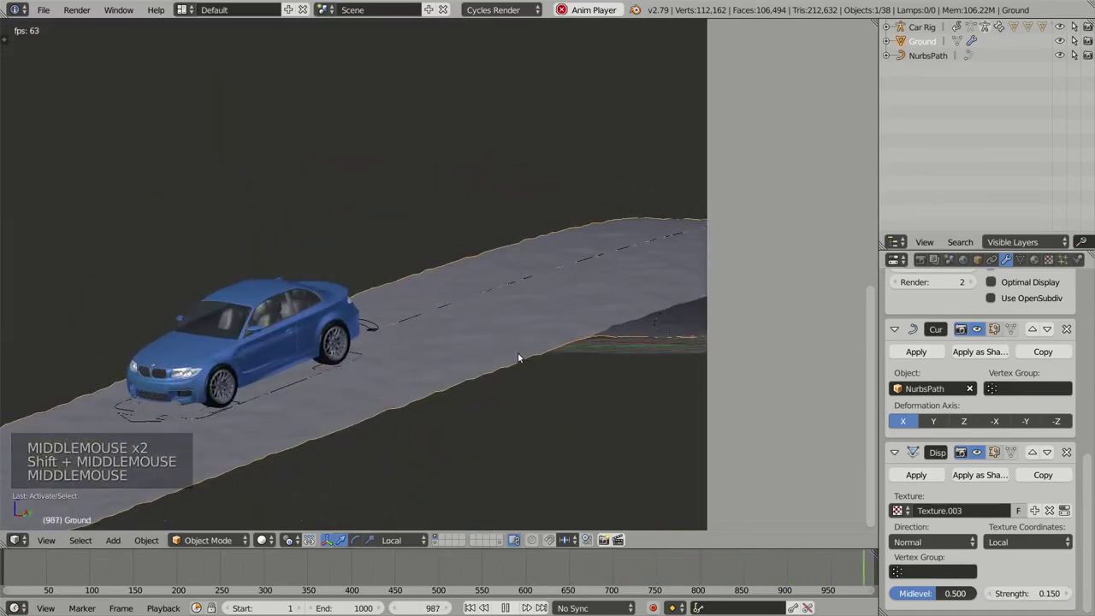
Orbit along the road curve during playback to judge how bumpy the surface looks.
middle_click(528, 316)
middle_click(438, 333)
middle_click(252, 295)
middle_click(484, 374)
middle_click(422, 372)
middle_click(431, 377)
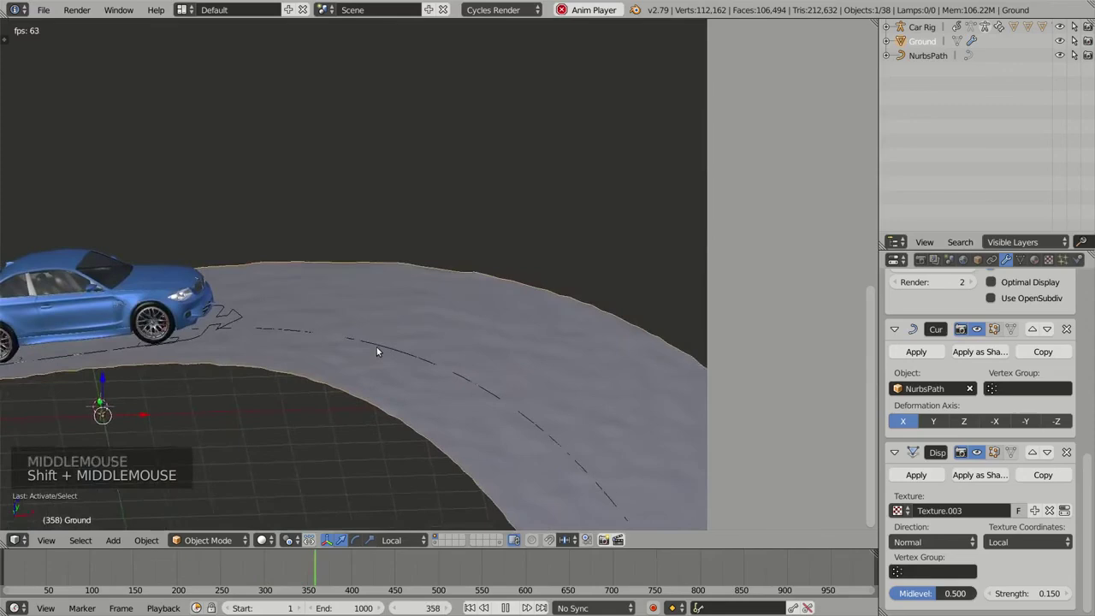
middle_click(424, 294)
scroll(down, 3)
middle_click(391, 295)
key(n)
middle_click(431, 335)
scroll(up, 3)
middle_click(510, 331)
middle_click(363, 343)
middle_click(473, 406)
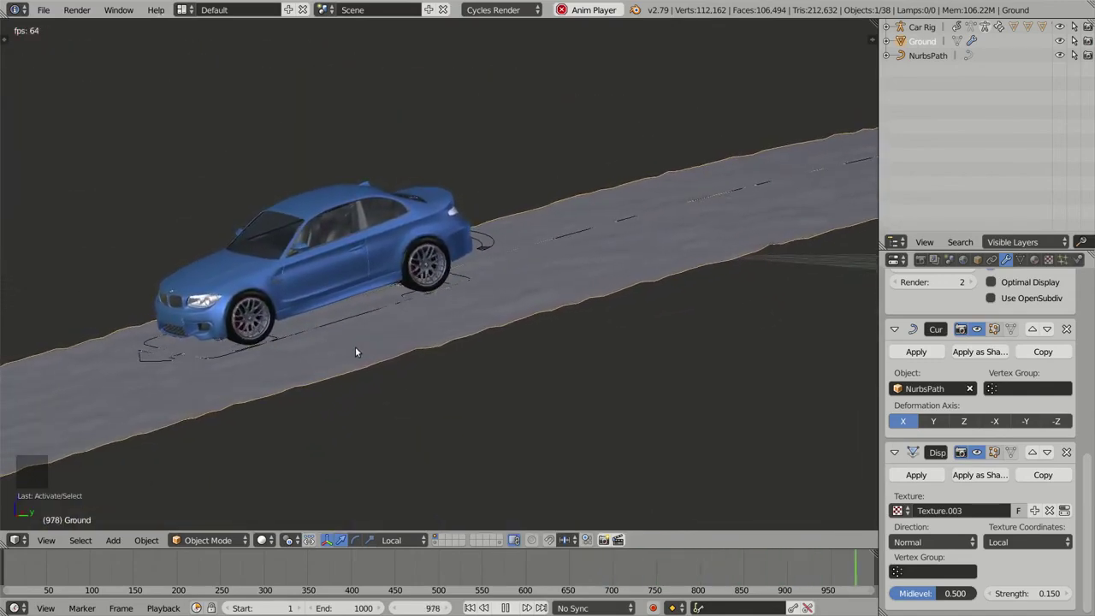
middle_click(330, 233)
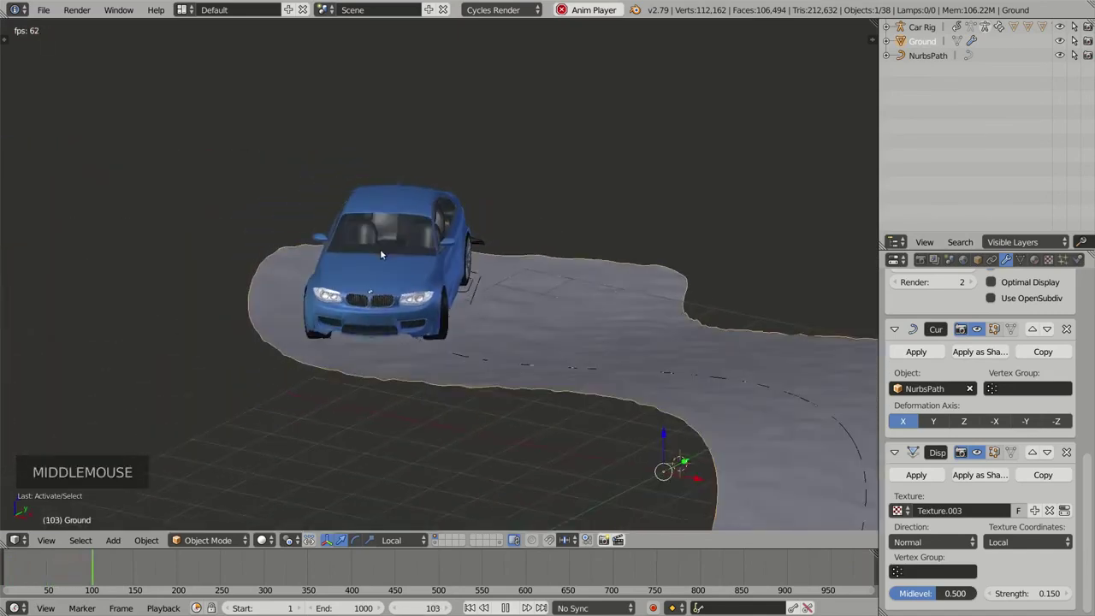
middle_click(579, 333)
middle_click(511, 321)
middle_click(623, 282)
middle_click(549, 332)
Lower Ground's Displace strength to 0.080 for subtler bumps while playback continues.
scroll(down, 3)
click(1050, 595)
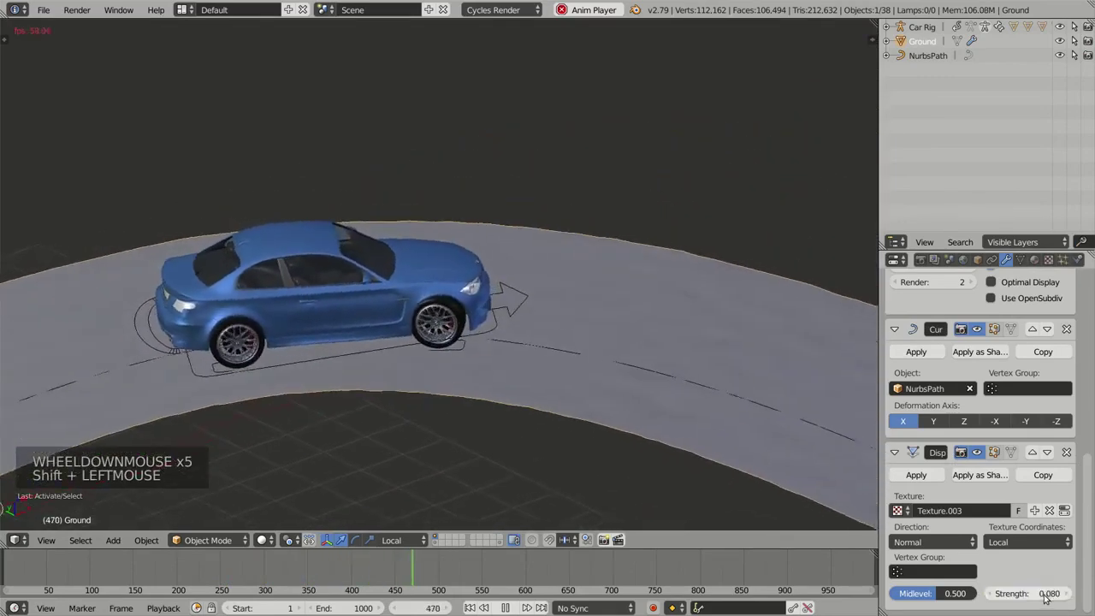
middle_click(612, 404)
middle_click(599, 406)
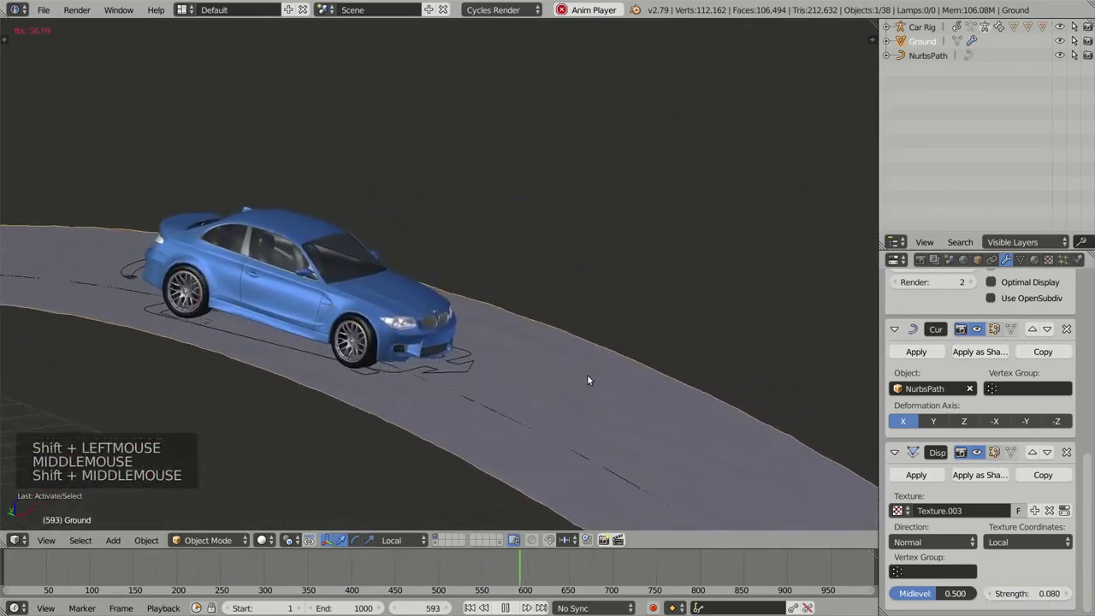